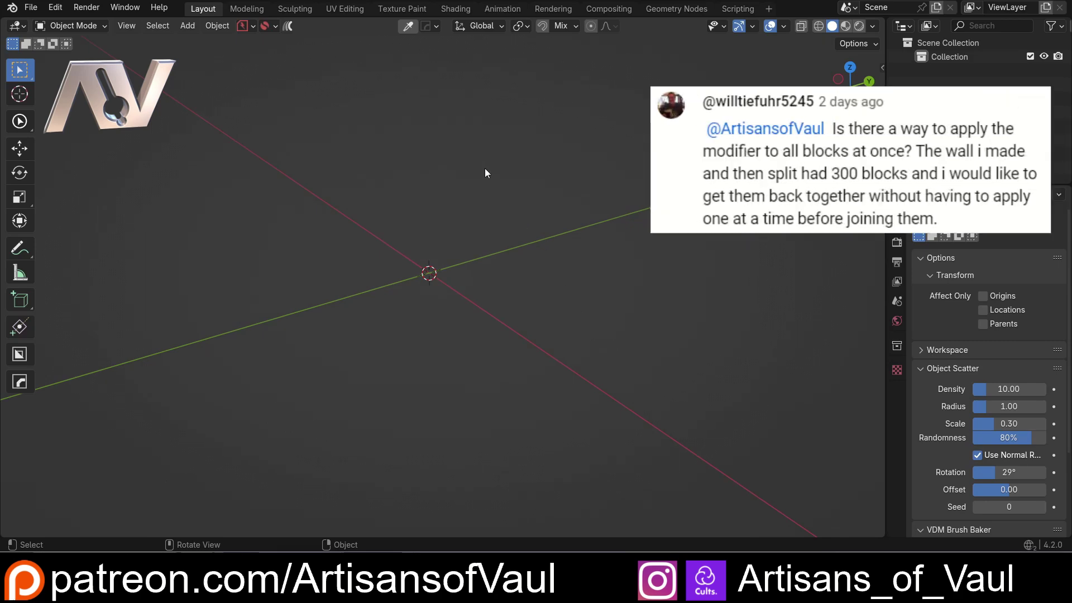
Step: Filter add-ons by 'ext' to confirm Extra Mesh Objects is enabled, then bring up the Add menu
click(56, 13)
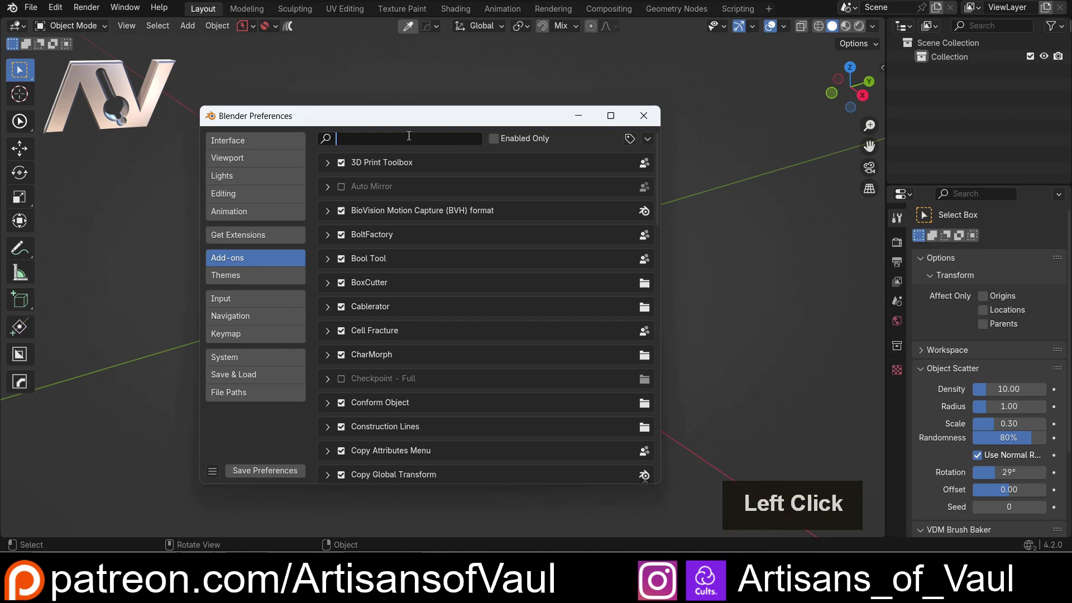
key(e)
key(x)
key(t)
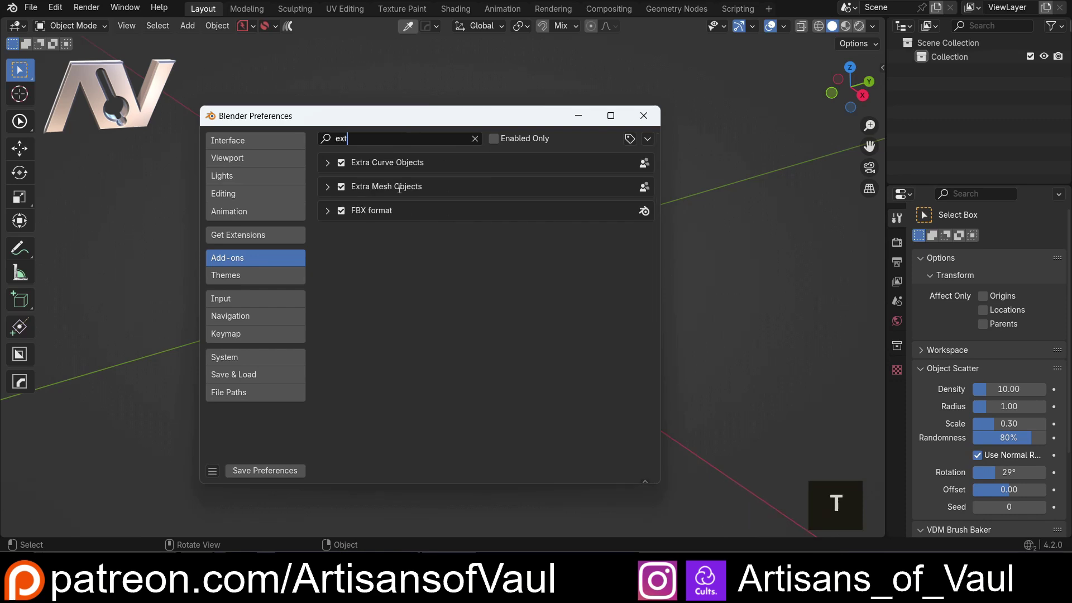
click(644, 126)
key(shift+a)
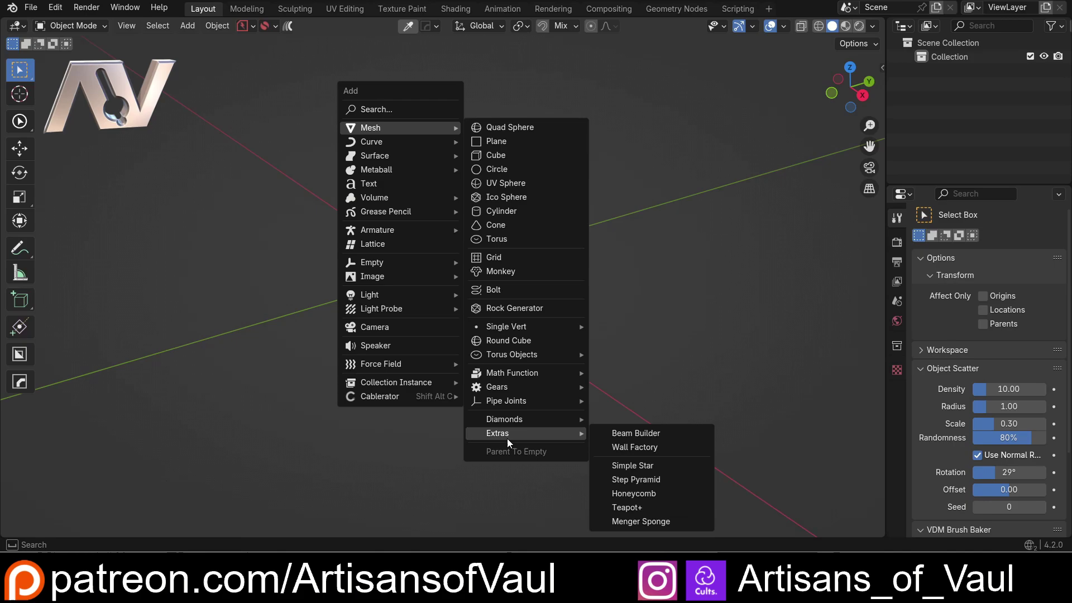
Step: Add a Wall Factory brick wall to the scene and look it over
click(633, 448)
scroll(down, 3)
middle_click(431, 268)
middle_click(543, 356)
middle_click(518, 311)
scroll(down, 3)
middle_click(496, 289)
Step: Turn off the wall's window opening in the operator panel, leaving solid brickwork
click(58, 532)
scroll(down, 3)
click(62, 393)
middle_click(602, 291)
middle_click(559, 273)
middle_click(519, 267)
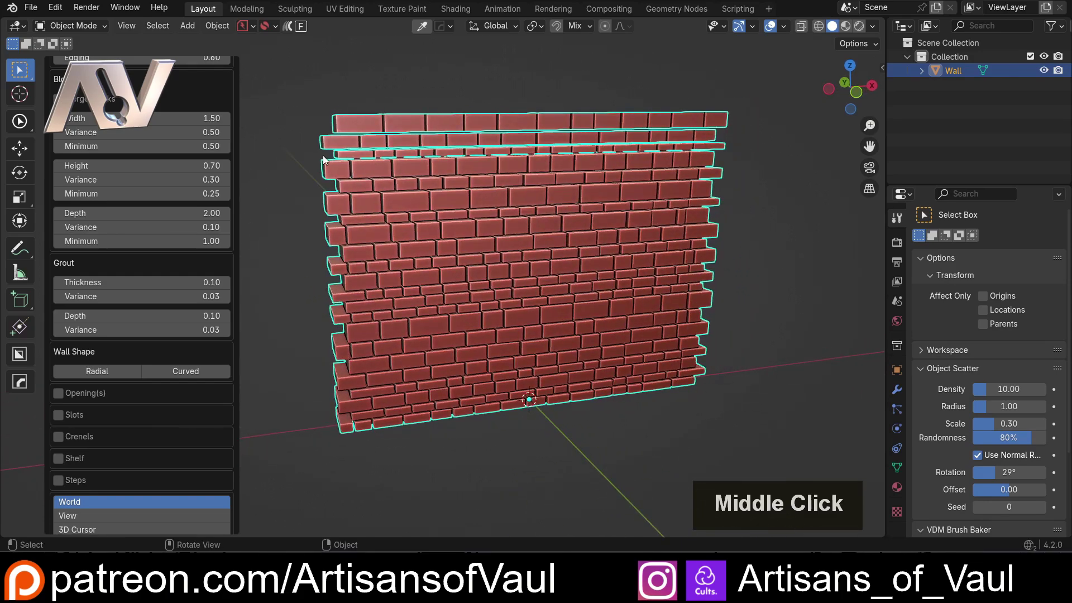
click(296, 110)
scroll(up, 3)
middle_click(305, 108)
middle_click(399, 260)
scroll(down, 3)
middle_click(535, 236)
middle_click(401, 193)
middle_click(529, 262)
Step: Select the original wall and generate One Click Damage on it from the sidebar
middle_click(448, 259)
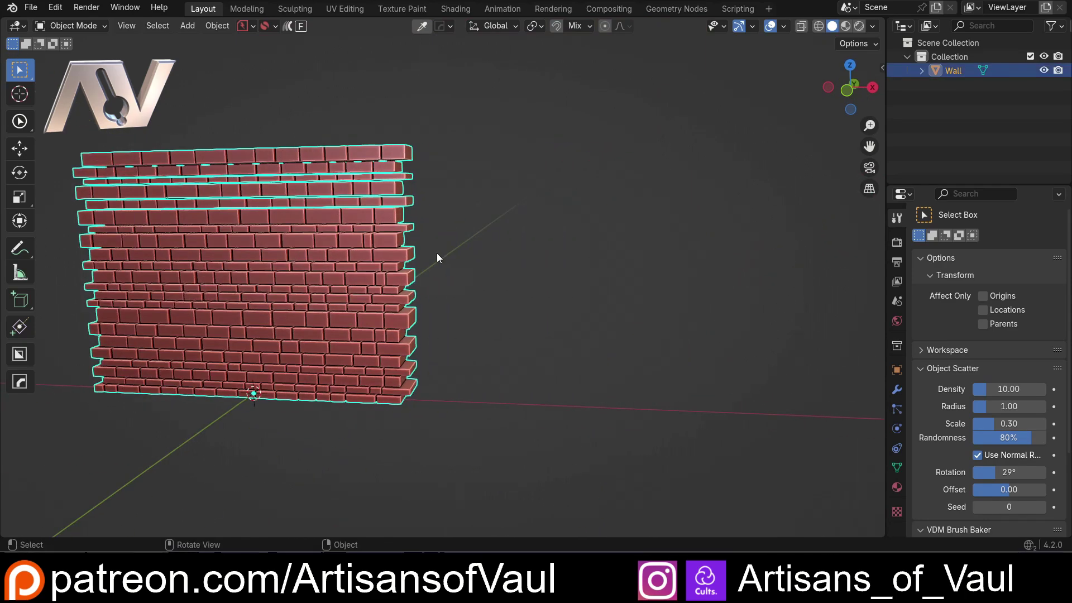
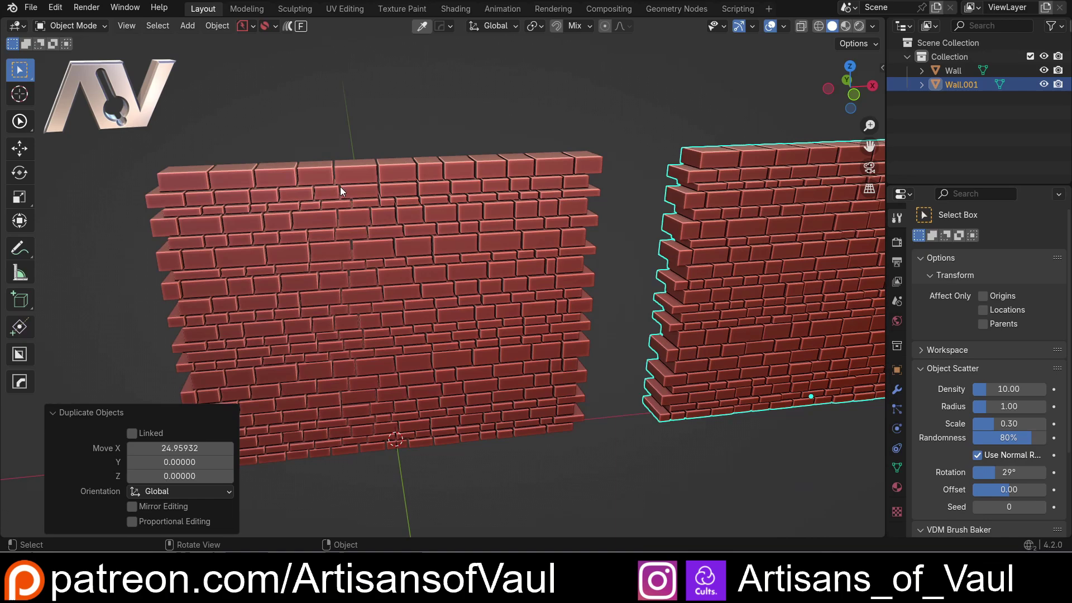
click(344, 192)
key(n)
click(876, 497)
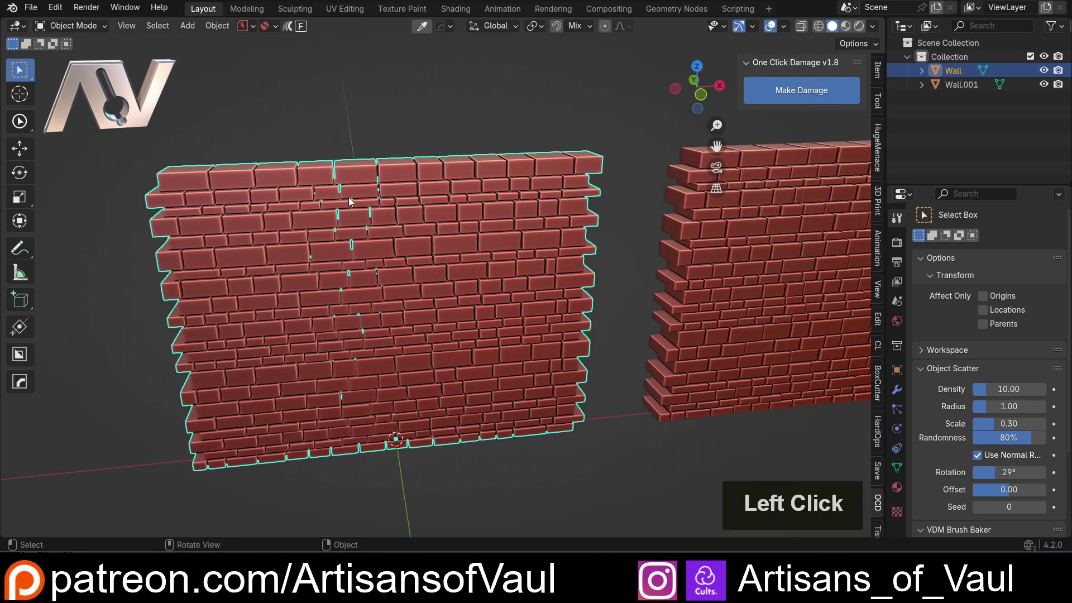
middle_click(333, 235)
middle_click(352, 224)
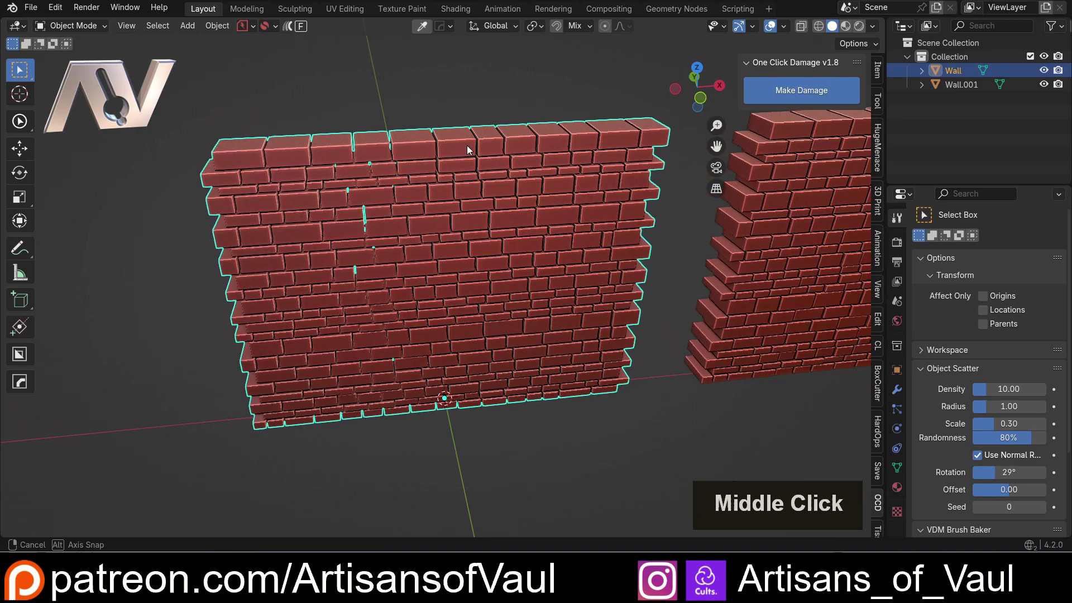
click(827, 100)
Step: Inspect the damaged wall from all sides, then undo the damage to leave it intact
scroll(up, 3)
middle_click(477, 243)
scroll(down, 3)
middle_click(335, 223)
scroll(up, 3)
middle_click(286, 151)
middle_click(315, 207)
middle_click(363, 240)
middle_click(380, 239)
scroll(up, 3)
middle_click(323, 198)
scroll(down, 3)
middle_click(628, 258)
middle_click(534, 165)
middle_click(553, 266)
middle_click(525, 263)
middle_click(501, 260)
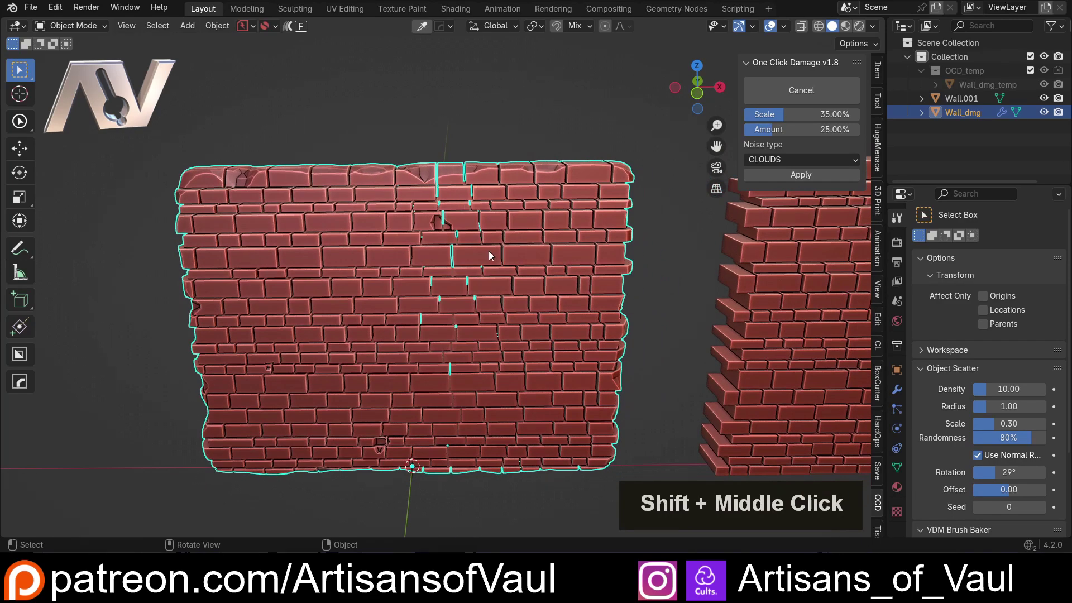
key(ctrl+z)
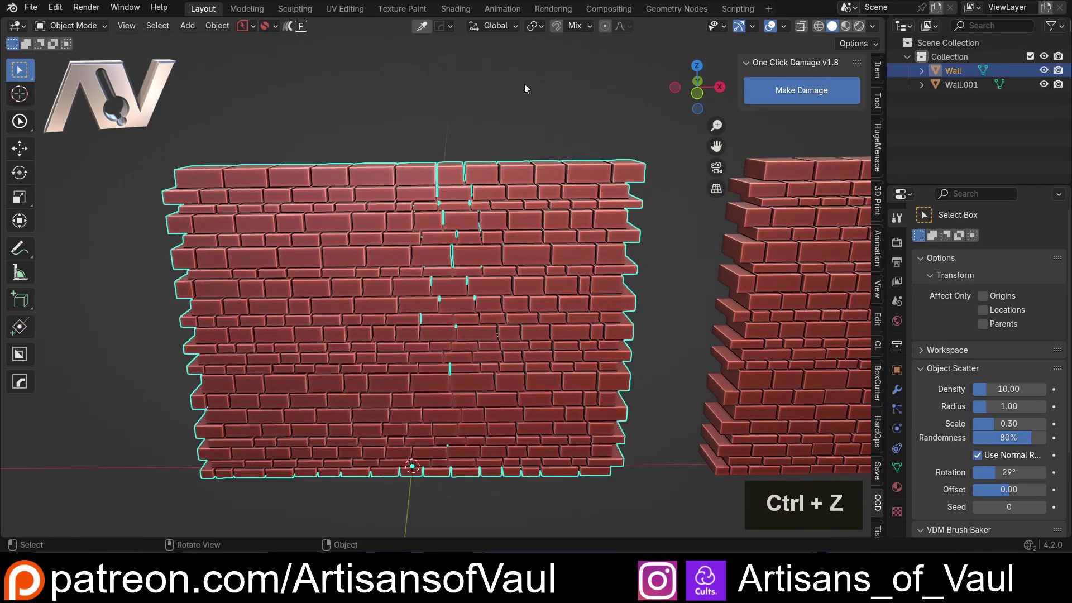
Step: Separate the left wall's mesh by loose parts into one object per block
middle_click(473, 228)
middle_click(509, 218)
key(Tab)
key(a)
key(p)
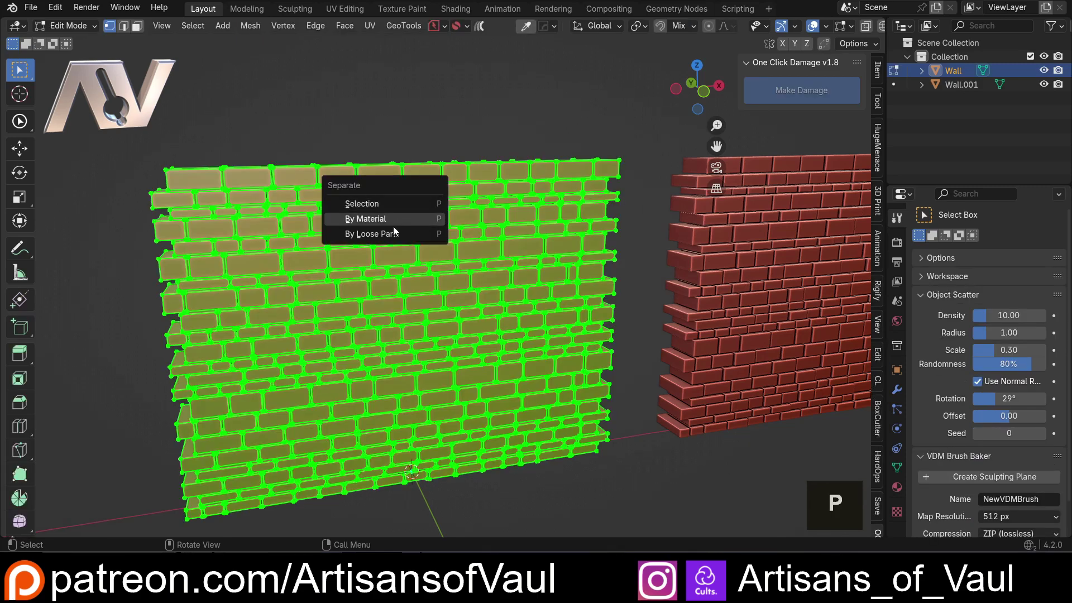
click(393, 234)
key(Tab)
Step: Try the damage effect on a single top-row block, inspect it, and undo it
click(430, 188)
double_click(398, 268)
middle_click(555, 185)
middle_click(439, 243)
middle_click(388, 277)
scroll(up, 3)
middle_click(365, 267)
click(439, 214)
scroll(up, 3)
scroll(down, 3)
middle_click(428, 219)
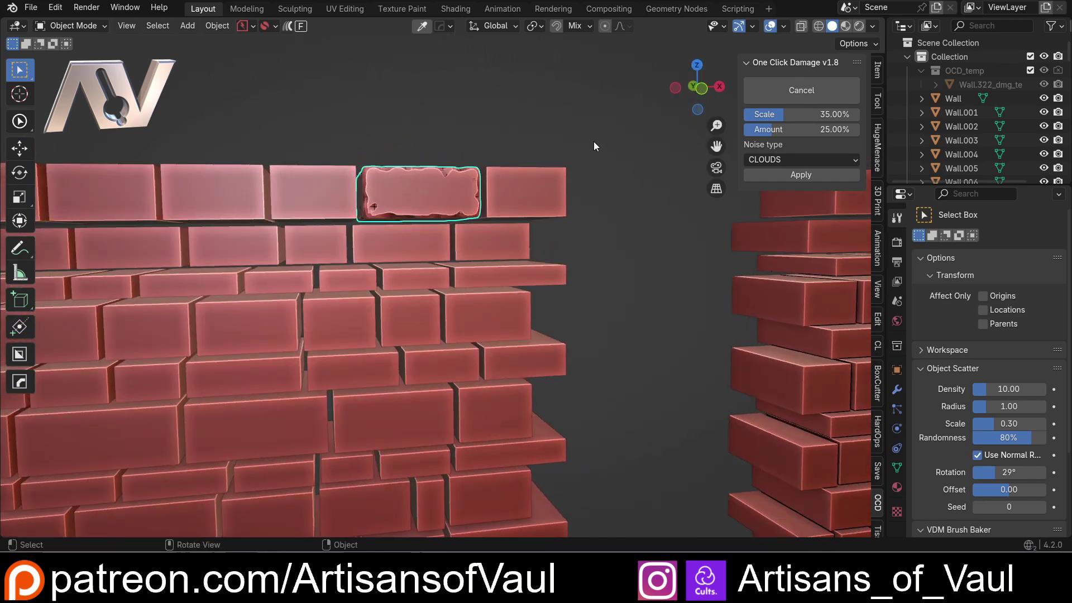
key(ctrl+z)
Step: Pull the view back to show both walls and reselect among the blocks
scroll(down, 3)
scroll(down, 3)
middle_click(507, 302)
middle_click(529, 265)
click(446, 214)
double_click(221, 302)
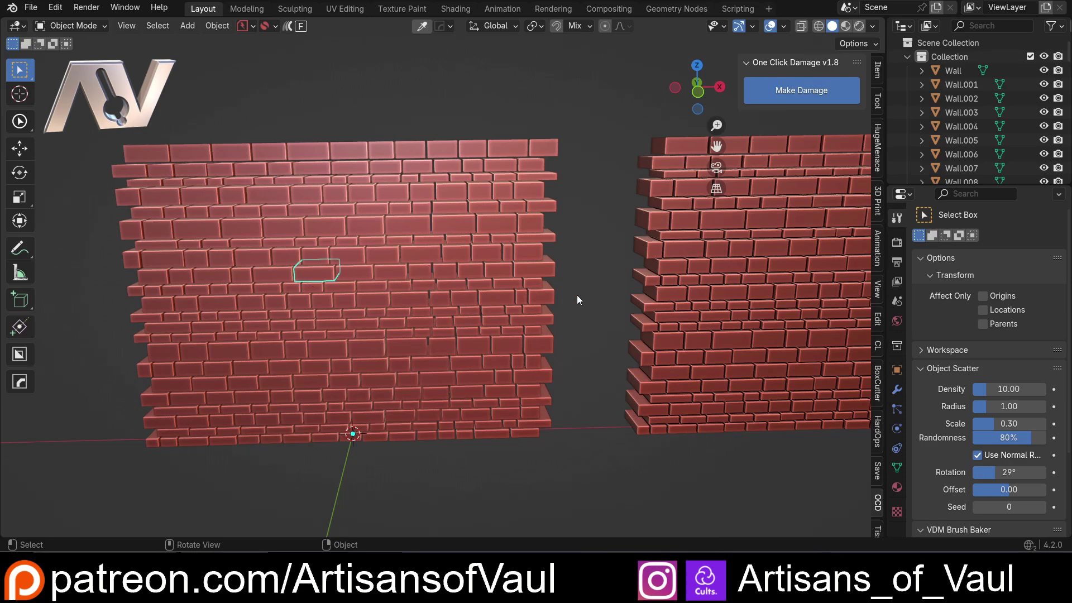
click(437, 223)
Step: Add a Subdivision Surface modifier to Wall.001 so its bricks round into ovals
middle_click(577, 285)
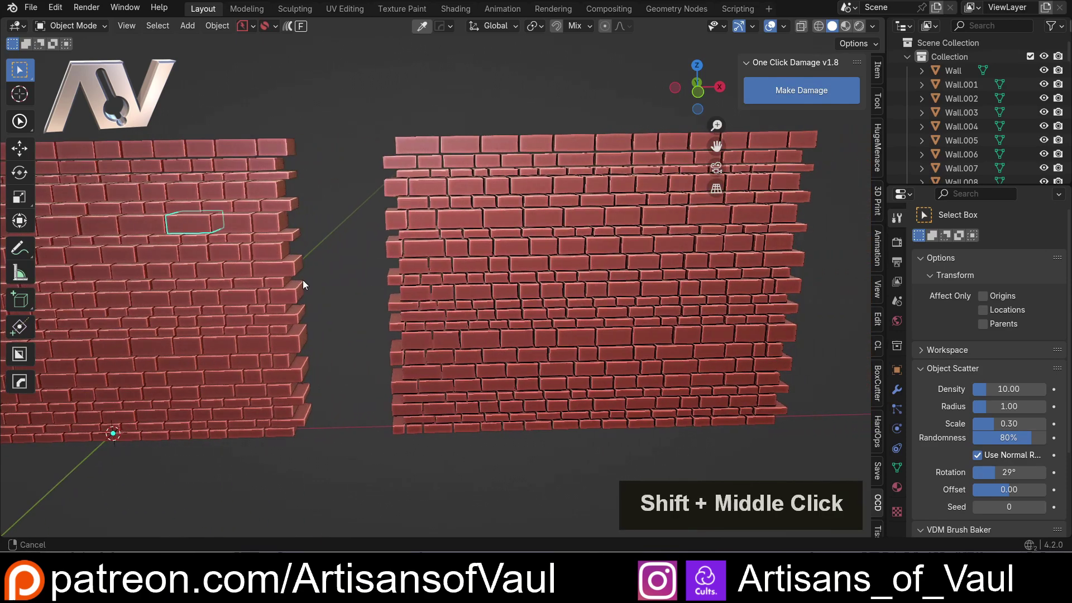
click(484, 217)
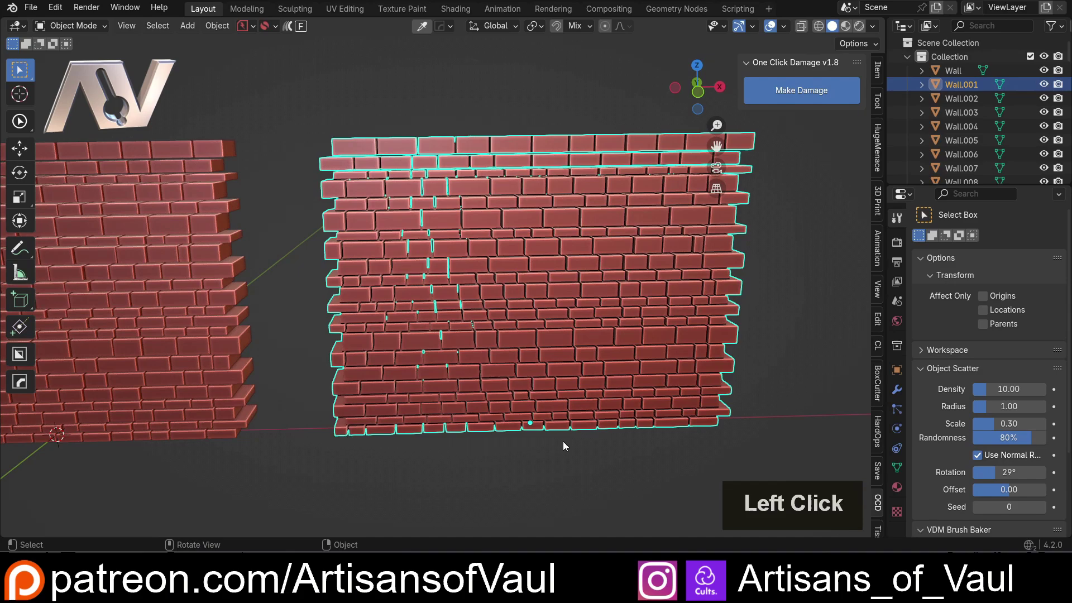
middle_click(511, 404)
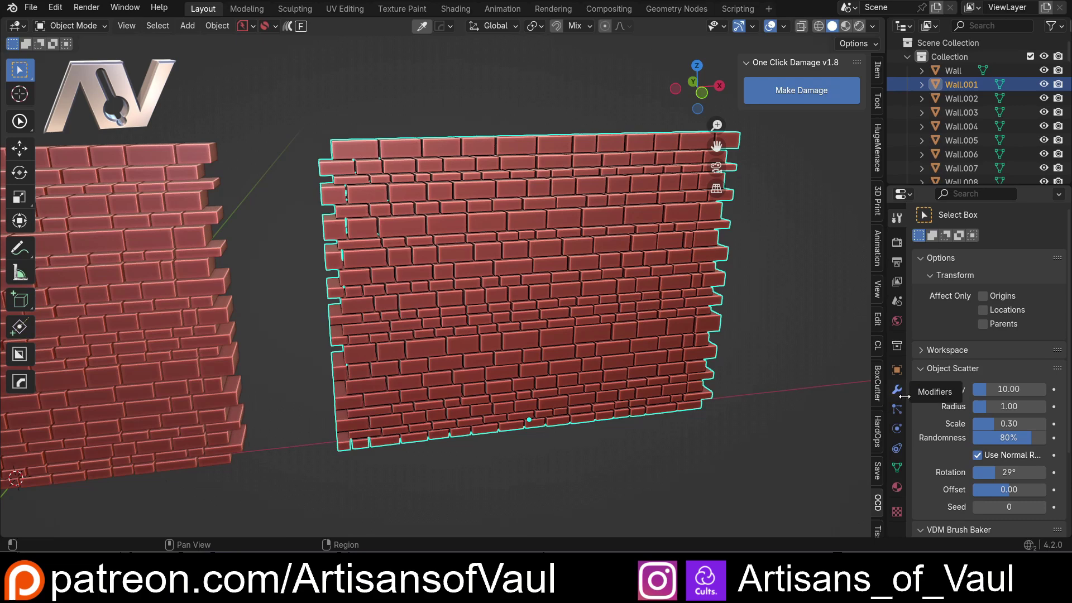
click(903, 392)
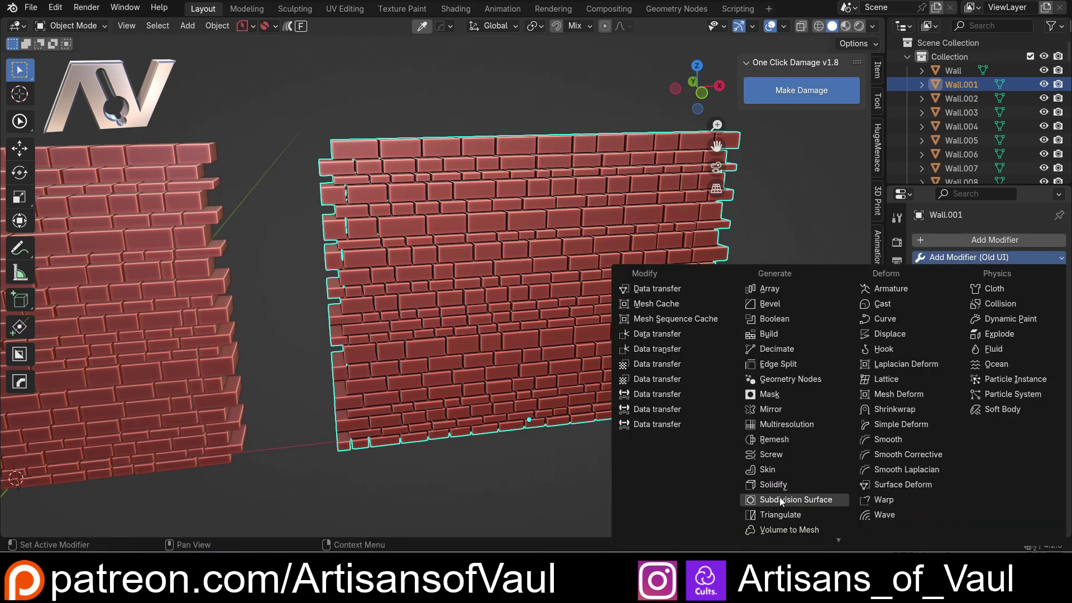
click(783, 502)
scroll(up, 3)
middle_click(381, 226)
middle_click(382, 265)
middle_click(408, 343)
Step: Set the subdivision to level 2 and check the rounded blocks in Edit Mode
scroll(up, 3)
click(1046, 353)
middle_click(470, 275)
key(Tab)
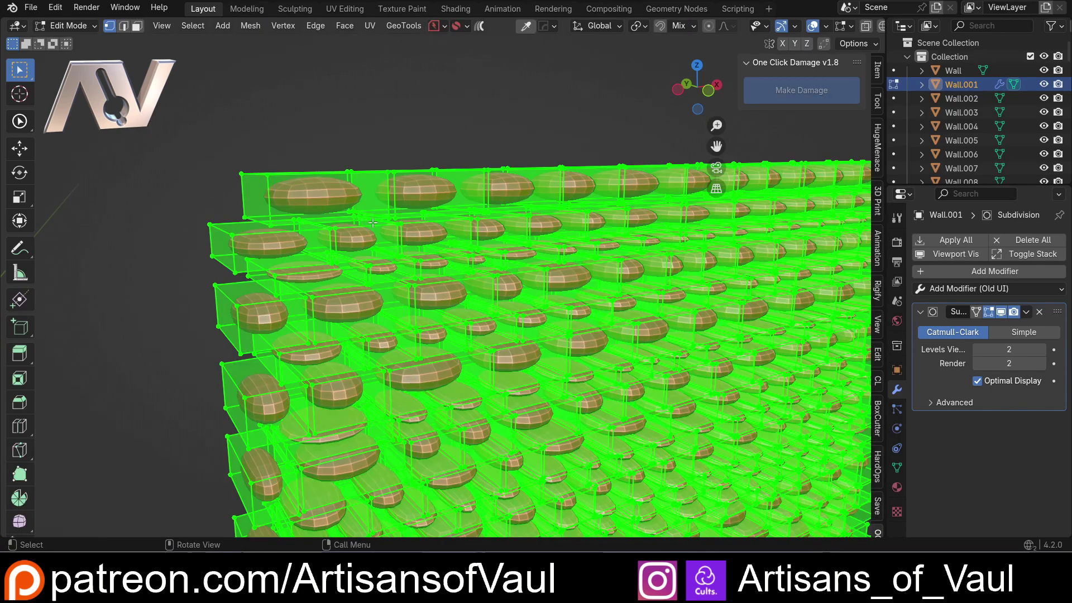
key(Tab)
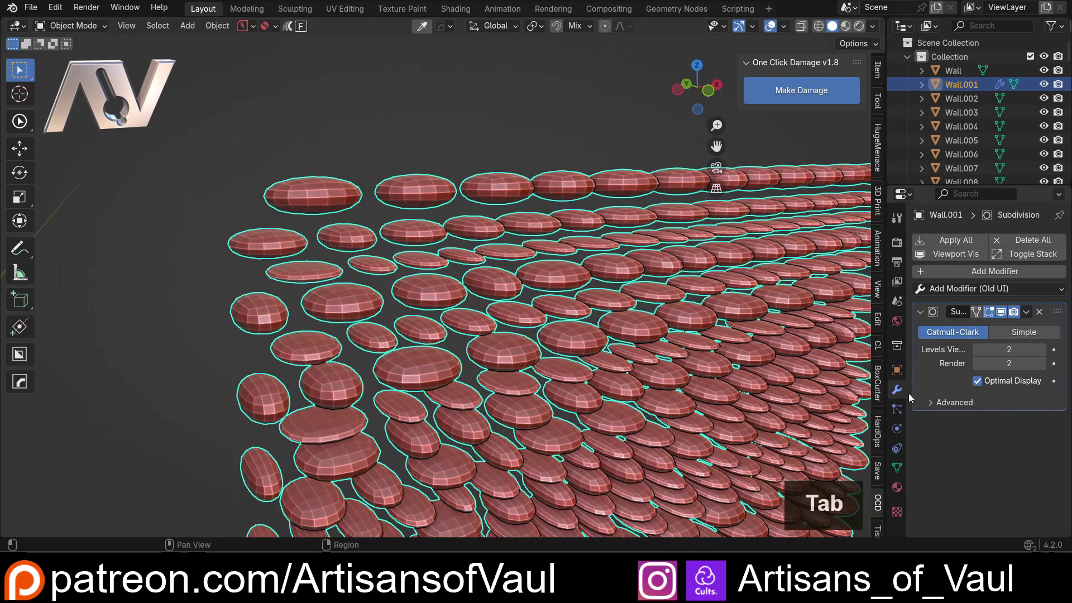
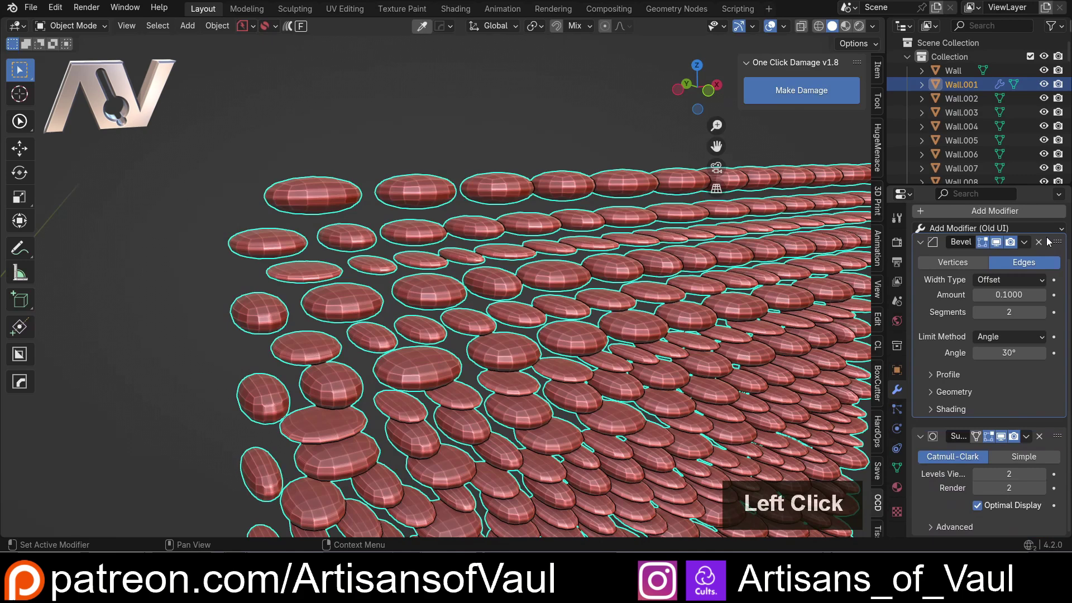
Step: Inspect the narrow beveled edges the Bevel modifier gives Wall.001's bricks
middle_click(492, 206)
scroll(up, 3)
middle_click(525, 273)
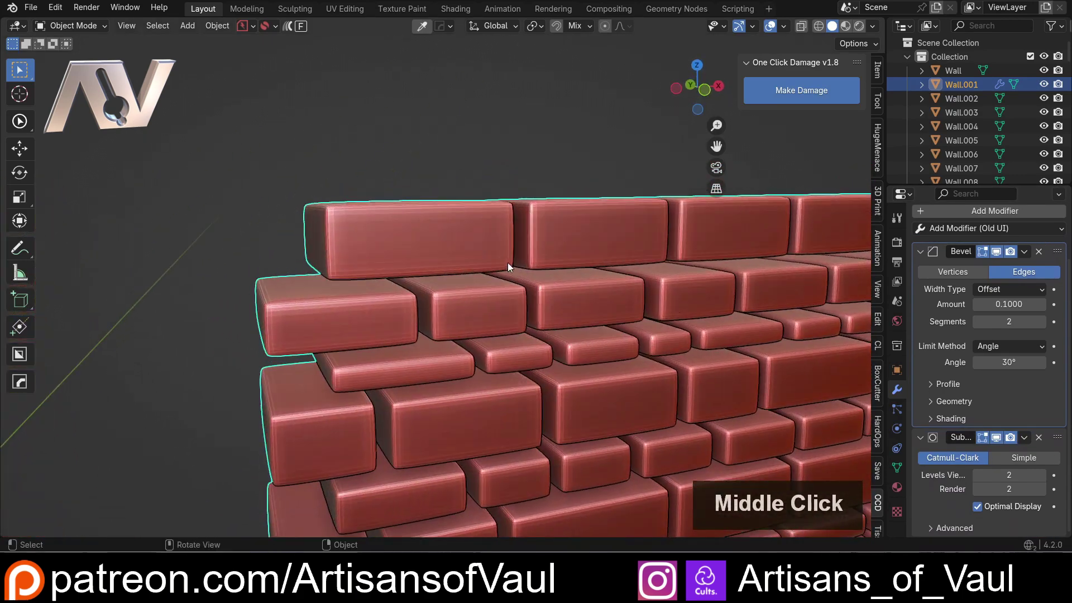
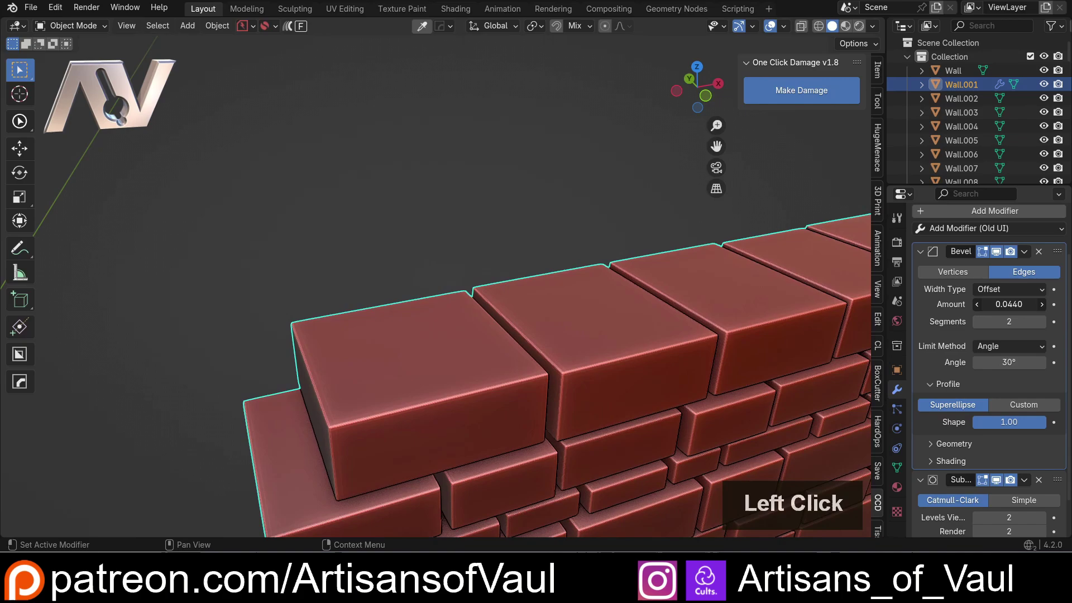
scroll(down, 3)
middle_click(557, 285)
middle_click(372, 243)
middle_click(476, 210)
Step: Pull back to both walls and start picking separate left-wall blocks
click(303, 214)
middle_click(262, 340)
click(612, 175)
double_click(322, 176)
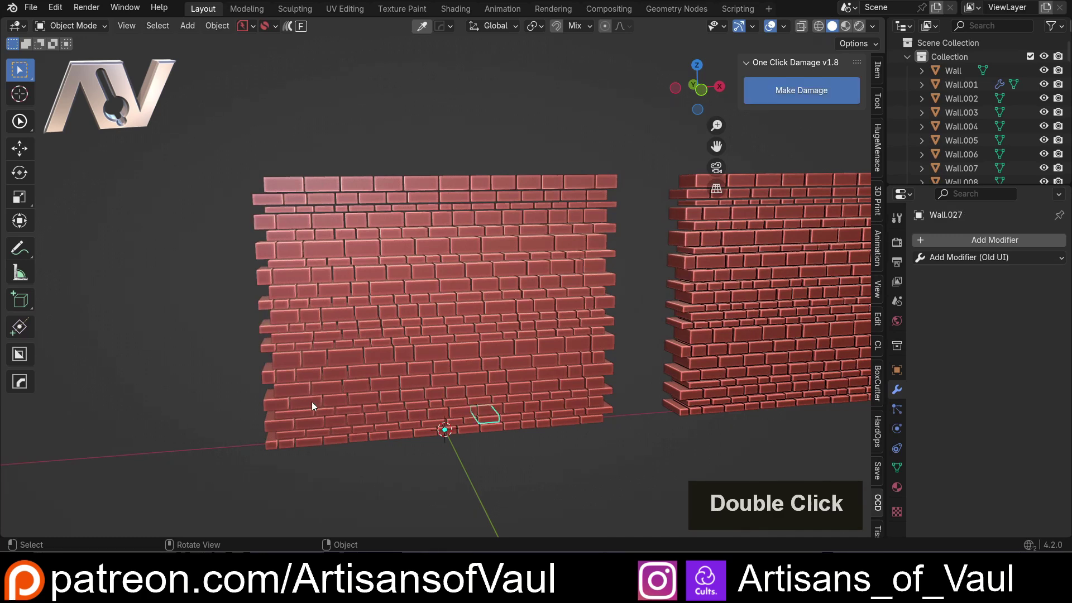
click(698, 181)
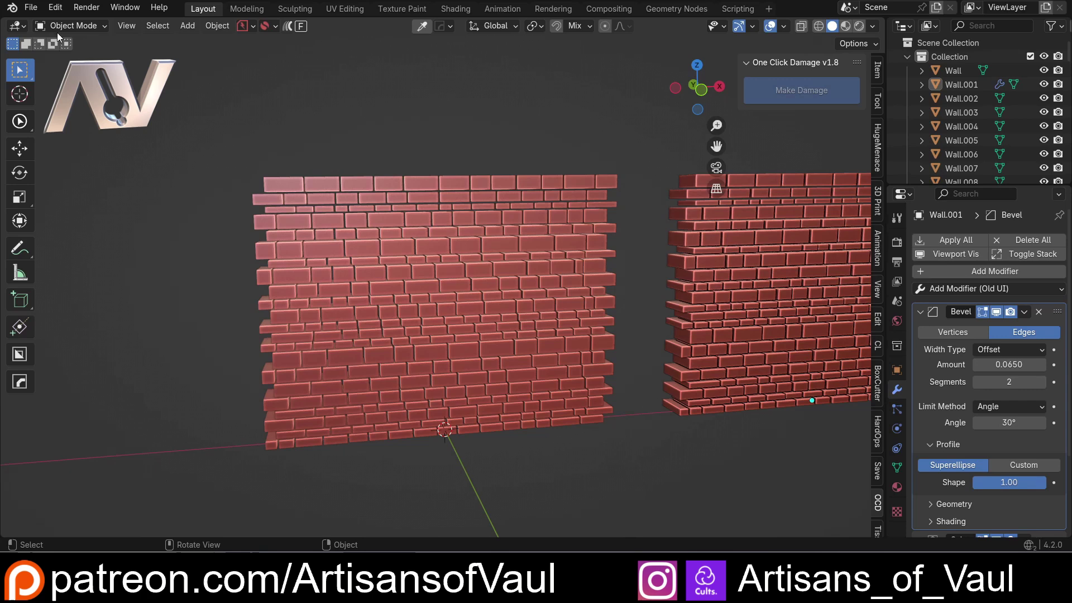
click(65, 8)
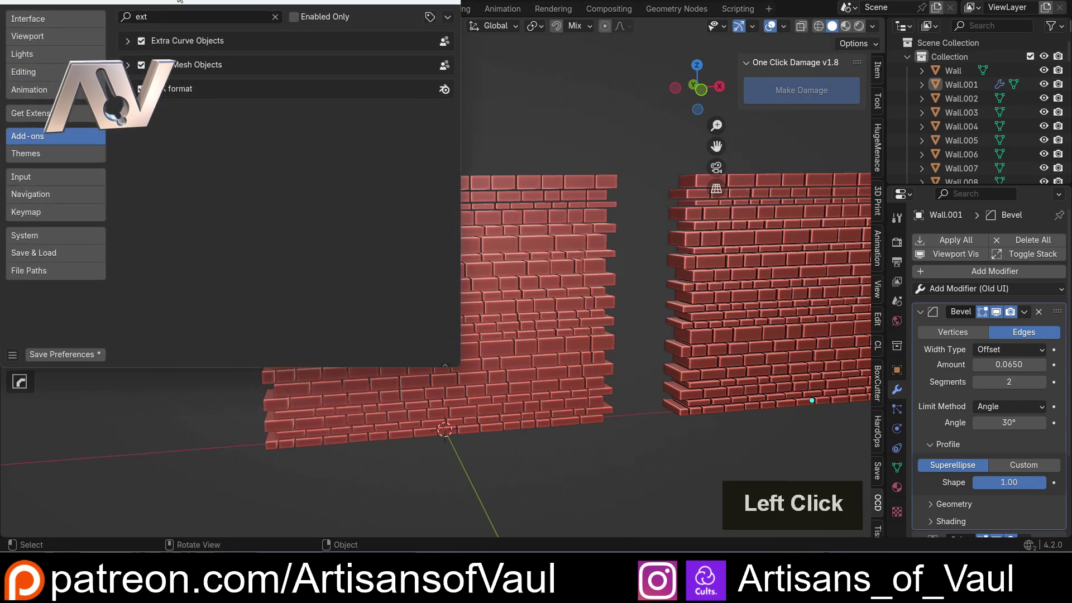
key(BackSpace)
key(c)
key(o)
key(p)
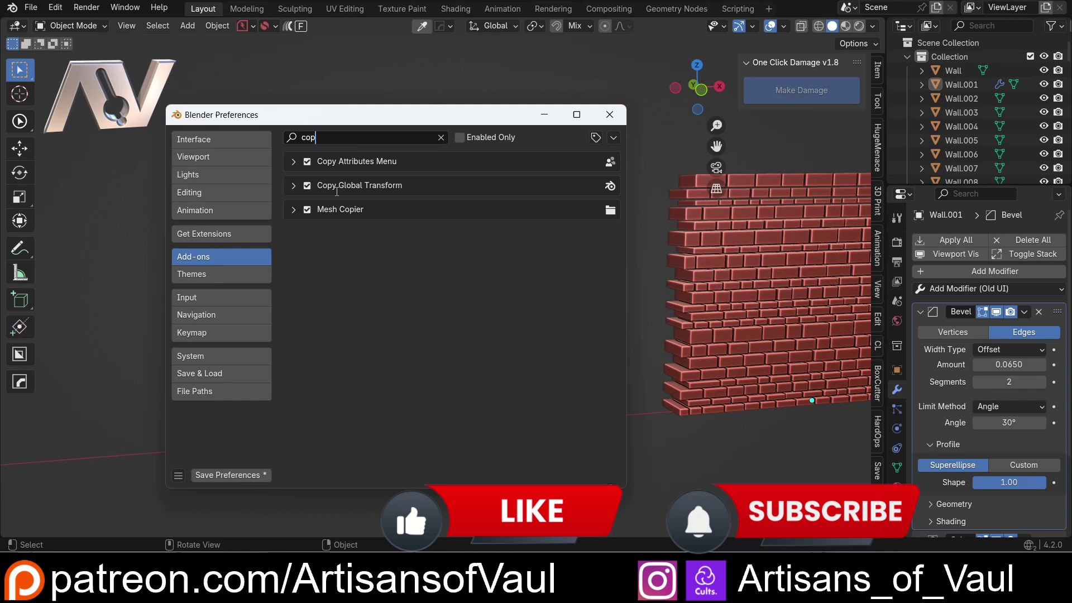
click(217, 237)
double_click(218, 237)
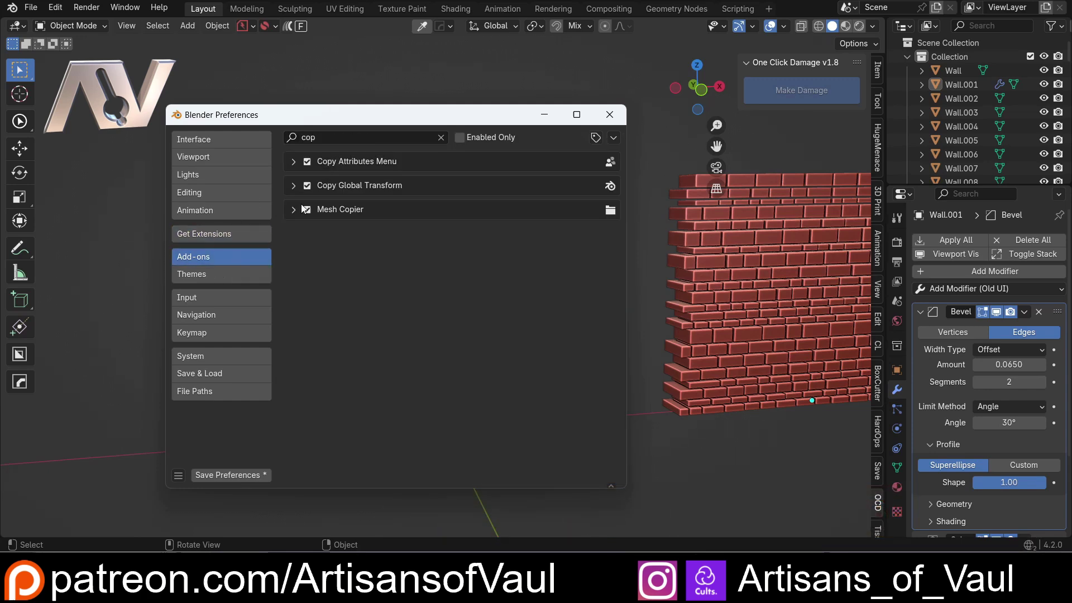
click(613, 123)
middle_click(460, 349)
scroll(up, 3)
Step: Select corner brick Wall.311 and add a Bevel modifier with amount 0.1
click(204, 160)
middle_click(139, 162)
middle_click(174, 166)
middle_click(262, 197)
scroll(up, 3)
middle_click(328, 207)
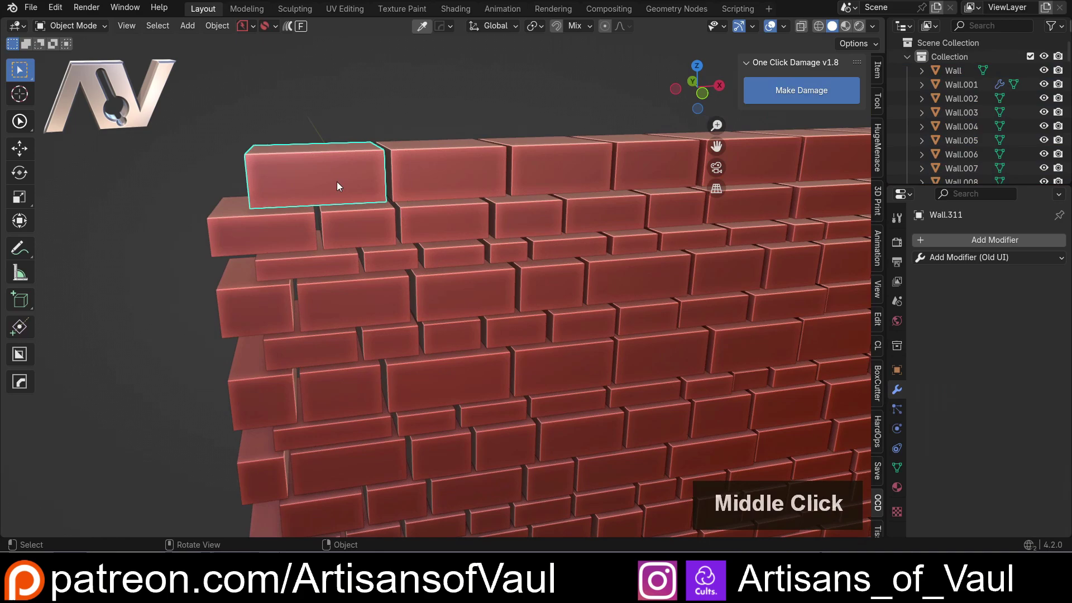
scroll(down, 3)
middle_click(376, 216)
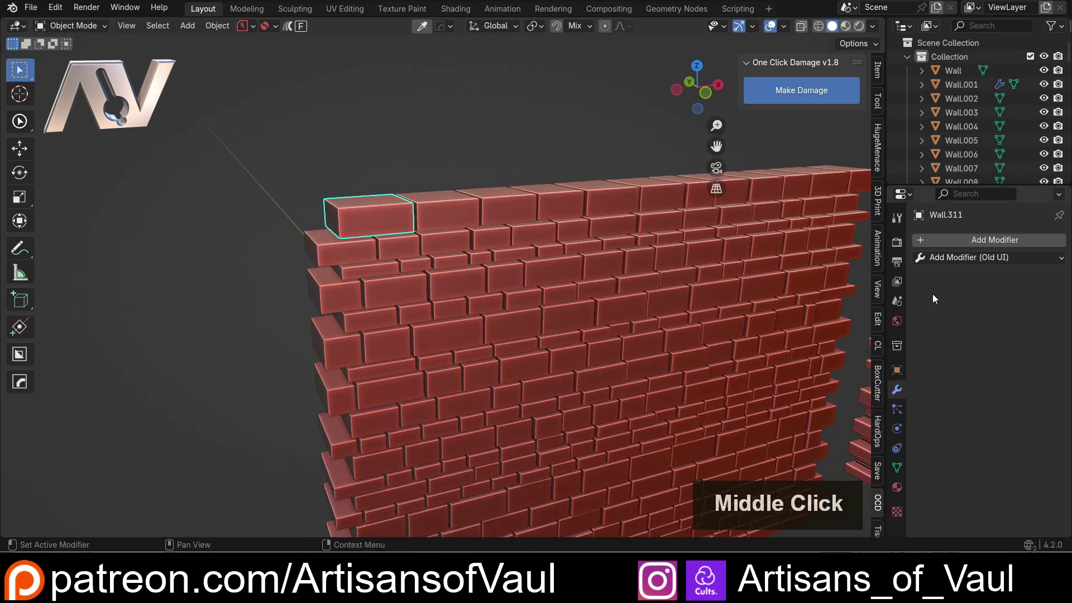
click(945, 261)
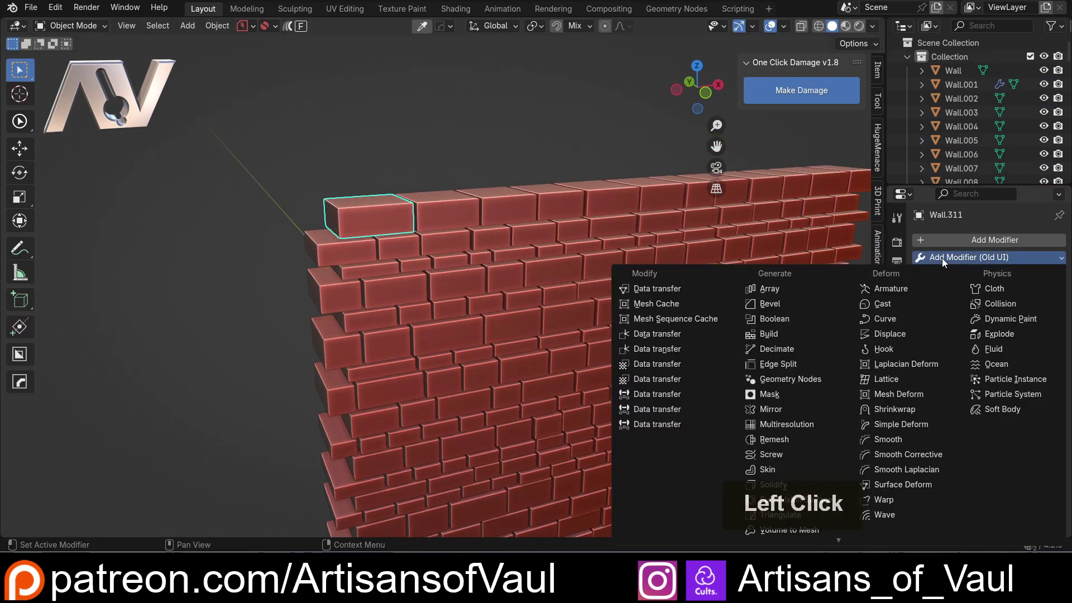
scroll(up, 3)
middle_click(313, 206)
scroll(up, 3)
middle_click(423, 263)
scroll(down, 3)
middle_click(413, 273)
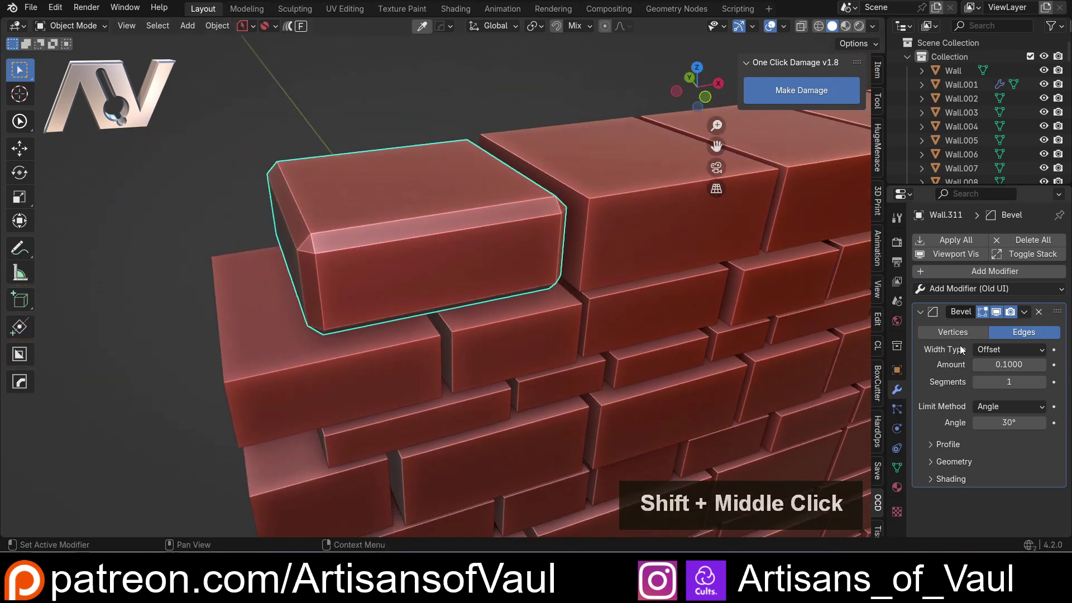
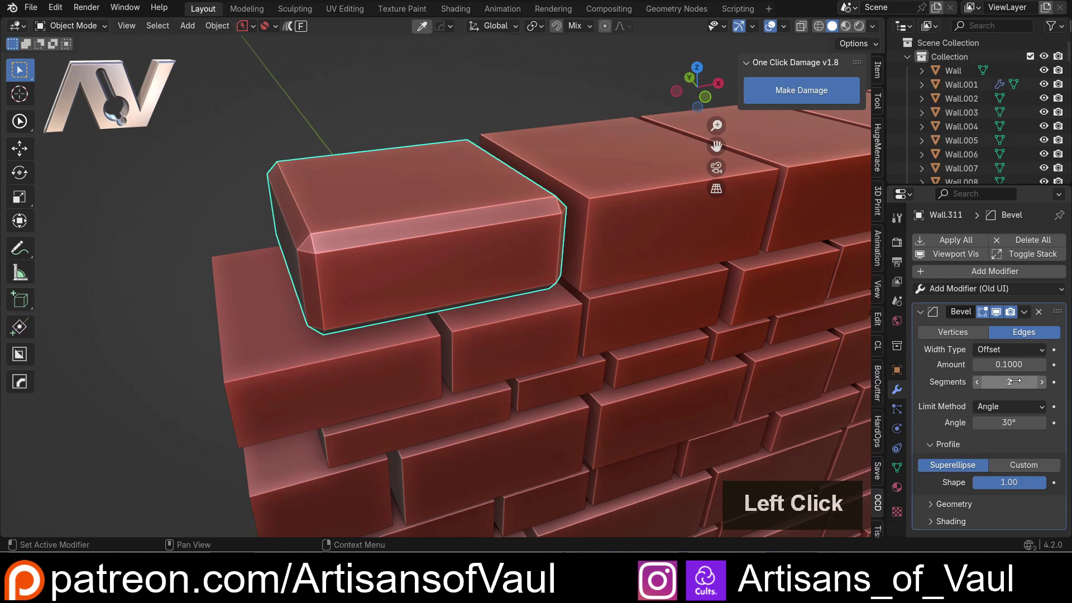
Step: Set the bevel to 2 segments and show the wireframe overlay to inspect the geometry
key(2)
key(Return)
click(788, 31)
scroll(up, 3)
middle_click(246, 232)
middle_click(293, 255)
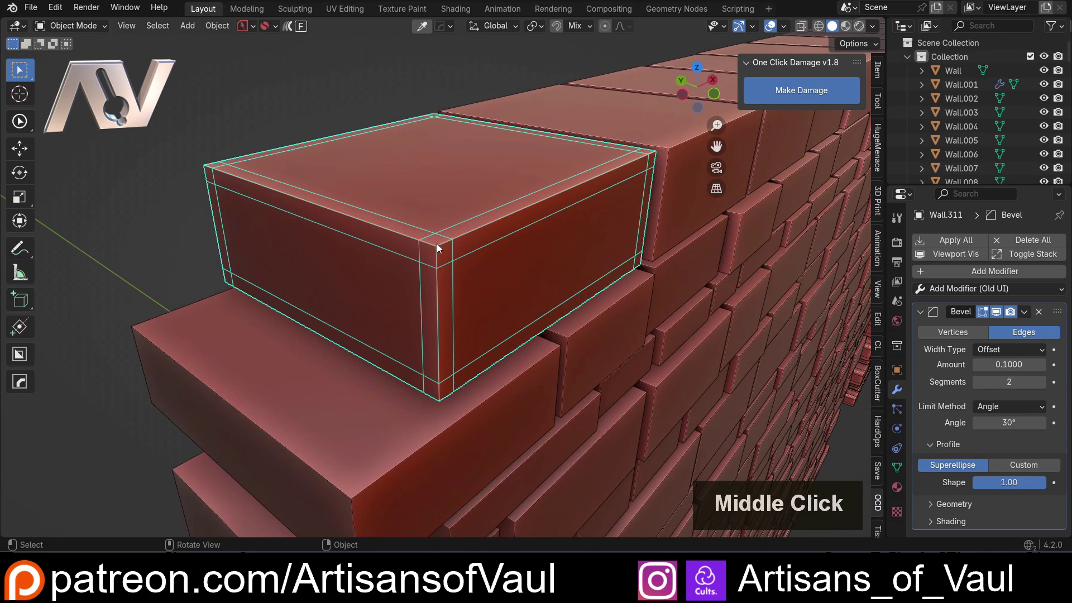
Step: Hide the wireframe overlay and orbit in close around the corner brick
click(785, 31)
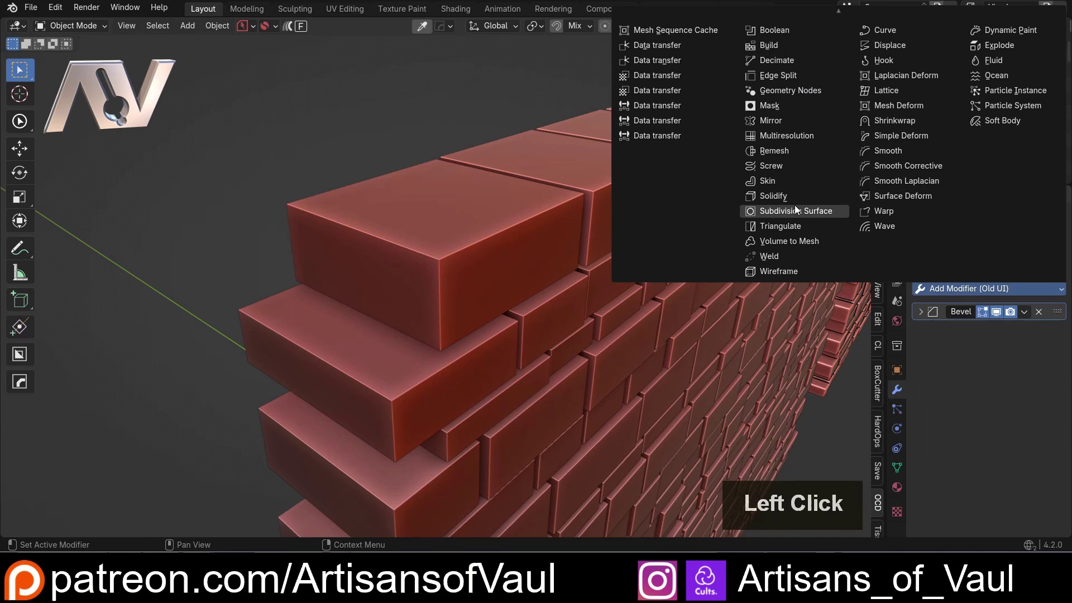
middle_click(444, 251)
middle_click(525, 291)
middle_click(505, 290)
middle_click(459, 291)
scroll(up, 3)
middle_click(451, 291)
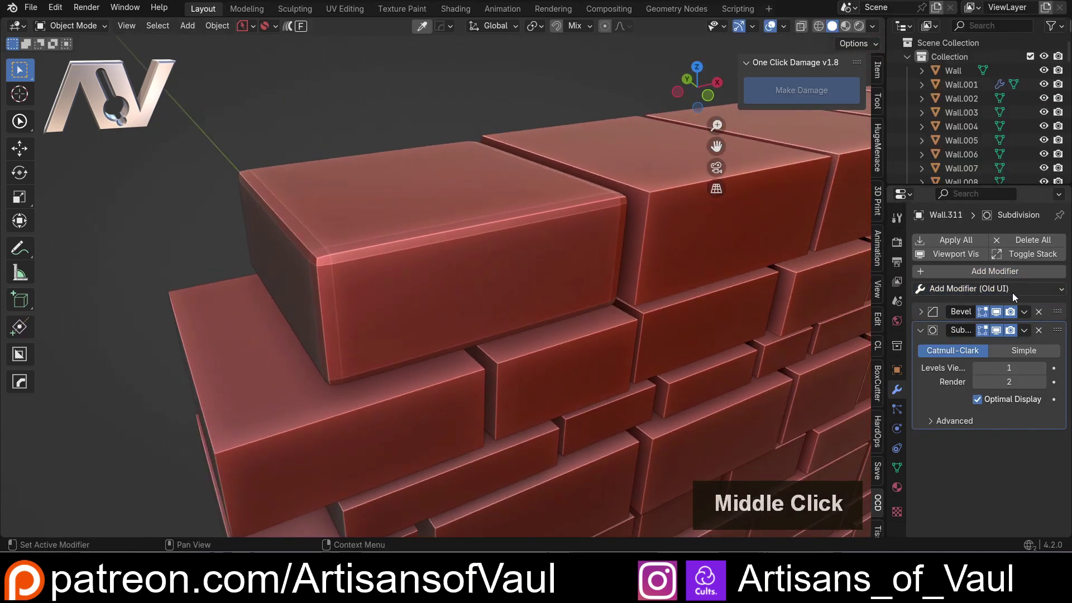
Step: Add a level-2 Subdivision Surface modifier to the corner brick Wall.311
click(1003, 297)
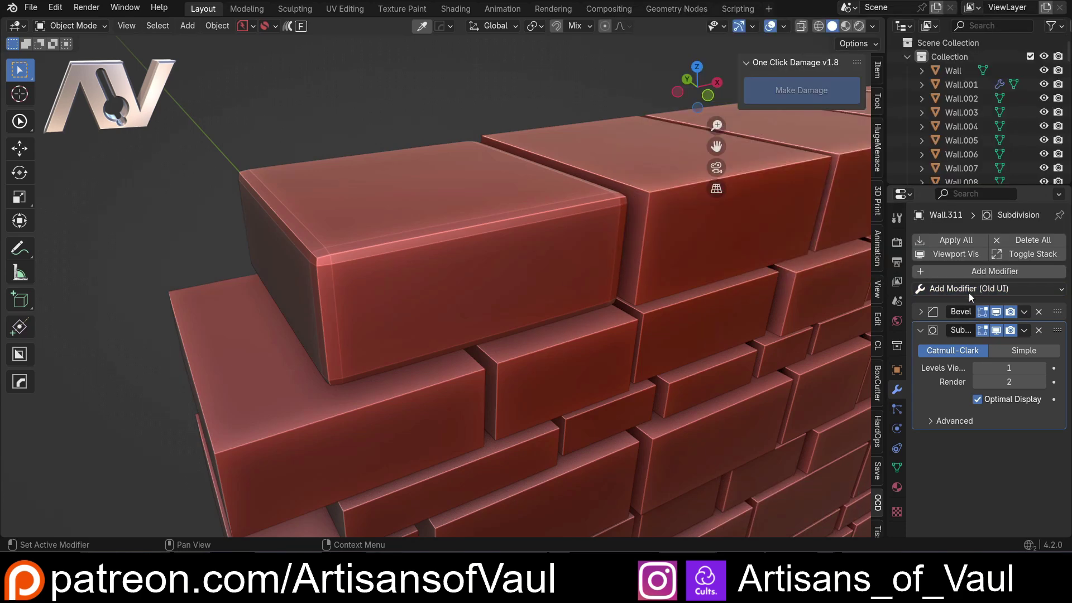
click(957, 272)
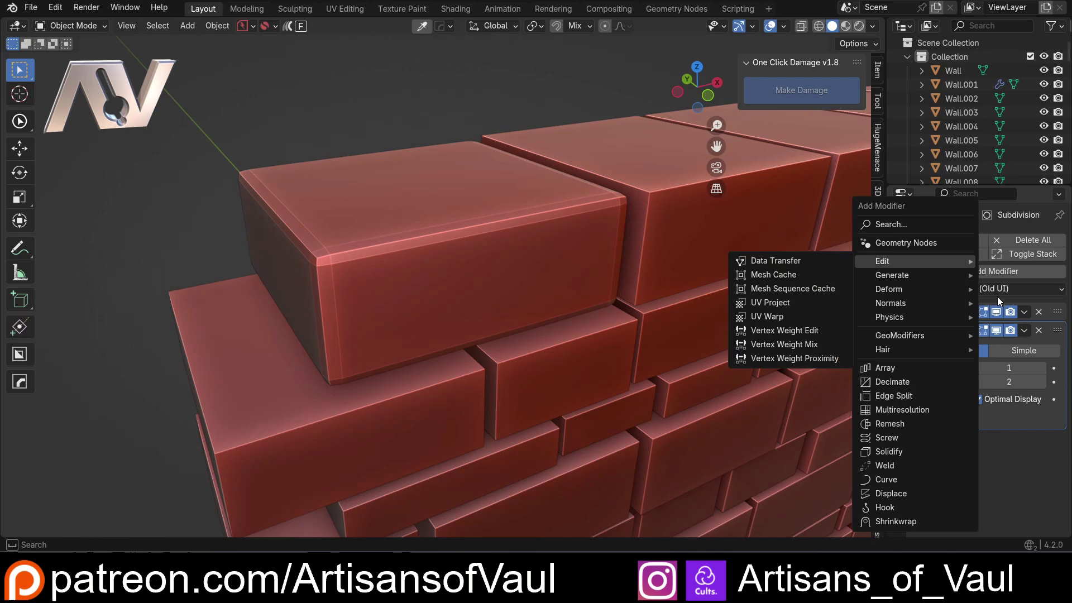
click(1005, 292)
double_click(1007, 295)
click(1011, 292)
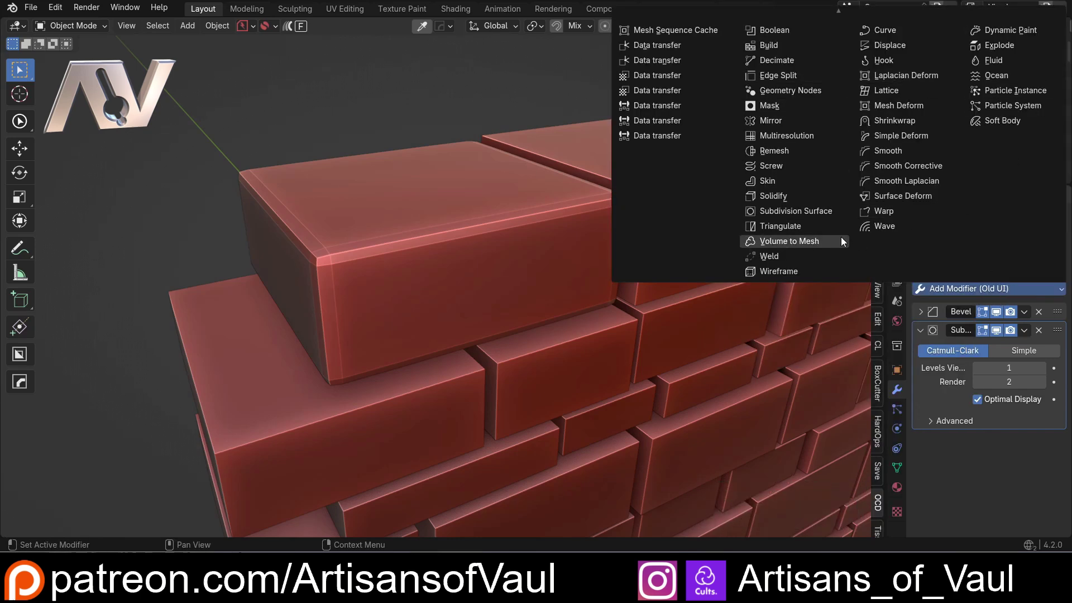
click(996, 497)
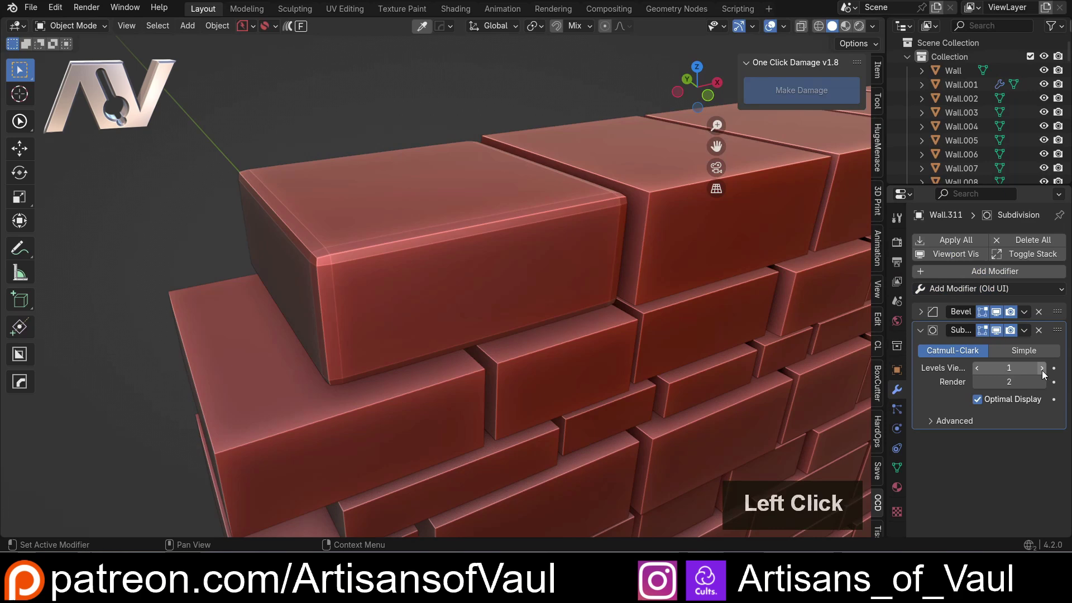
Step: Raise the corner brick's Bevel amount to 0.1360 for softly rounded edges
scroll(down, 3)
click(922, 315)
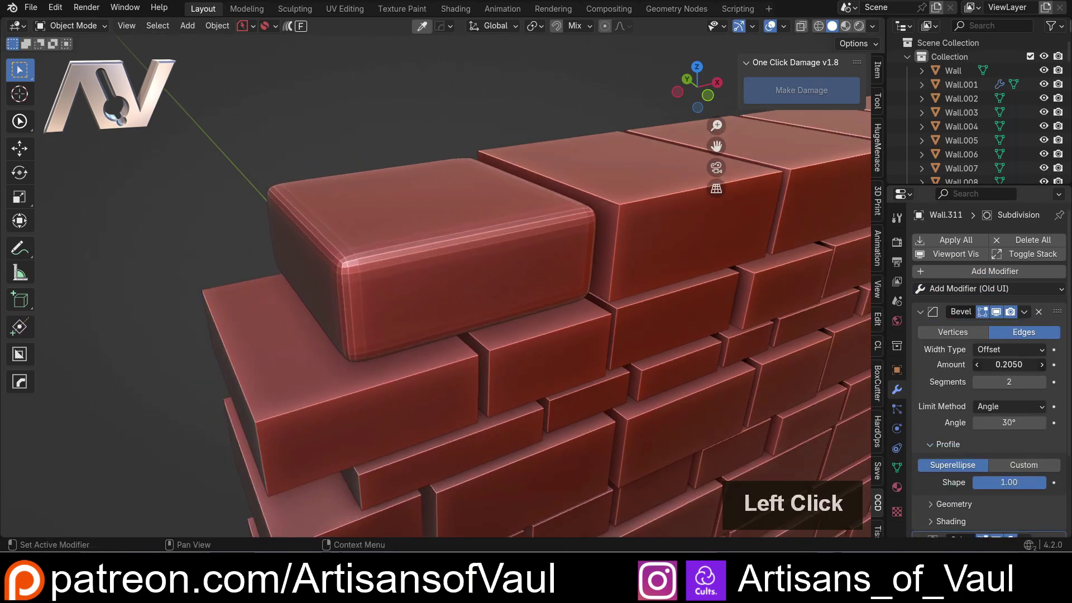
scroll(down, 3)
middle_click(582, 327)
middle_click(574, 312)
middle_click(526, 261)
middle_click(466, 217)
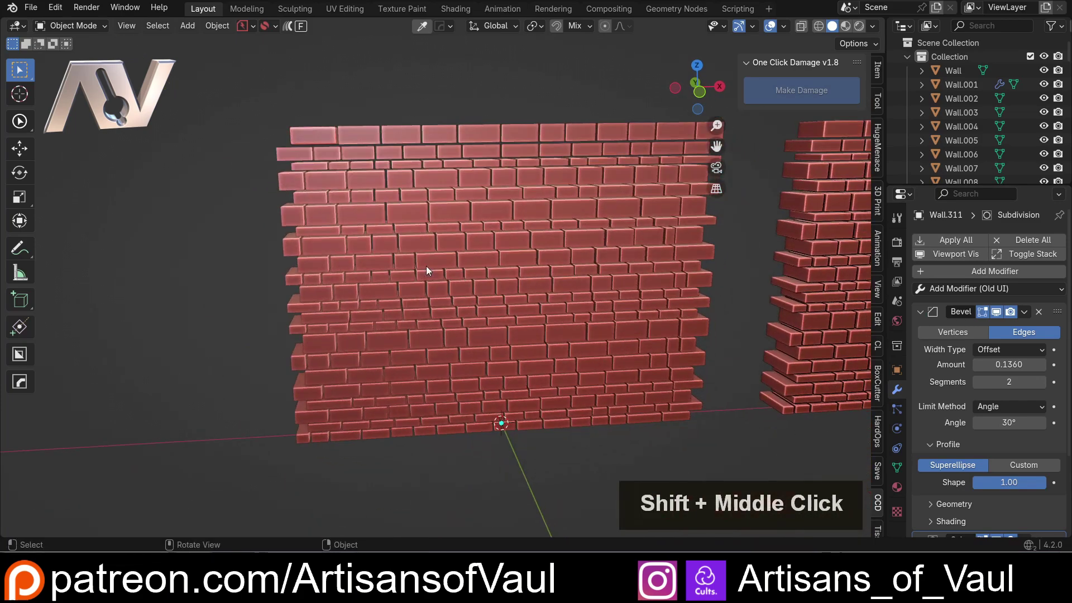
middle_click(407, 272)
Step: Box-select all bricks of the left wall, toggling the corner brick out of the selection
click(218, 93)
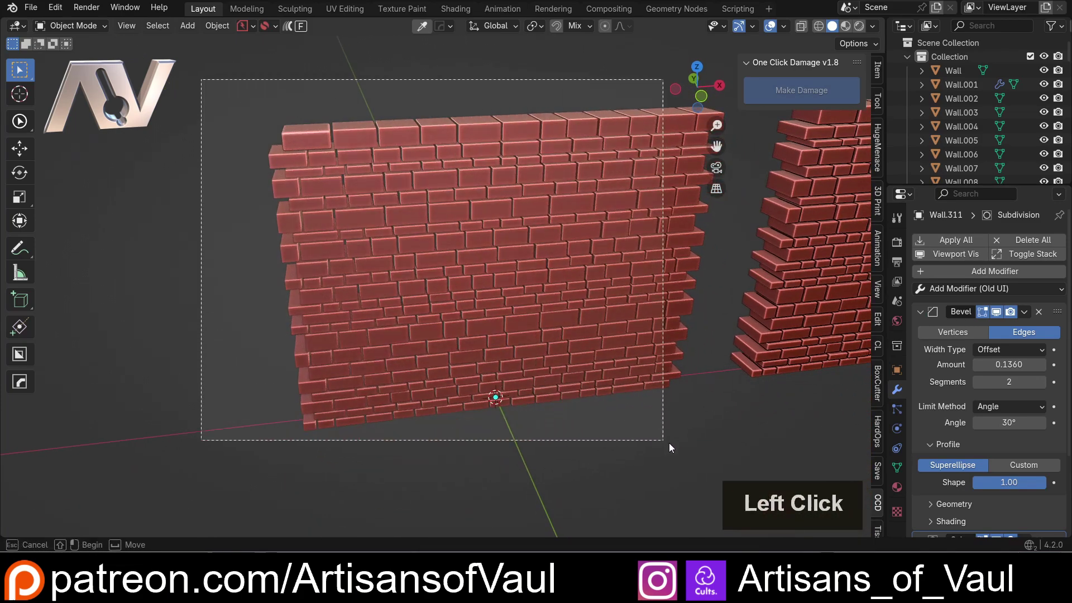
middle_click(299, 207)
middle_click(331, 243)
middle_click(415, 325)
scroll(up, 3)
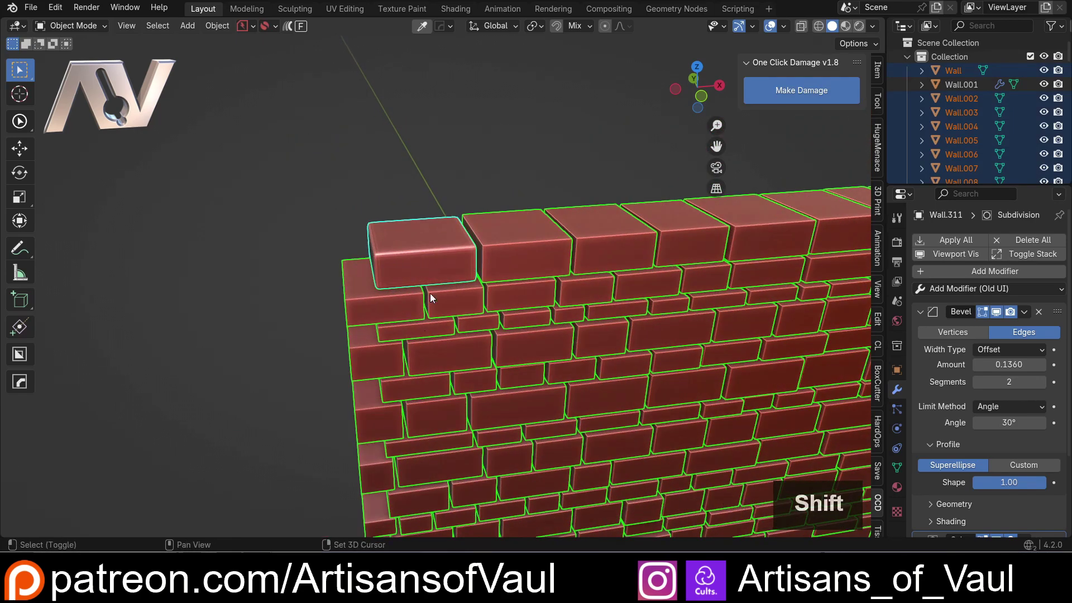
scroll(down, 3)
double_click(431, 266)
Step: Shift-select the rounded corner brick last so it becomes the active source object
scroll(up, 3)
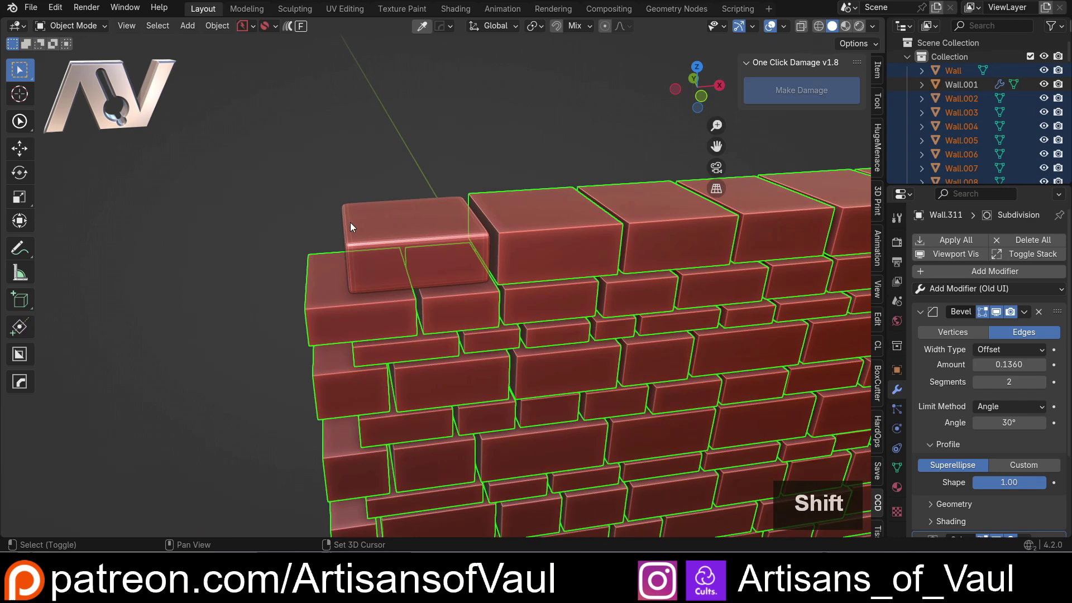
scroll(up, 3)
middle_click(381, 234)
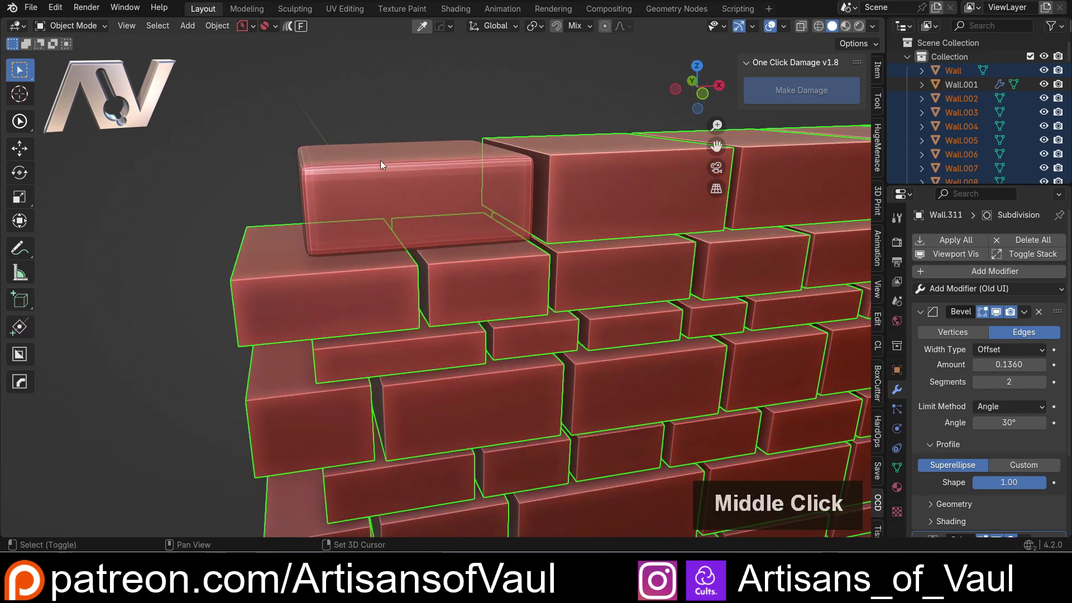
double_click(379, 161)
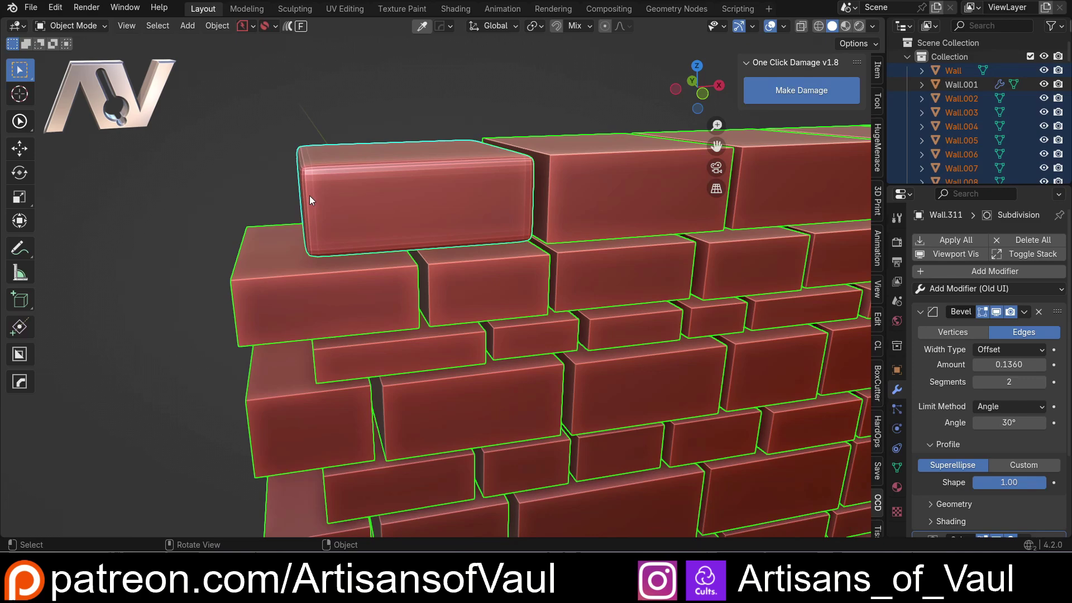
scroll(down, 3)
middle_click(531, 265)
middle_click(525, 258)
middle_click(494, 242)
scroll(up, 3)
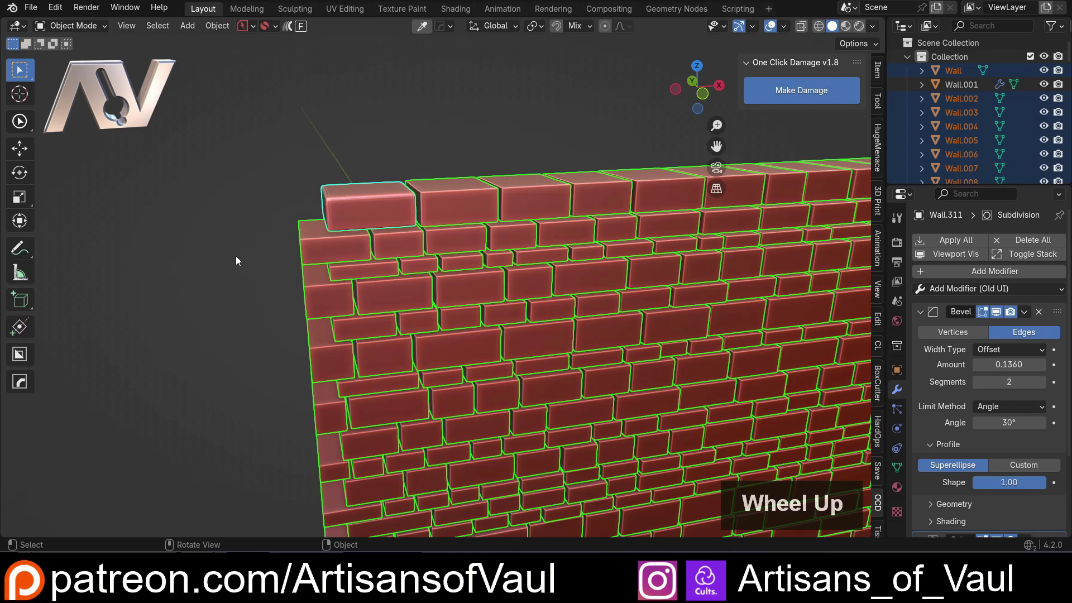
Step: Copy the corner brick's modifiers to every selected left-wall brick via Copy Attributes
key(ctrl+c)
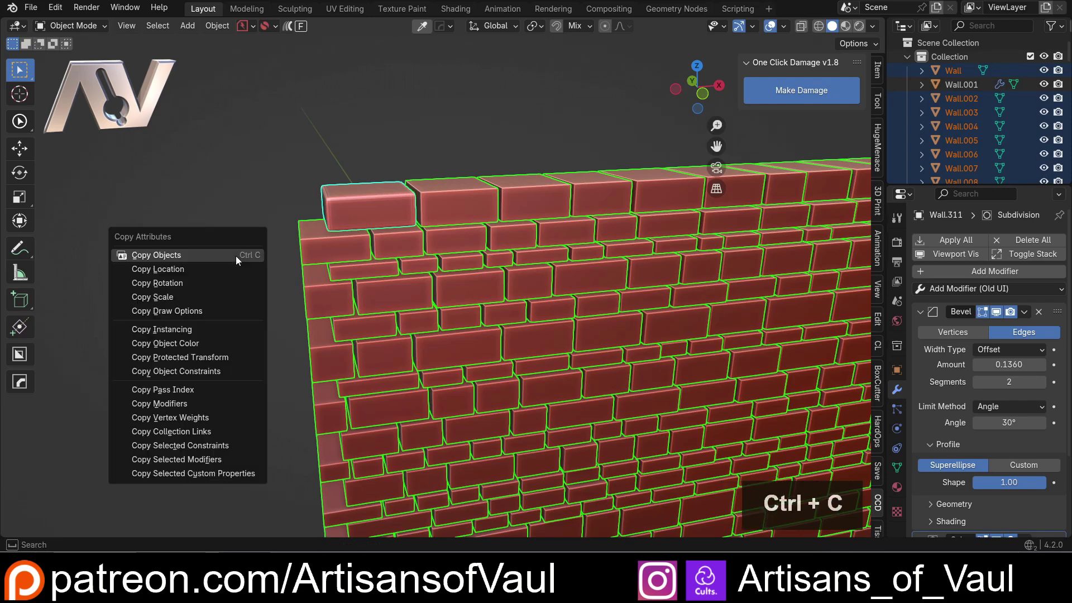
click(167, 404)
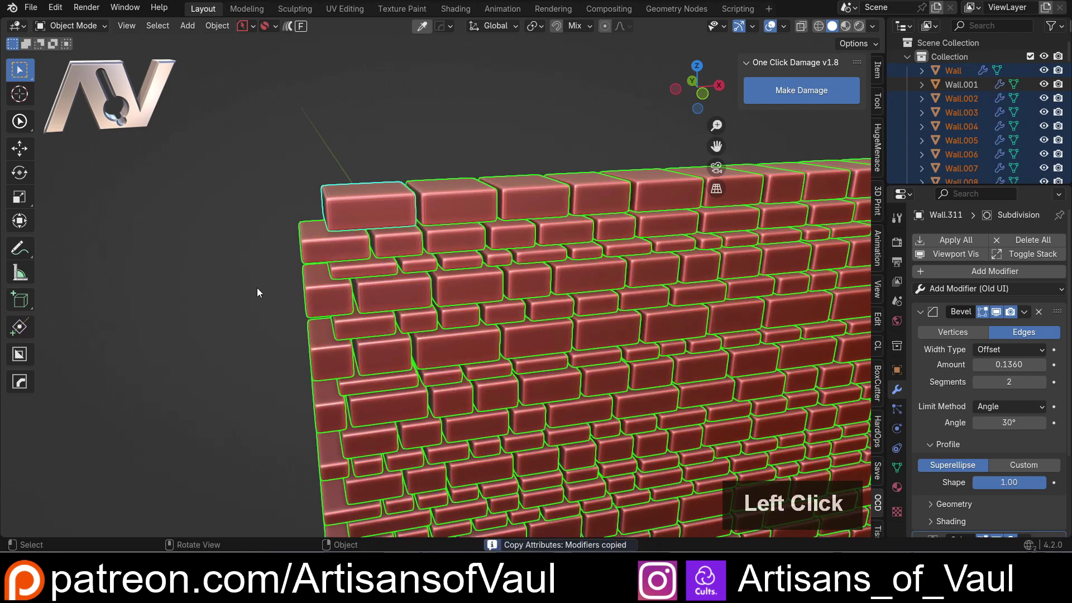
scroll(down, 3)
middle_click(439, 330)
middle_click(426, 320)
middle_click(393, 308)
scroll(up, 3)
middle_click(599, 358)
scroll(down, 3)
Step: Select only the corner brick and thicken its Bevel amount to 0.3560
click(716, 295)
middle_click(712, 295)
middle_click(685, 296)
middle_click(643, 296)
middle_click(701, 321)
middle_click(561, 325)
middle_click(400, 334)
middle_click(512, 335)
click(215, 214)
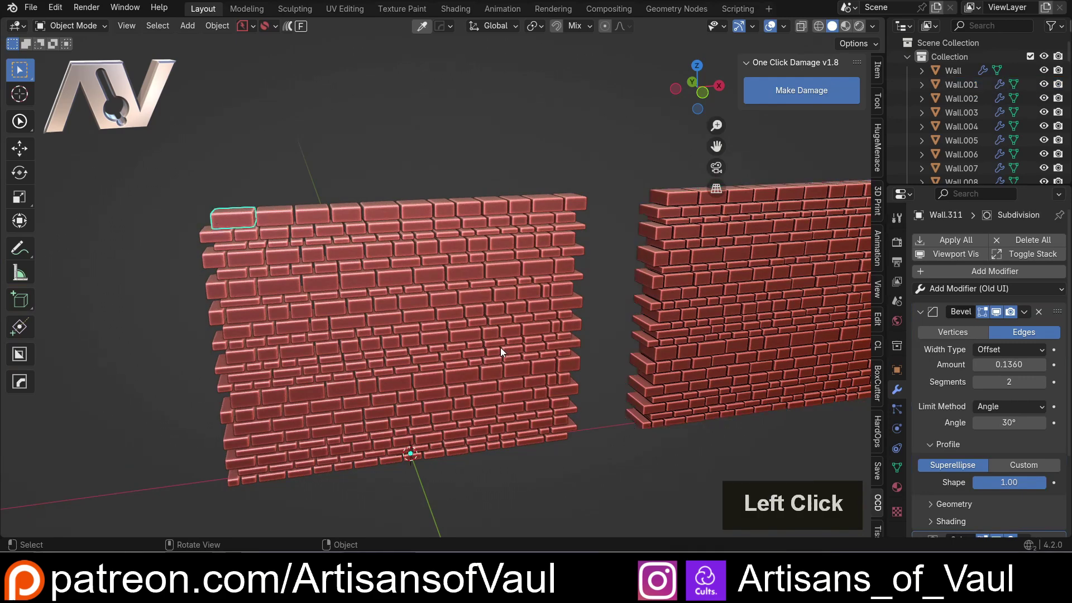
scroll(up, 3)
middle_click(169, 236)
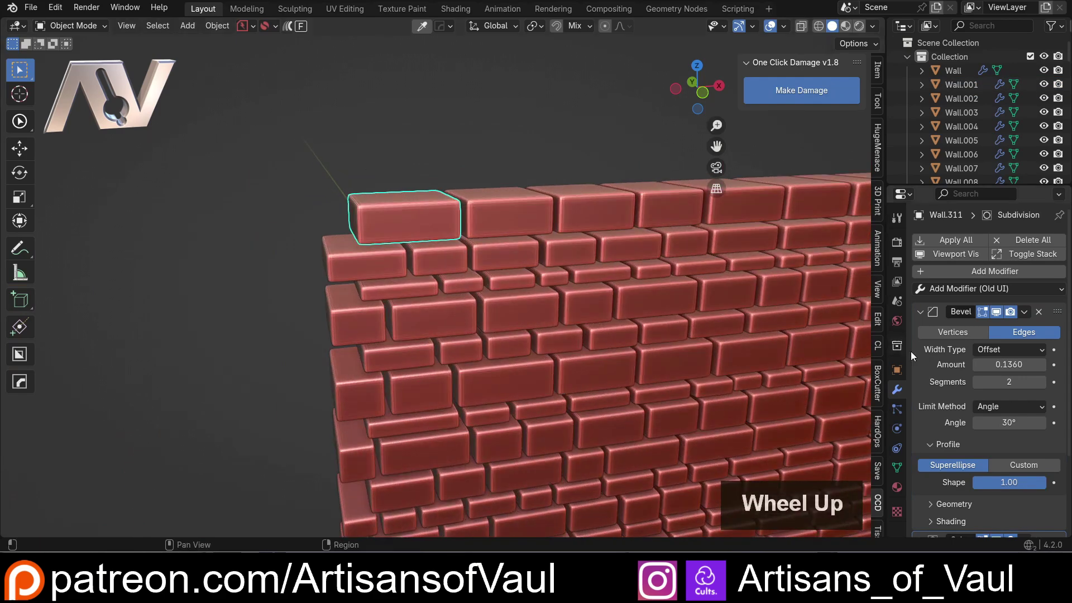
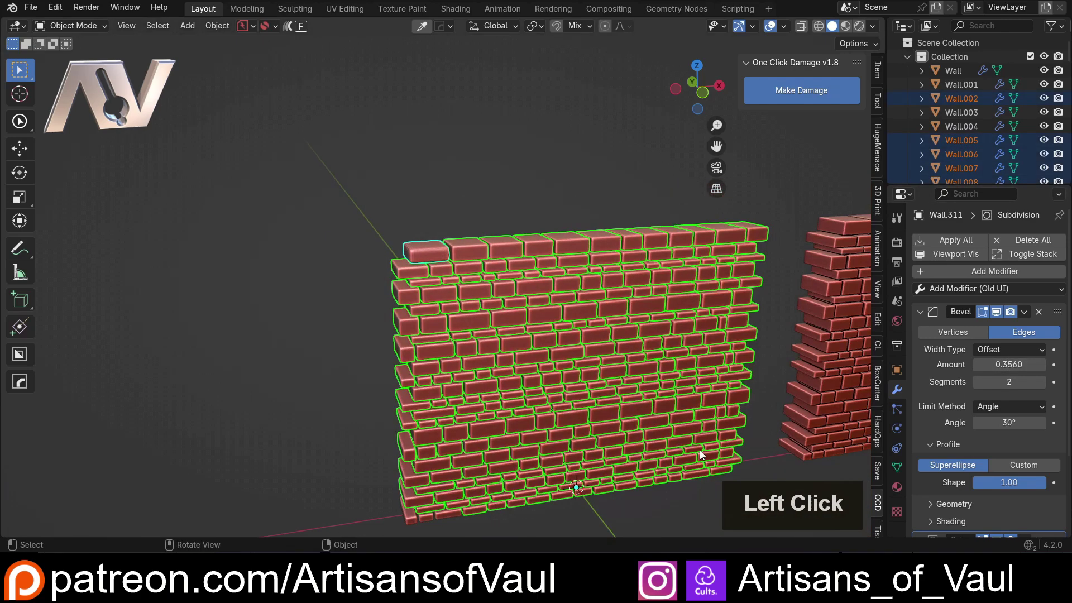
Step: Inspect the puffy left-wall bricks, reusing the Copy Attributes shortcut on them
double_click(427, 261)
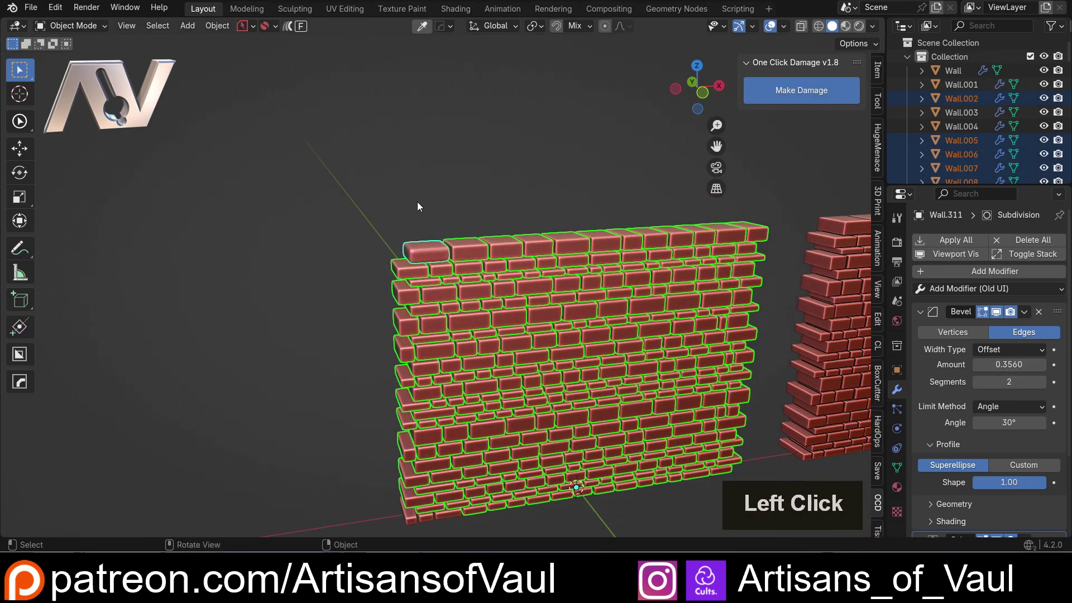
key(ctrl+c)
click(420, 204)
scroll(down, 3)
scroll(up, 3)
click(494, 279)
scroll(down, 3)
scroll(up, 3)
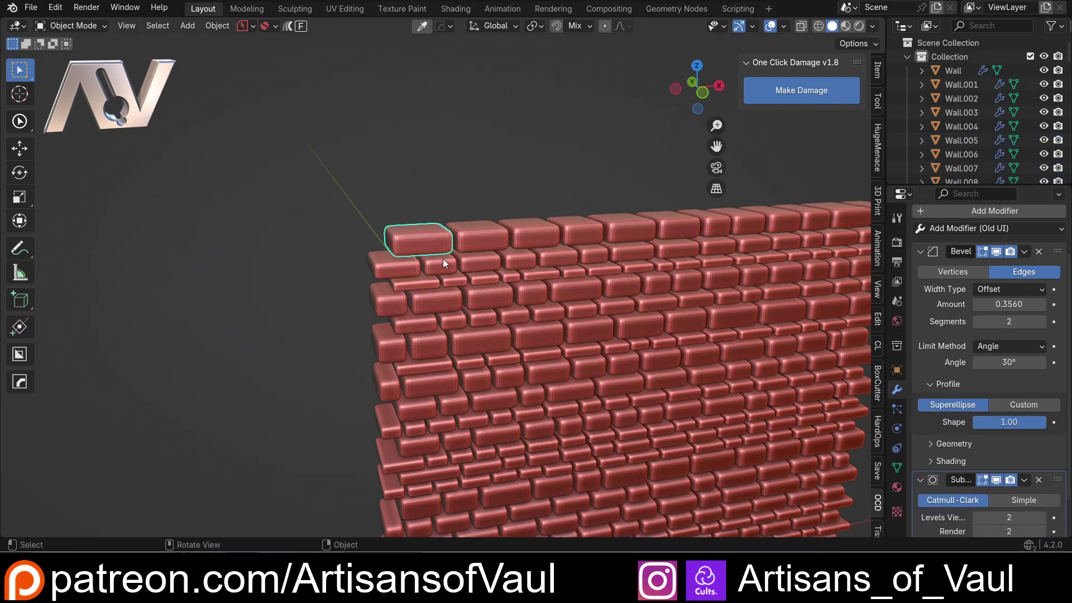
scroll(down, 3)
middle_click(422, 244)
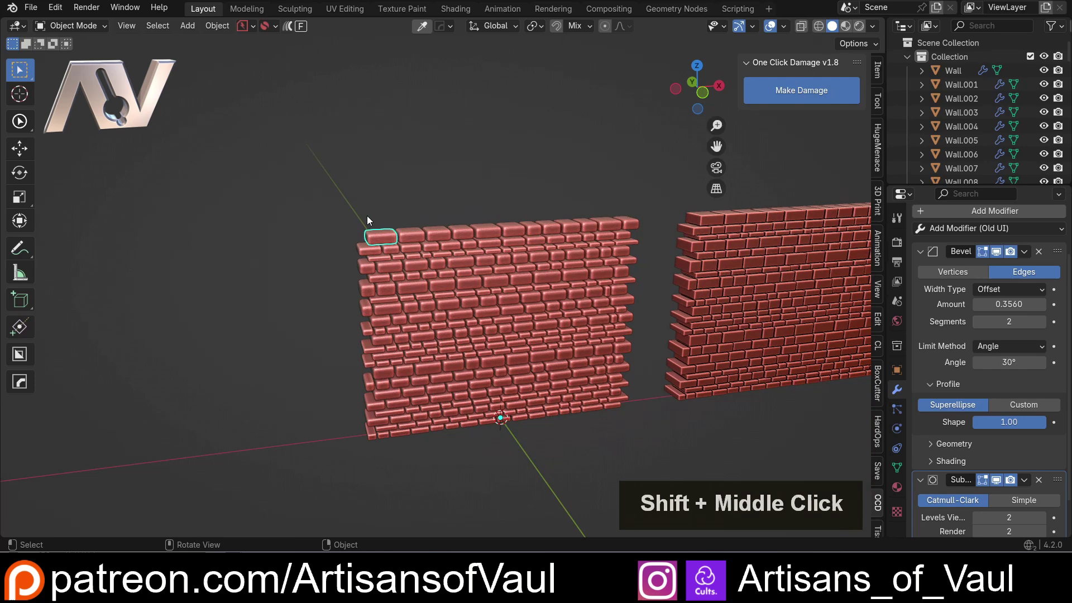
Step: Reselect the left wall, then switch to the right wall Wall.001 to show its own modifier panel
click(305, 198)
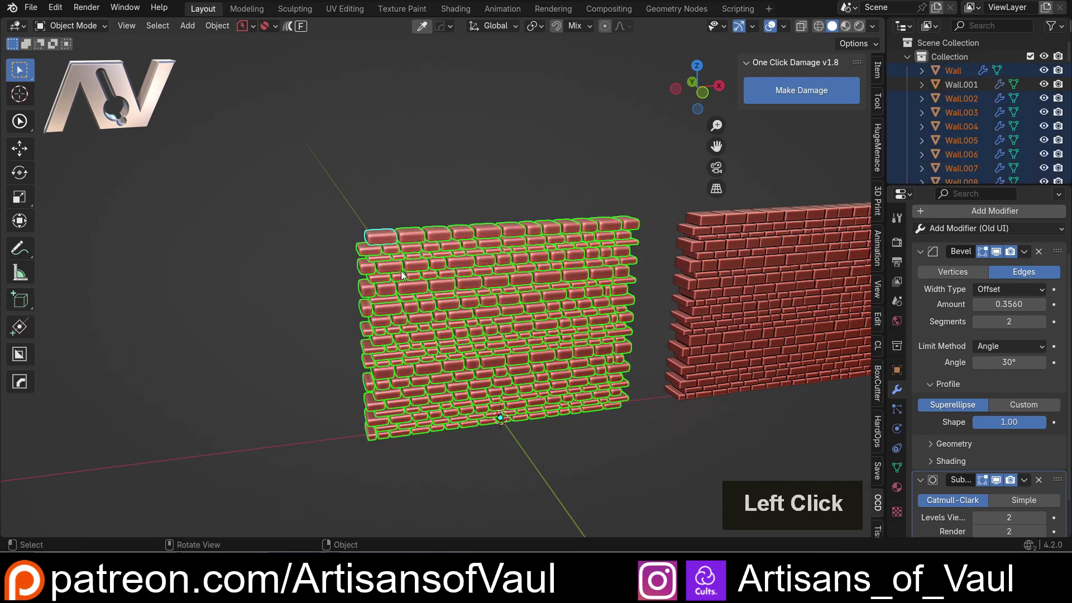
double_click(385, 236)
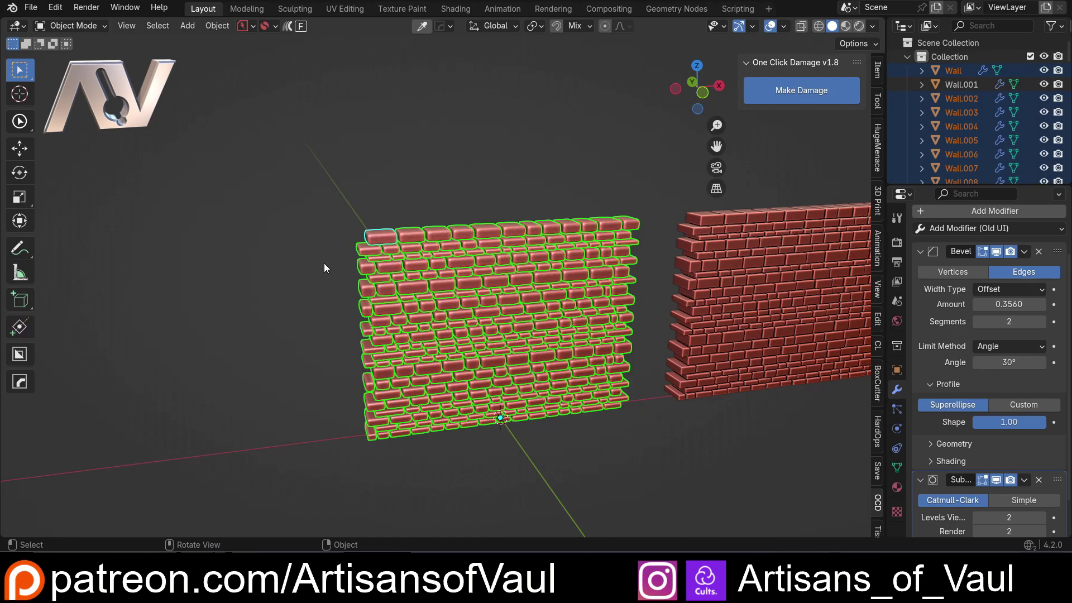
middle_click(630, 275)
middle_click(453, 256)
scroll(up, 3)
Step: Separate the right wall's mesh By Loose Parts into one object per brick, back in Object Mode
middle_click(338, 223)
middle_click(443, 294)
middle_click(486, 311)
scroll(up, 3)
key(Tab)
key(a)
key(p)
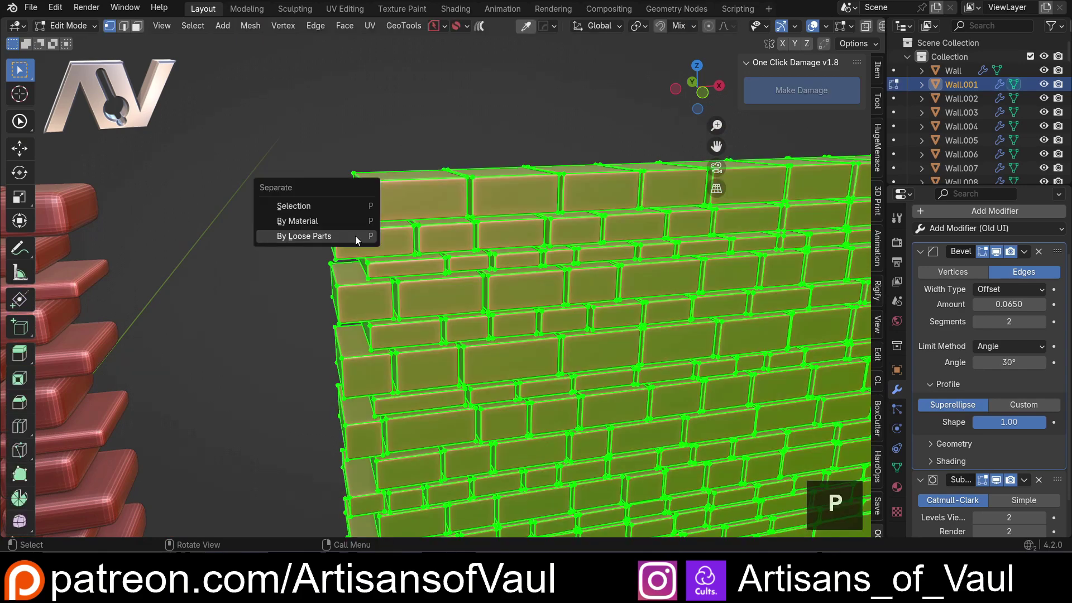
click(358, 238)
key(Tab)
Step: Click through the separated right-wall bricks and their property panels
click(388, 172)
double_click(464, 281)
scroll(down, 3)
click(563, 387)
double_click(591, 307)
scroll(down, 3)
middle_click(344, 286)
middle_click(382, 281)
click(145, 192)
double_click(758, 372)
click(843, 463)
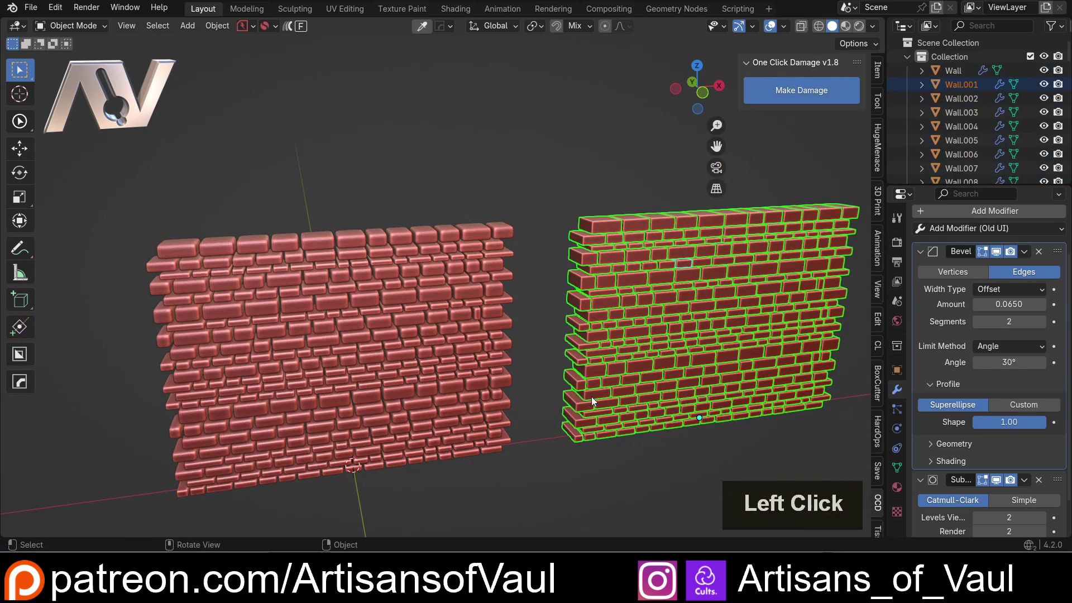
scroll(up, 3)
Step: Move back to the first wall and make a left-wall brick with the 0.356 bevel active
middle_click(447, 349)
click(397, 243)
double_click(685, 260)
click(363, 344)
middle_click(229, 350)
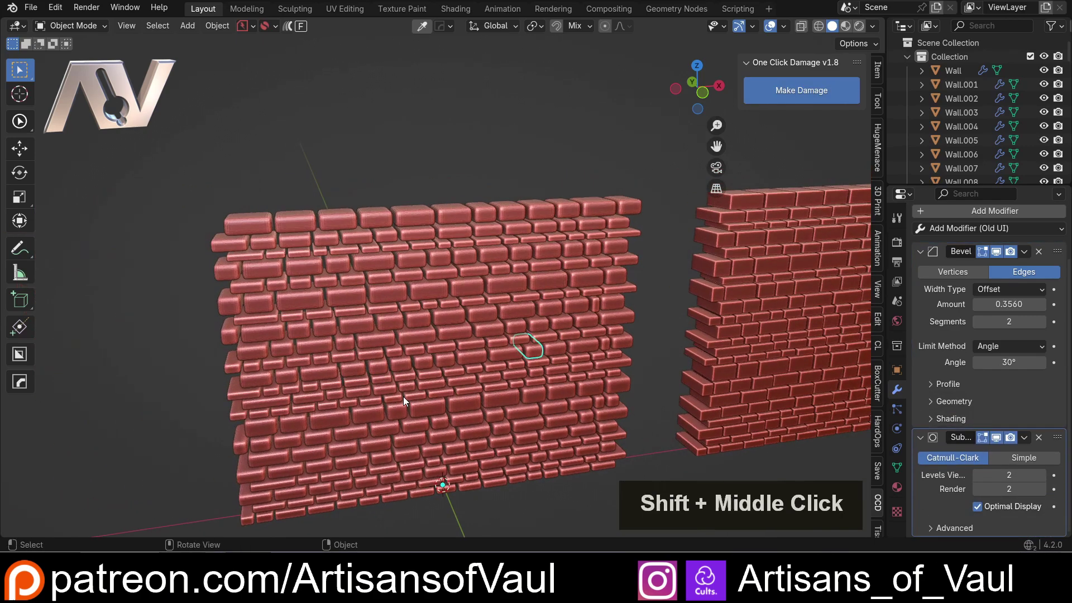
Step: Select all bricks of the first wall and zoom in on their bevelled edges
middle_click(410, 393)
middle_click(390, 361)
click(389, 359)
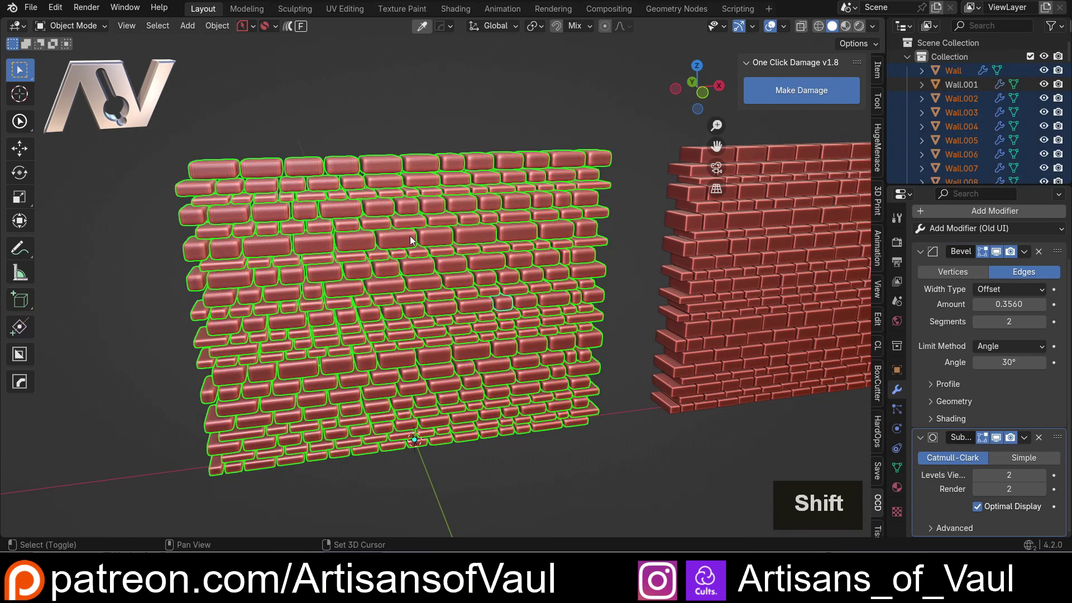
click(399, 243)
scroll(up, 3)
middle_click(384, 241)
scroll(up, 3)
middle_click(189, 189)
middle_click(198, 222)
middle_click(281, 269)
scroll(up, 3)
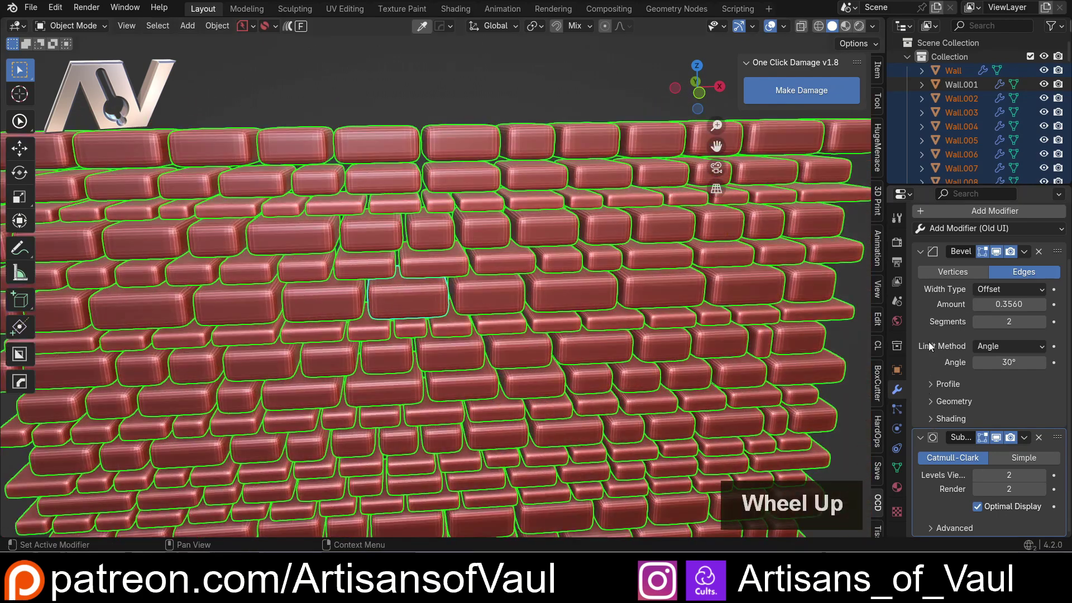
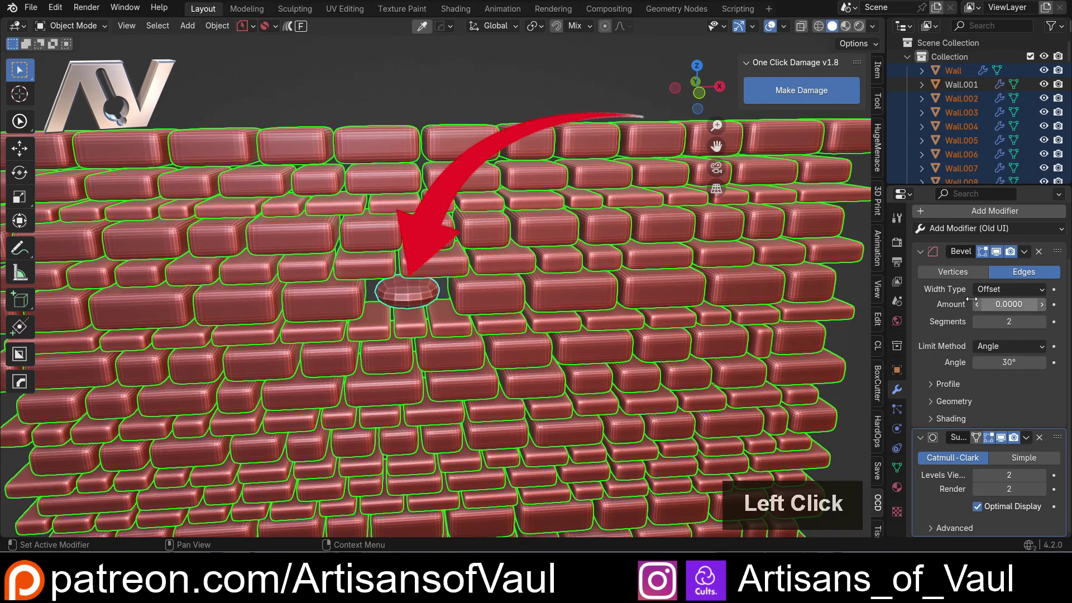
Step: Undo back to the earlier bevel and set the bricks' Bevel amount to 0.3 with two segments
key(ctrl+z)
key(ctrl+z)
click(423, 299)
scroll(down, 3)
scroll(up, 3)
scroll(down, 3)
scroll(up, 3)
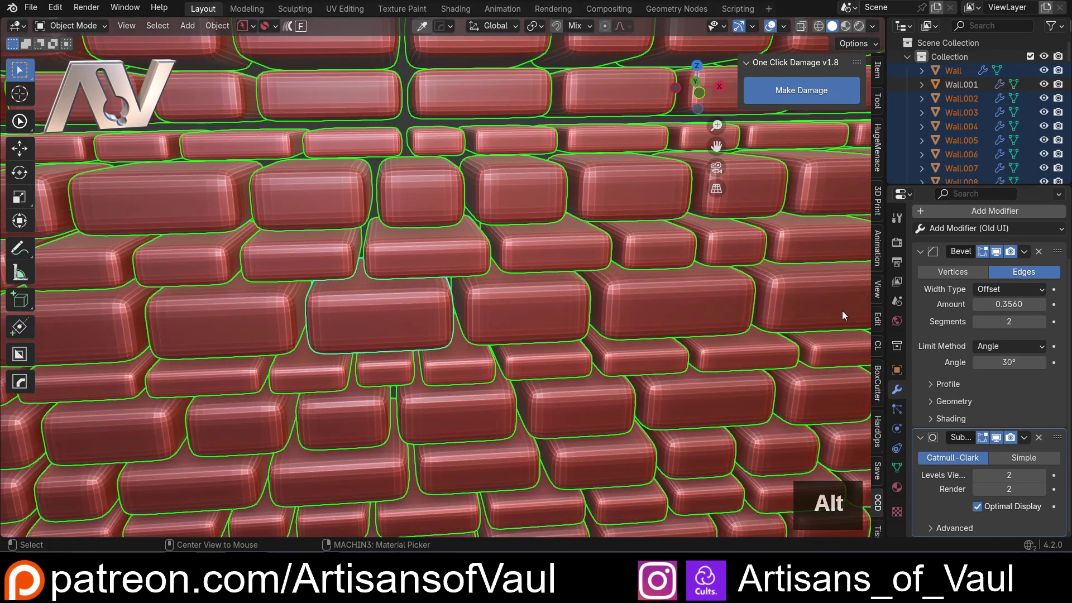
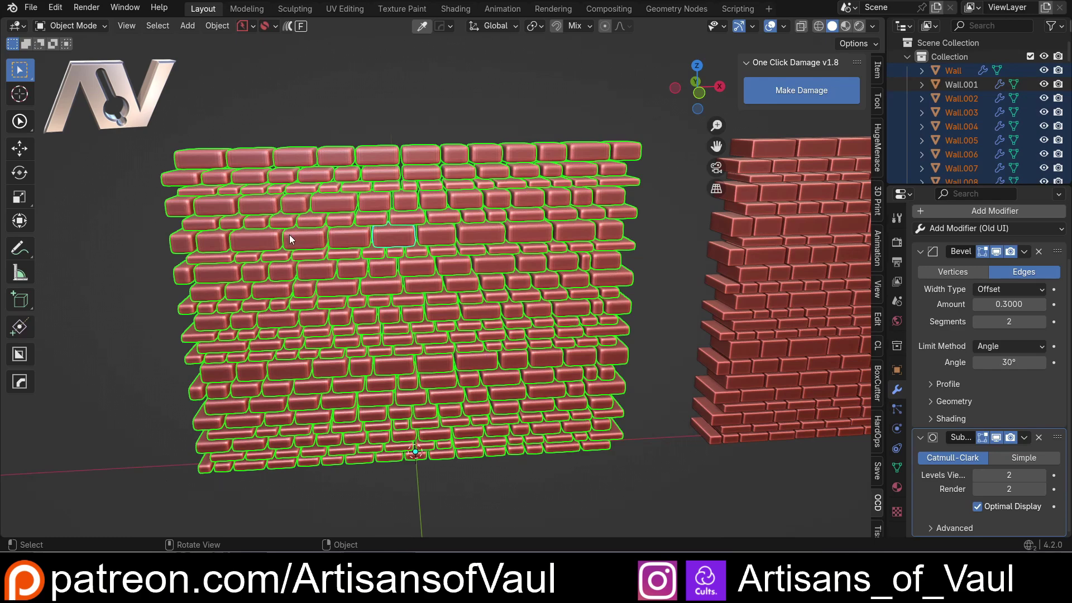
scroll(down, 3)
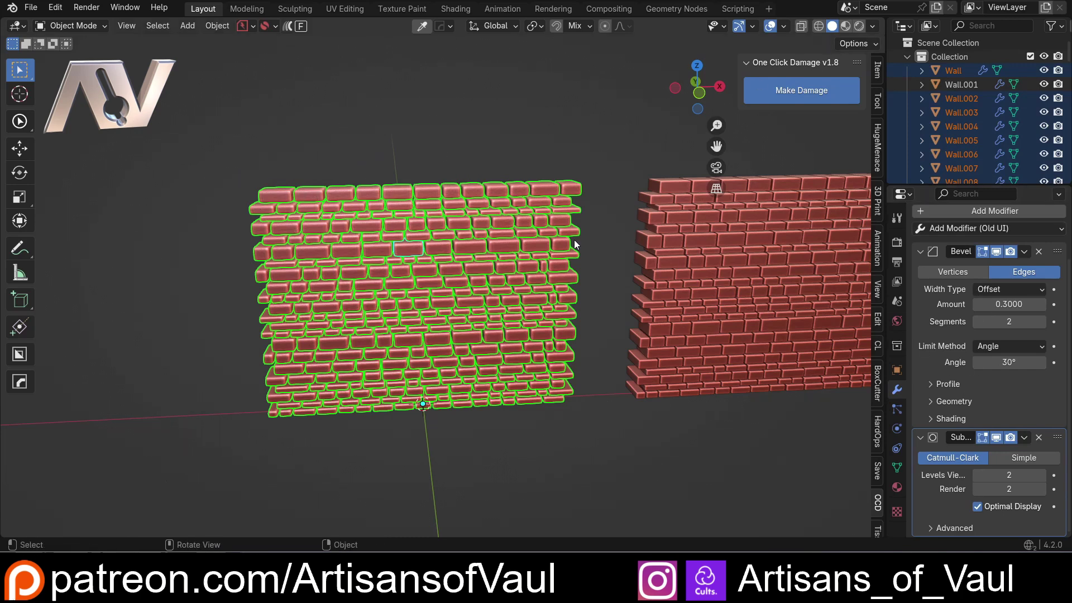
Step: Show the Item transform values, undo the Scale Z 2 stretch, and orbit the 0.3-bevel wall
click(879, 74)
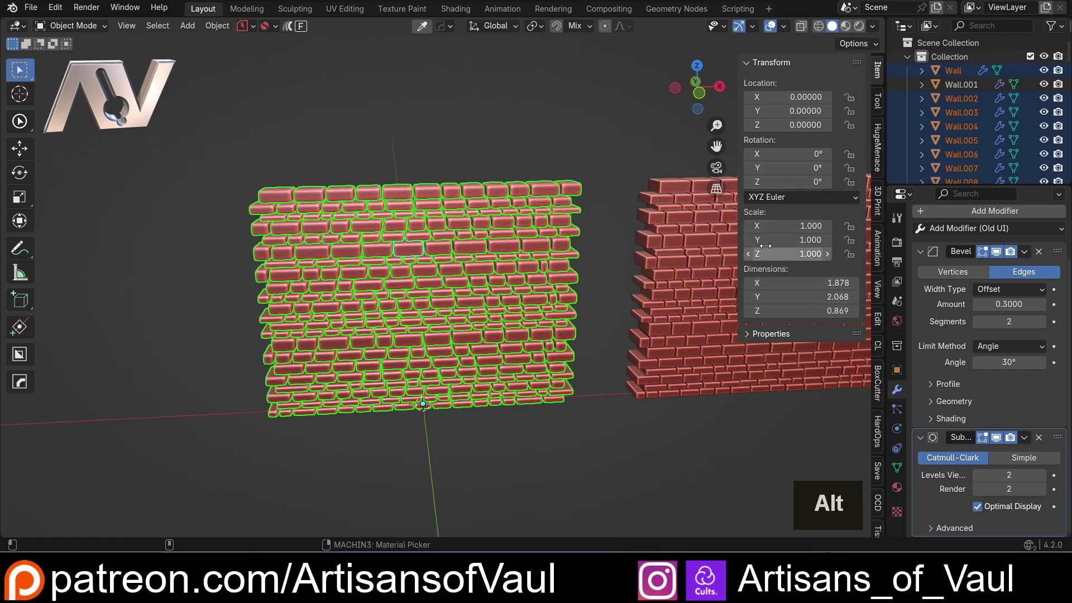
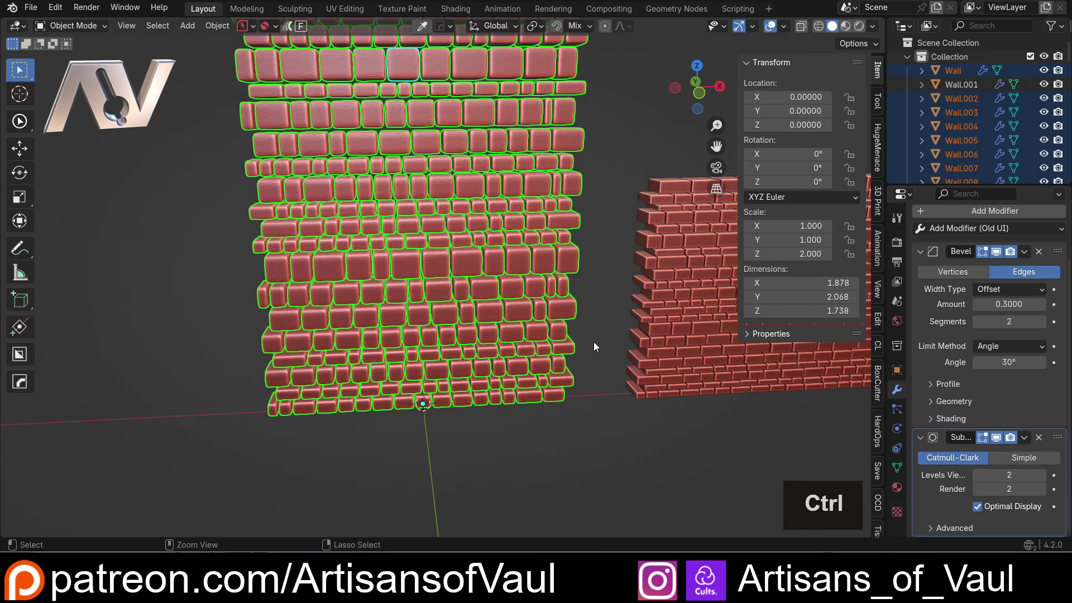
key(ctrl+z)
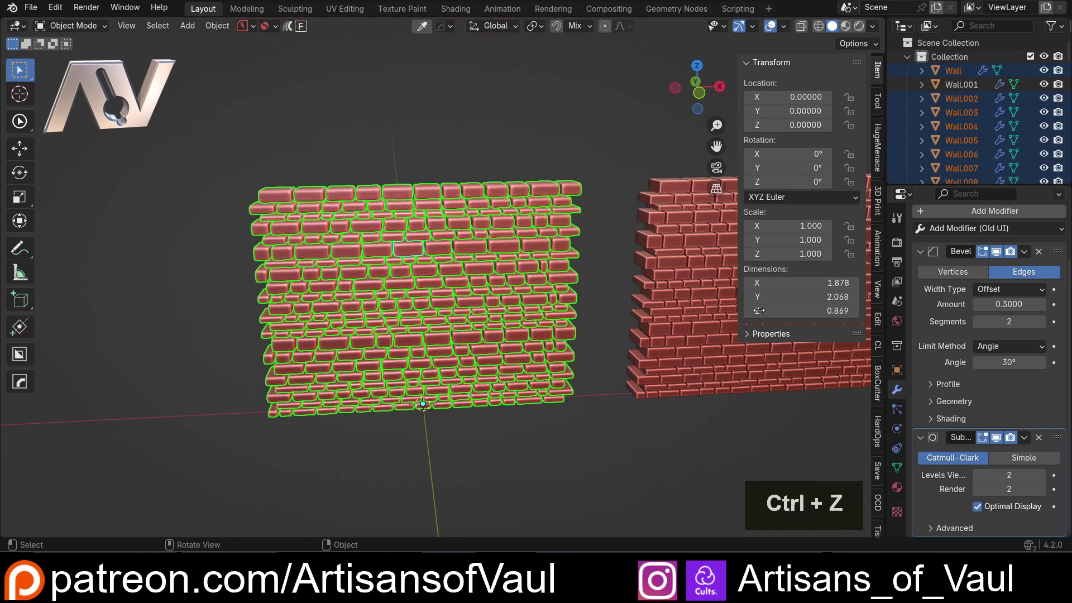
scroll(up, 3)
middle_click(611, 274)
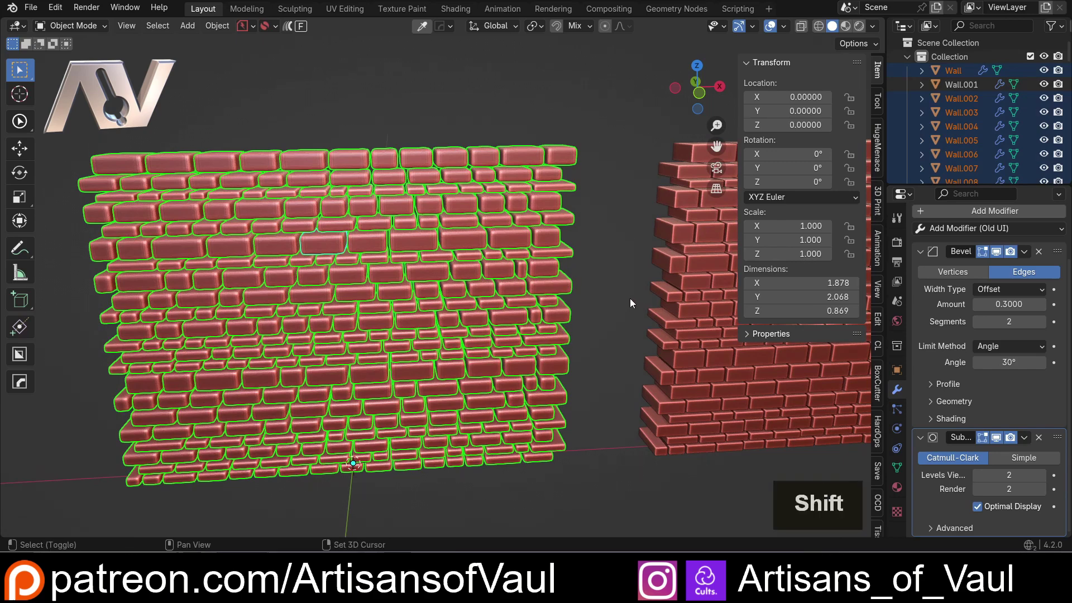
middle_click(602, 302)
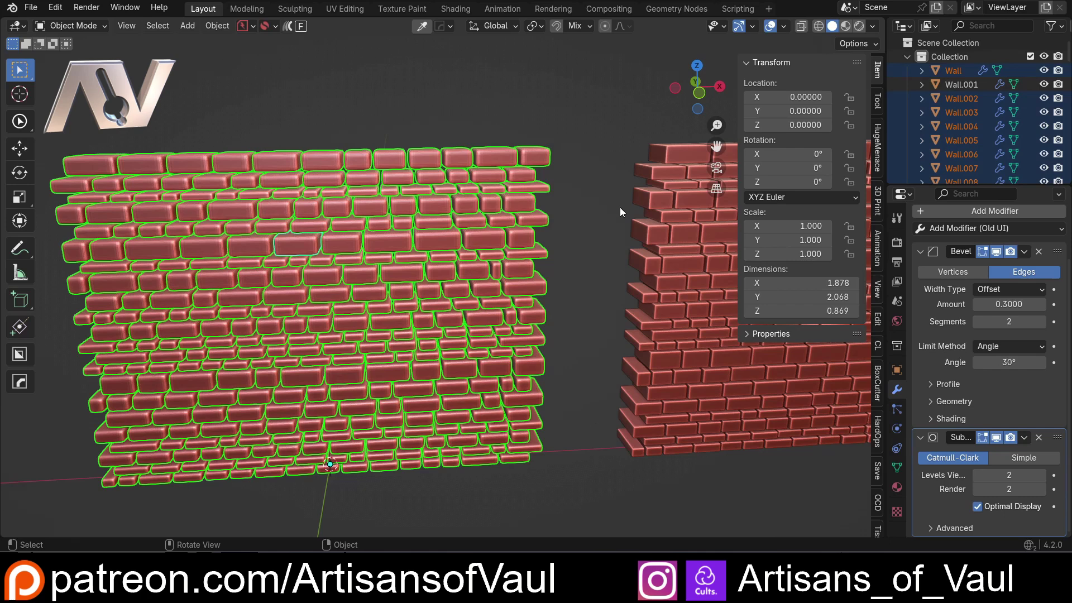
Step: Review the first wall bricks' modifier settings in the HOps Helper, then dismiss it
key(ctrl+`)
click(520, 267)
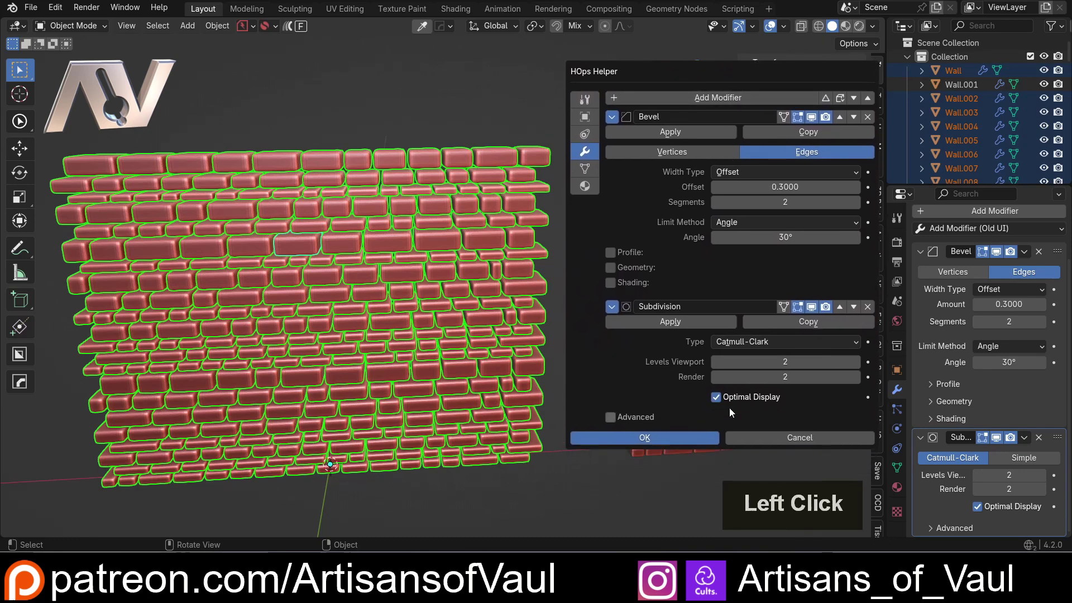
scroll(down, 3)
scroll(up, 3)
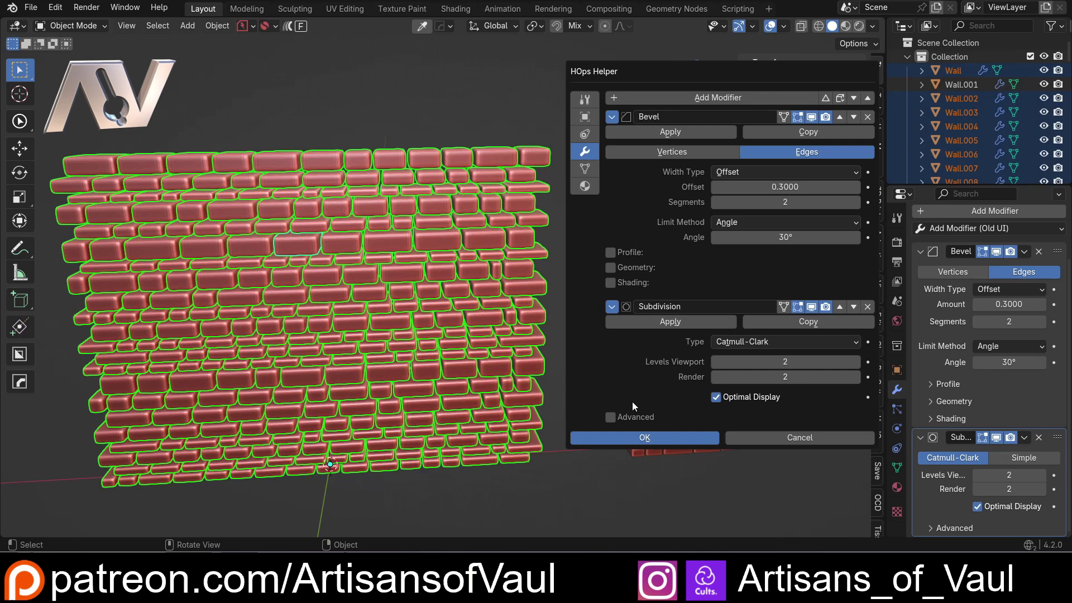
click(616, 97)
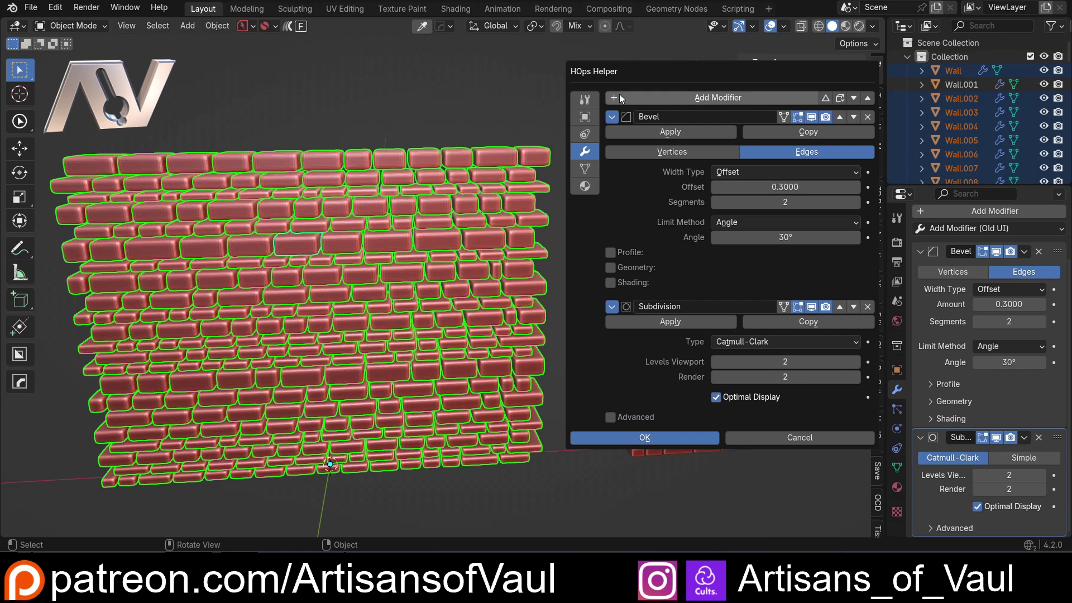
click(619, 99)
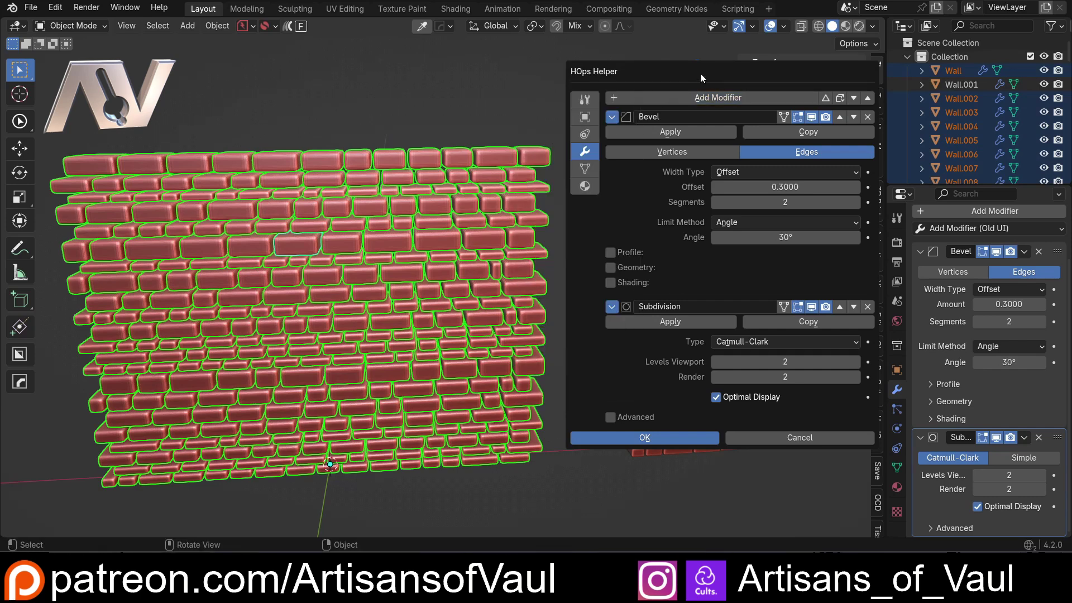
scroll(down, 3)
click(534, 119)
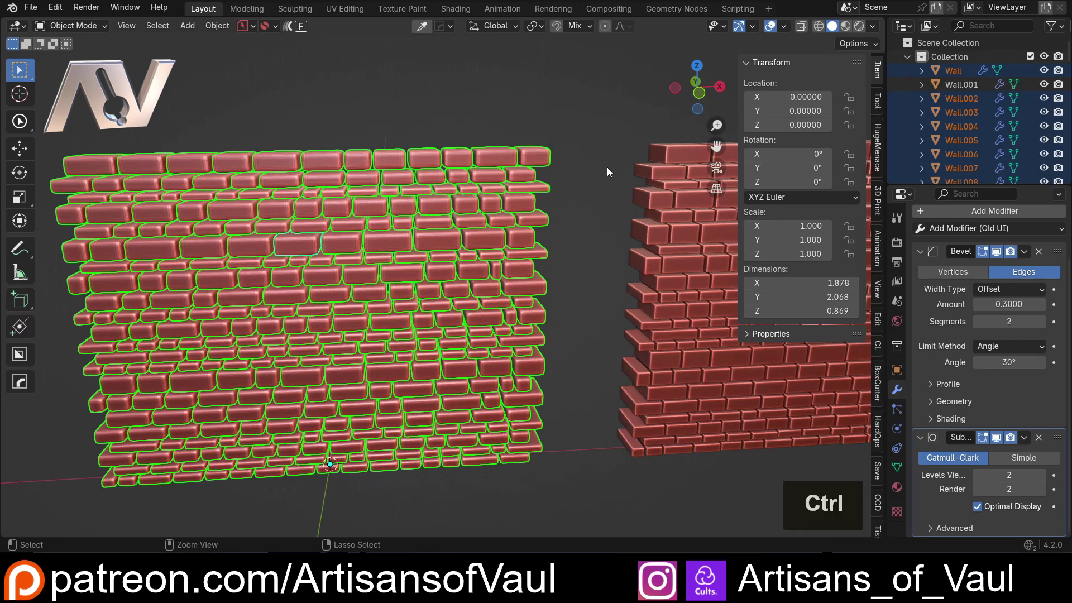
Step: Set the first wall bricks' Bevel Amount to 0.167 via the reopened HOps Helper
key(ctrl+`)
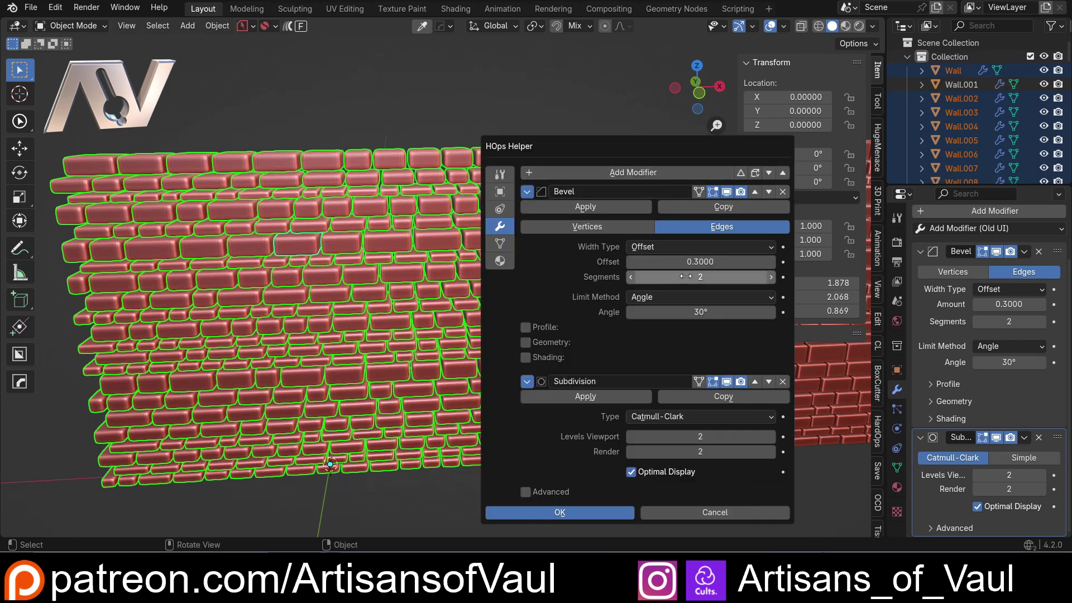
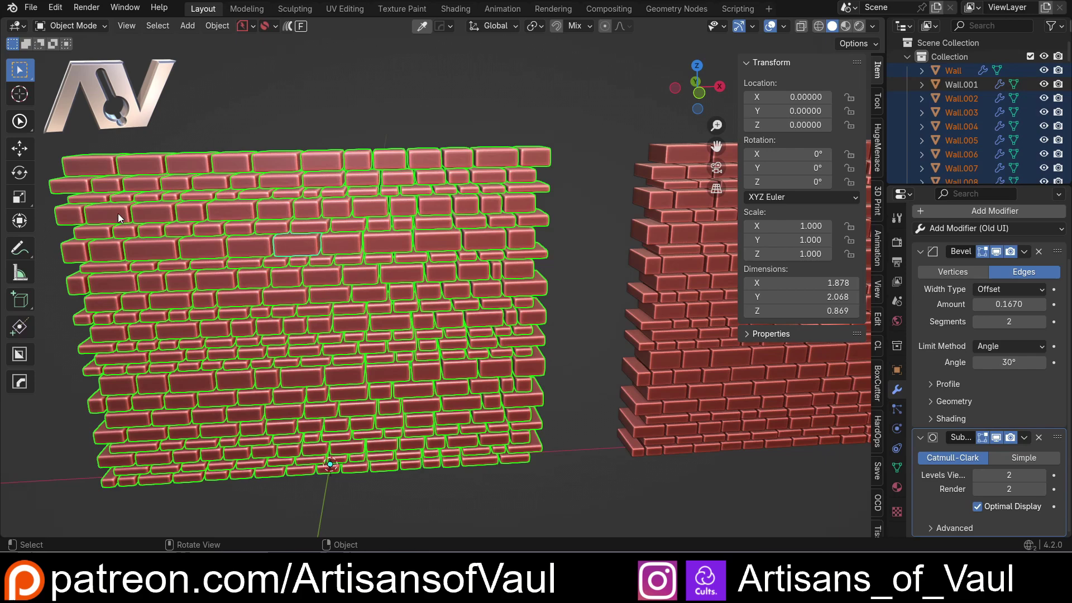
click(444, 358)
double_click(447, 186)
scroll(down, 3)
Step: Orbit the viewport around to face the second brick wall
middle_click(554, 313)
middle_click(541, 315)
middle_click(364, 312)
scroll(up, 3)
middle_click(168, 293)
middle_click(663, 366)
middle_click(653, 366)
middle_click(616, 365)
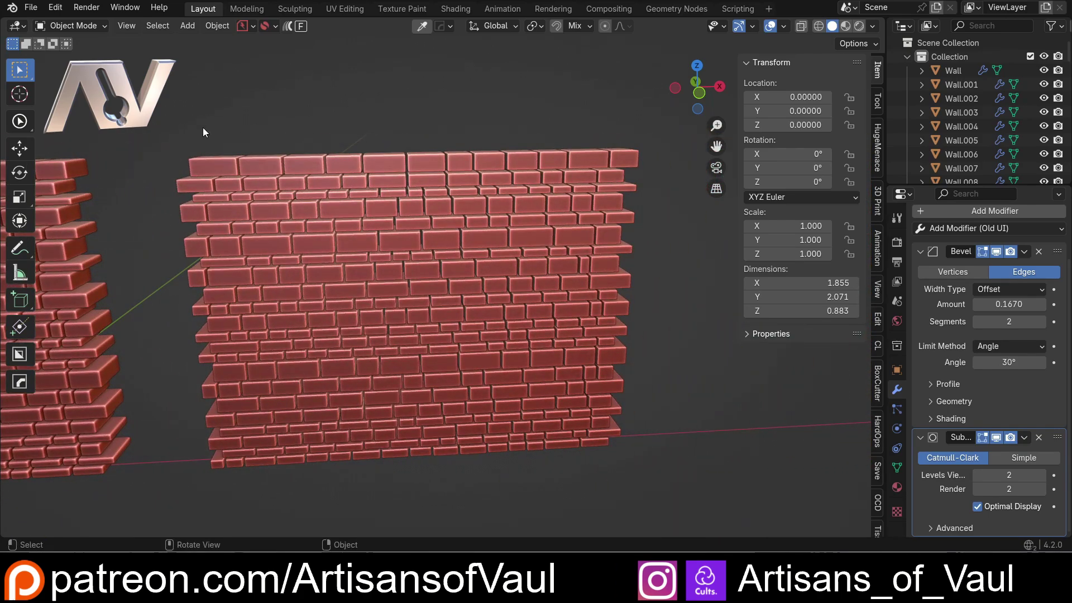
Step: Pick and release the second wall's bricks a few times to check their selection
click(173, 123)
click(220, 170)
click(203, 172)
click(203, 171)
click(230, 189)
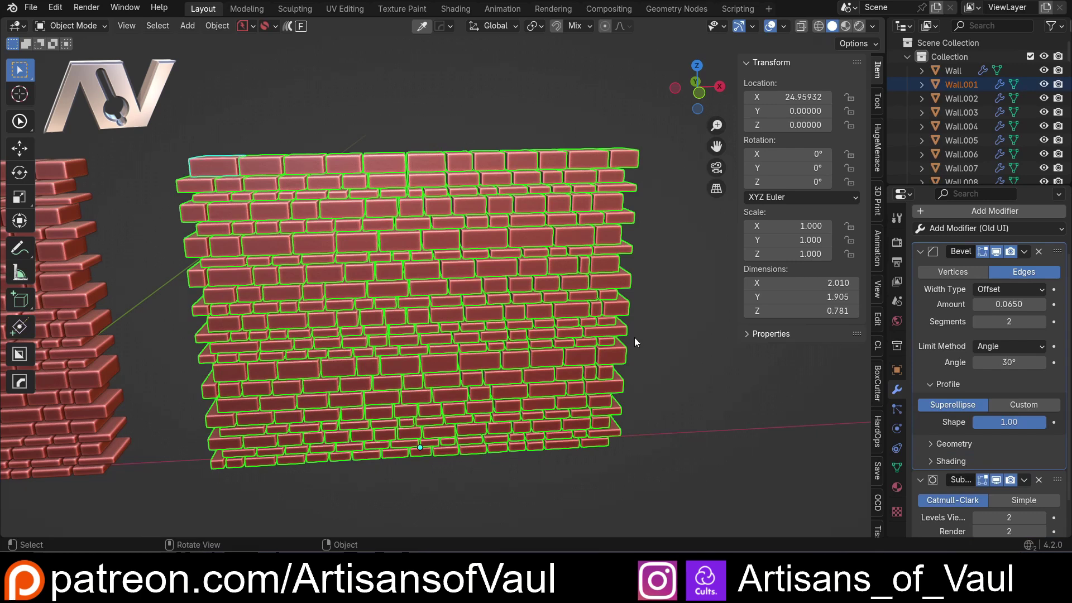
click(675, 368)
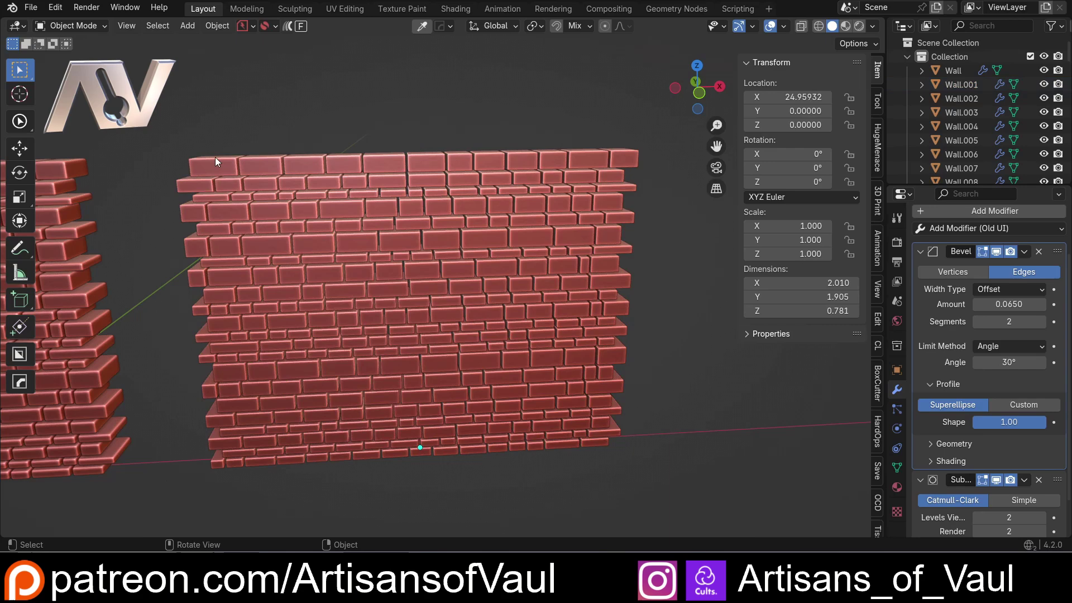
click(177, 127)
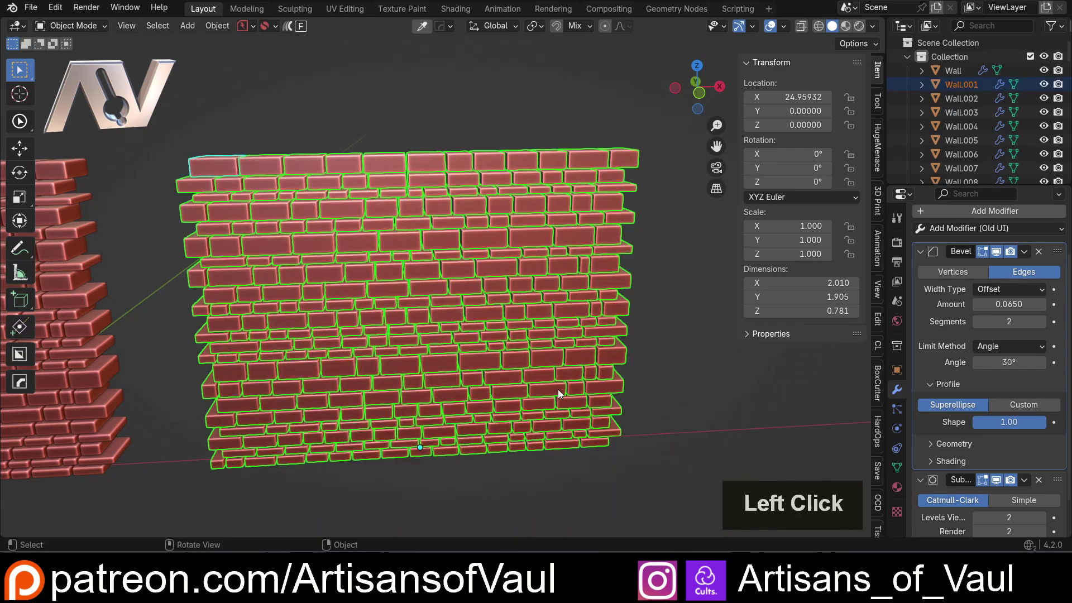
click(687, 367)
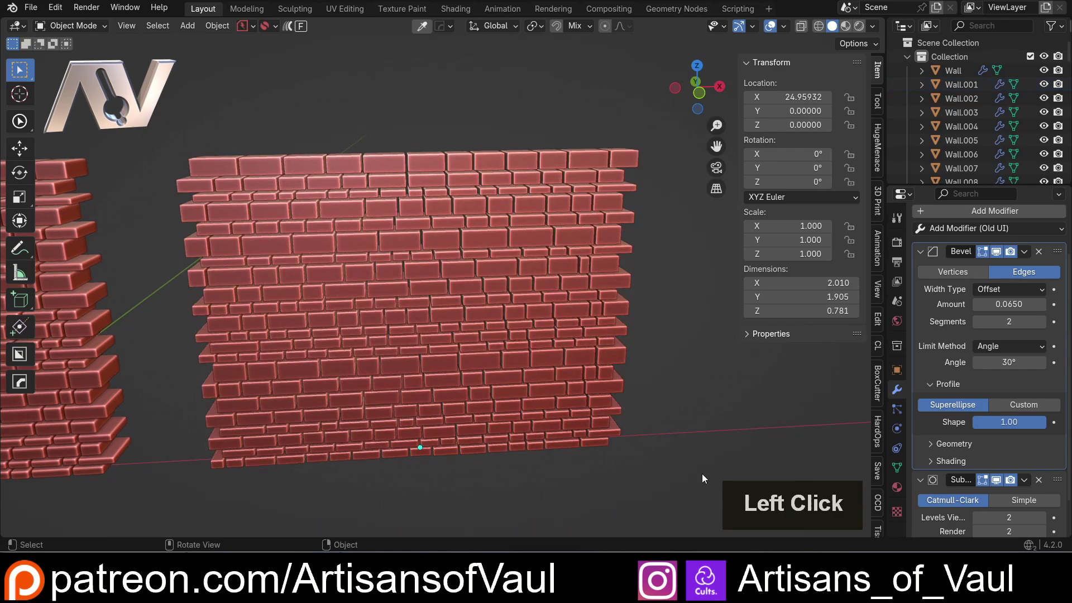
click(221, 174)
Step: Adjust the view to frame the whole second wall
middle_click(203, 281)
middle_click(242, 316)
middle_click(305, 354)
scroll(up, 3)
scroll(down, 3)
scroll(up, 3)
middle_click(475, 266)
scroll(down, 3)
Step: Select every brick of the second wall, leaving a top corner brick with its 0.065 two-segment bevel active
click(169, 142)
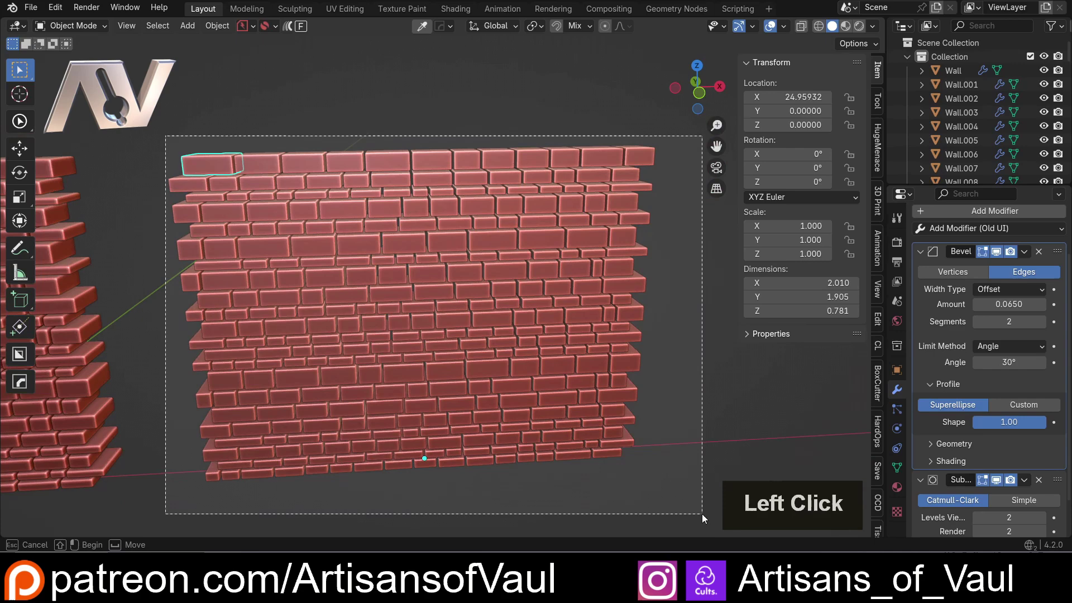
double_click(490, 348)
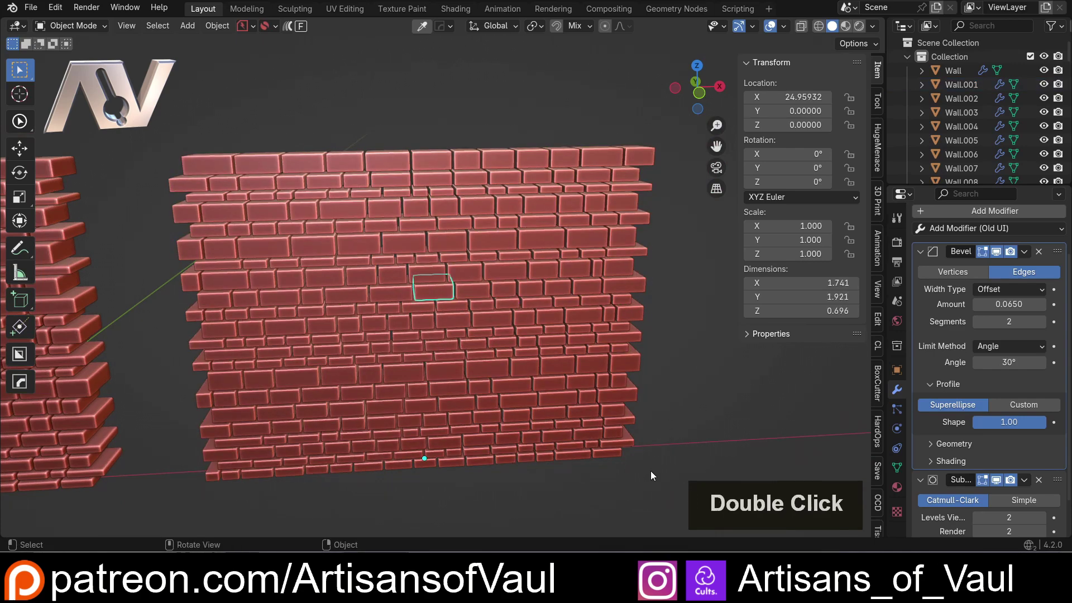
click(654, 474)
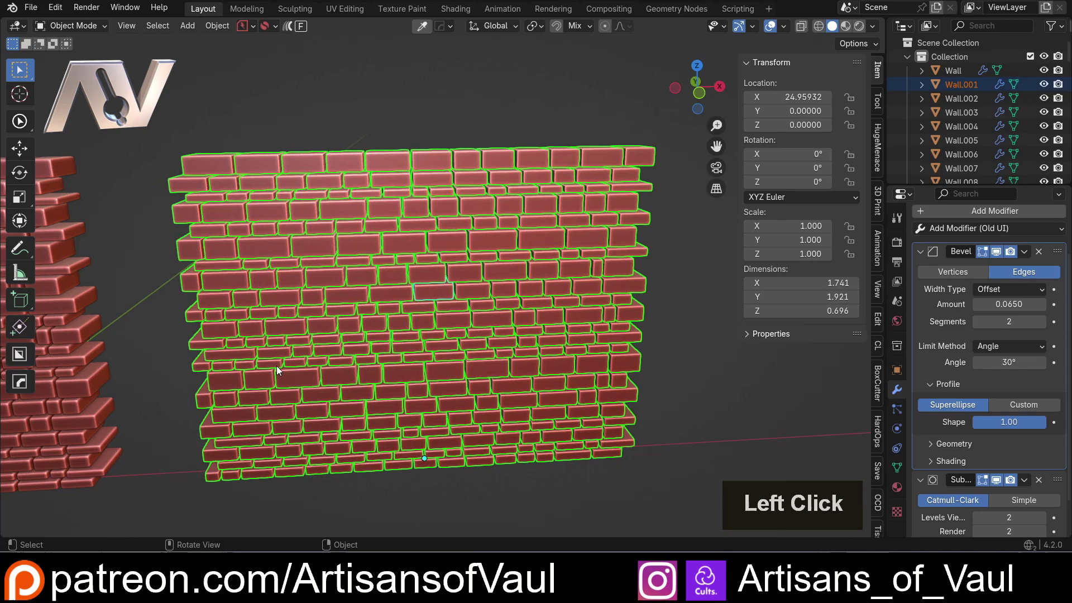
click(211, 161)
middle_click(222, 161)
scroll(up, 3)
middle_click(247, 158)
middle_click(301, 238)
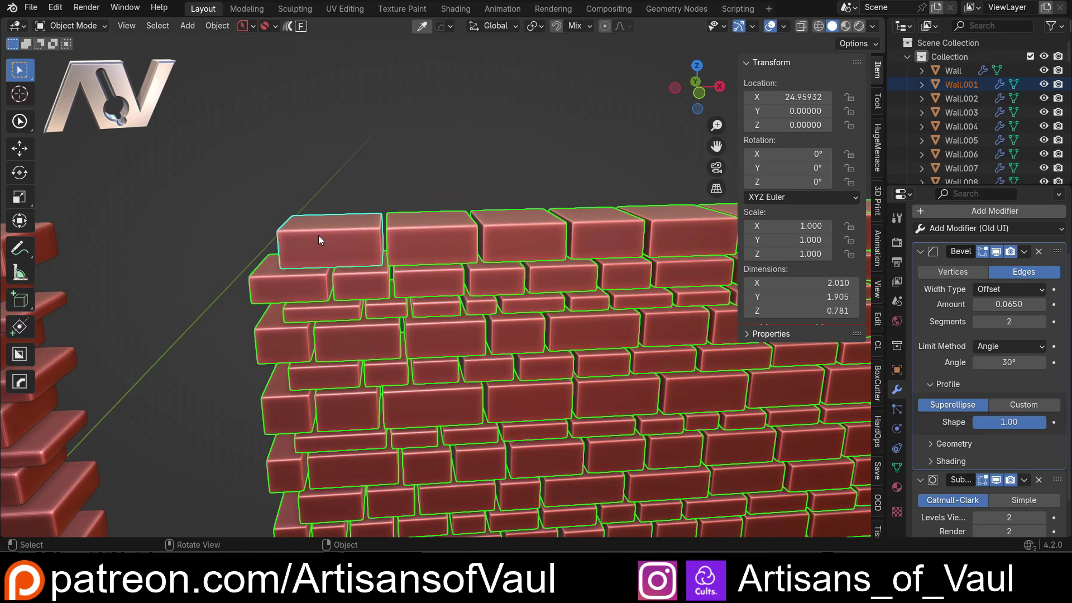
click(62, 15)
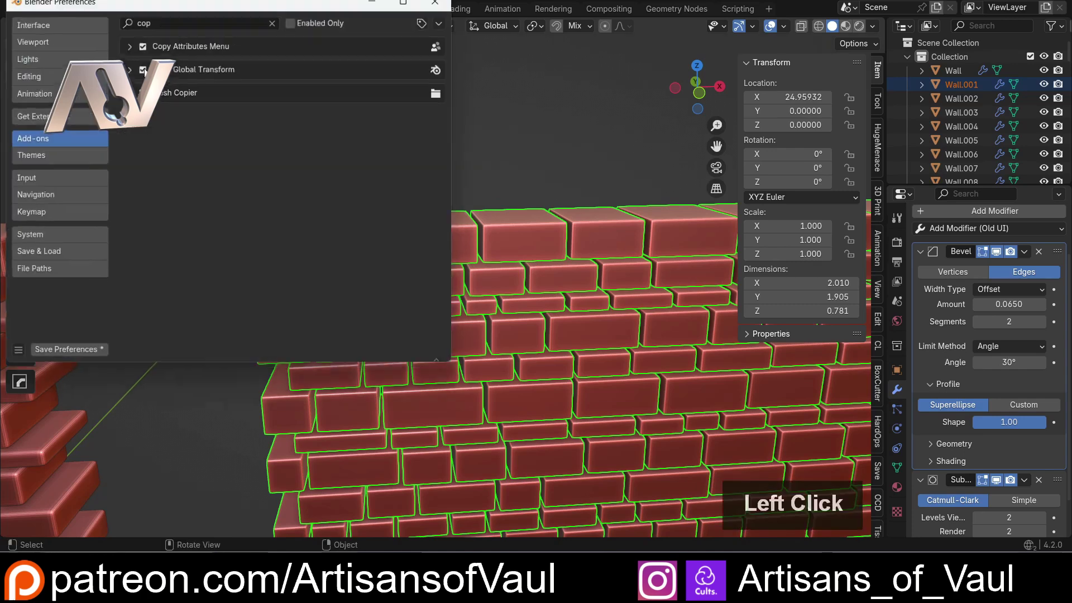
scroll(down, 3)
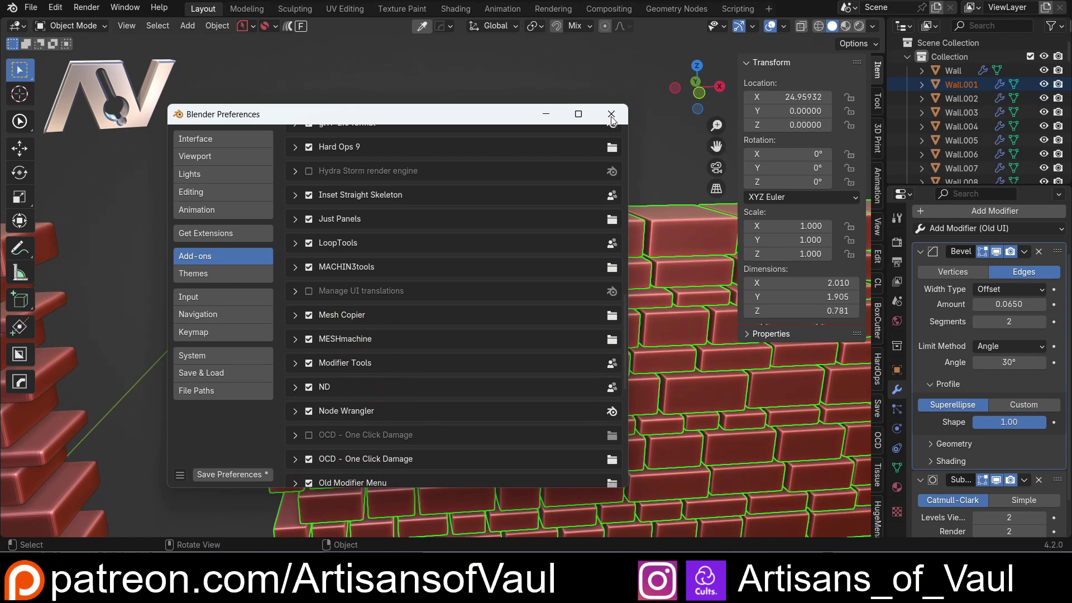
click(614, 118)
scroll(down, 3)
middle_click(432, 247)
scroll(down, 3)
middle_click(483, 298)
click(321, 191)
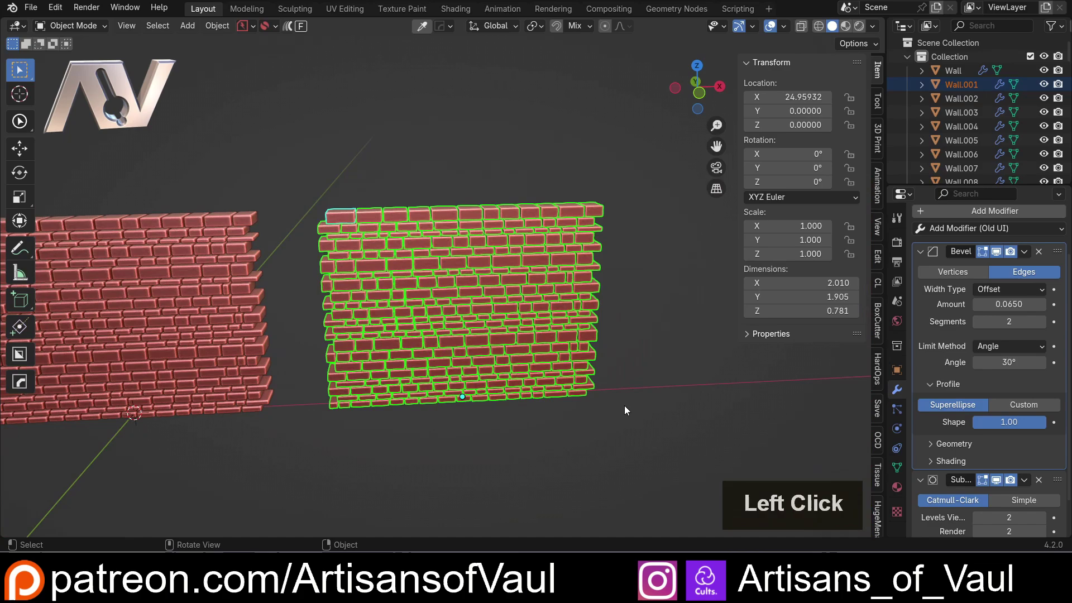
scroll(up, 3)
middle_click(273, 233)
click(312, 247)
click(312, 247)
middle_click(298, 259)
middle_click(329, 244)
scroll(up, 3)
middle_click(325, 221)
key(shift+2)
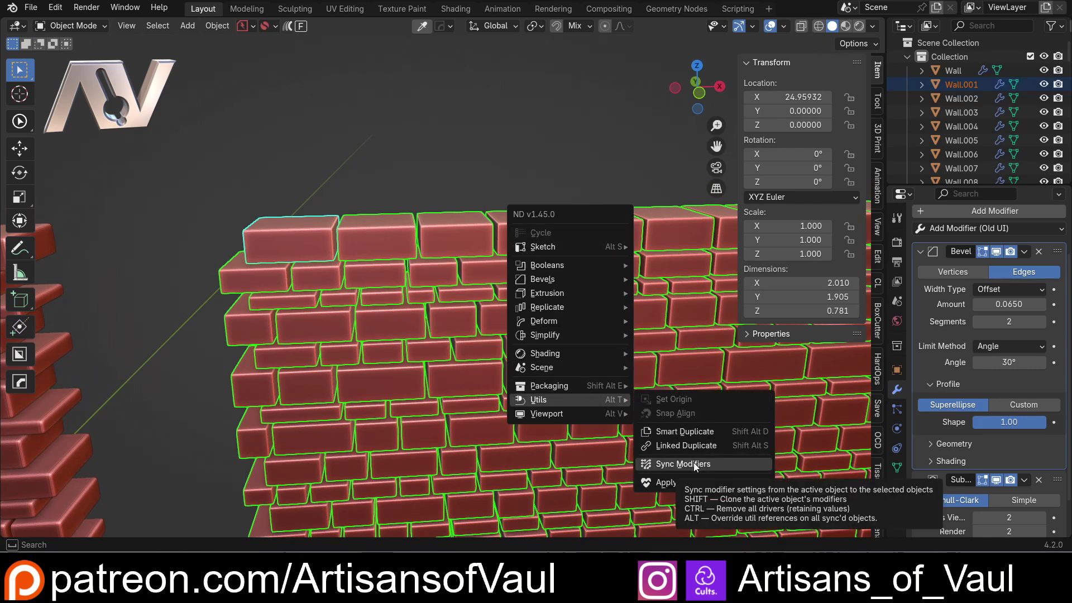
click(358, 184)
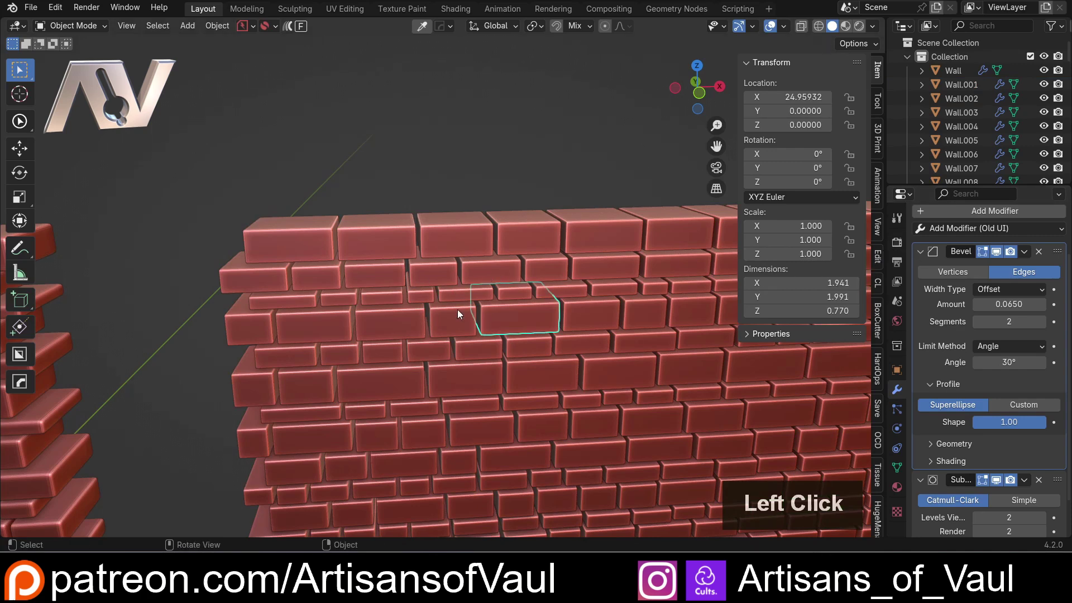
click(921, 255)
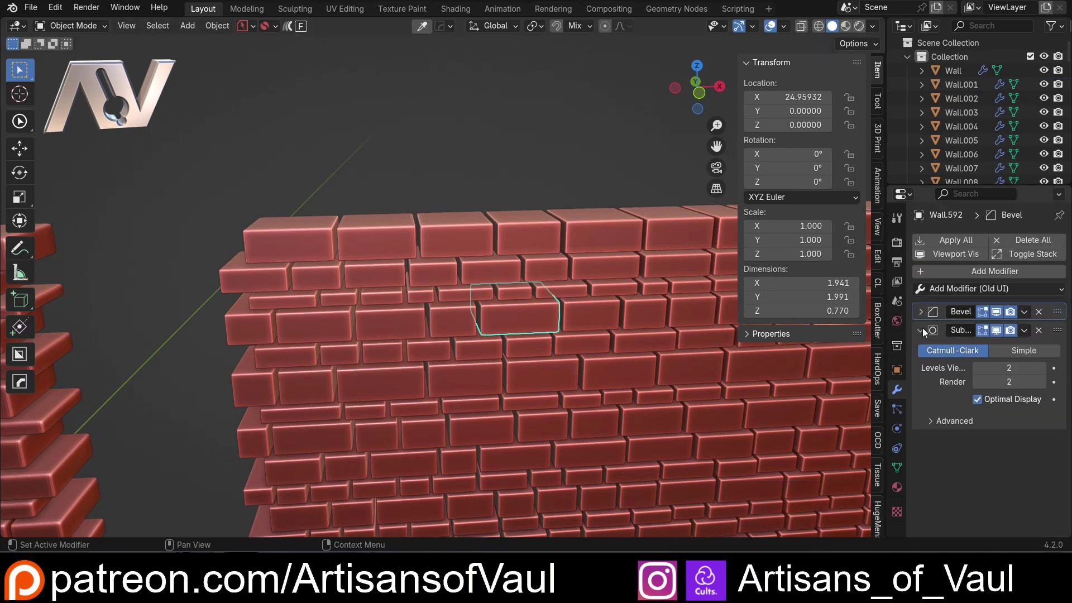
click(926, 331)
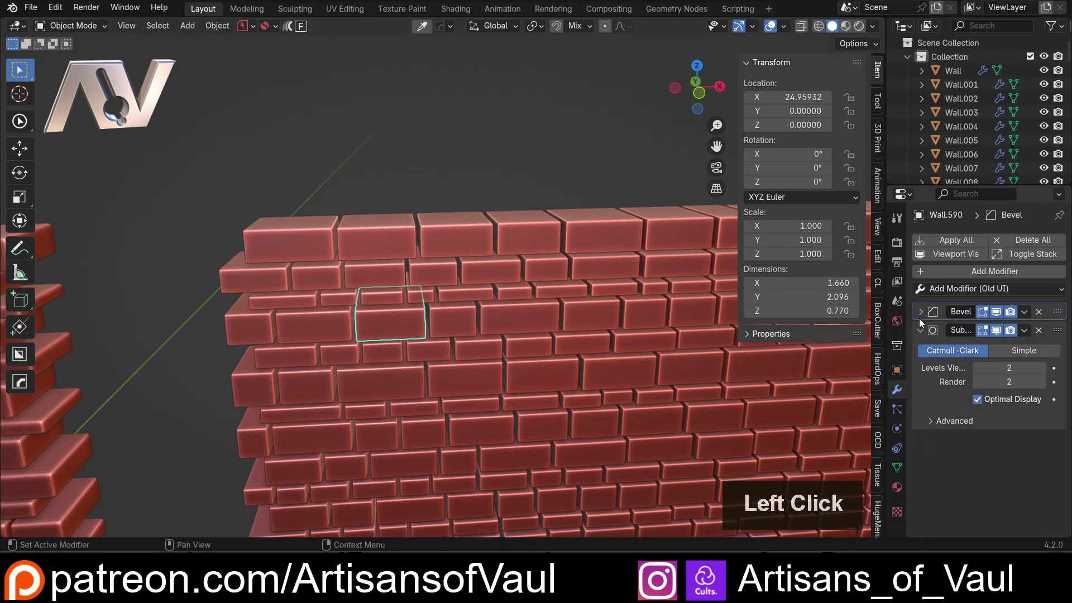
double_click(577, 335)
scroll(down, 3)
click(392, 229)
scroll(up, 3)
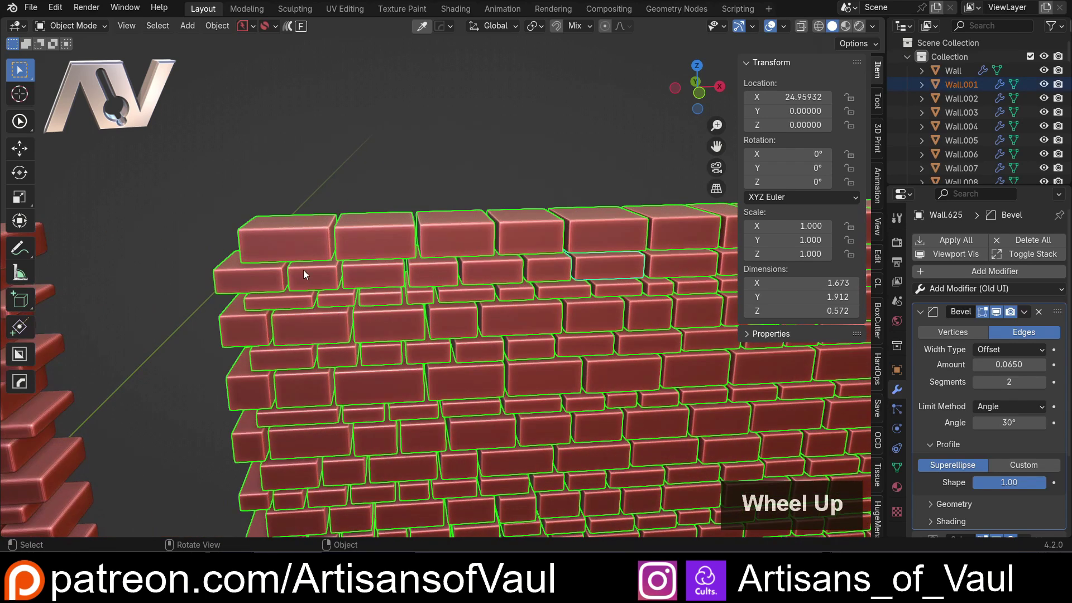
Step: Run ND > Utils > Sync Modifiers so the wall's bevel and subdivision follow the top-left control block
double_click(268, 236)
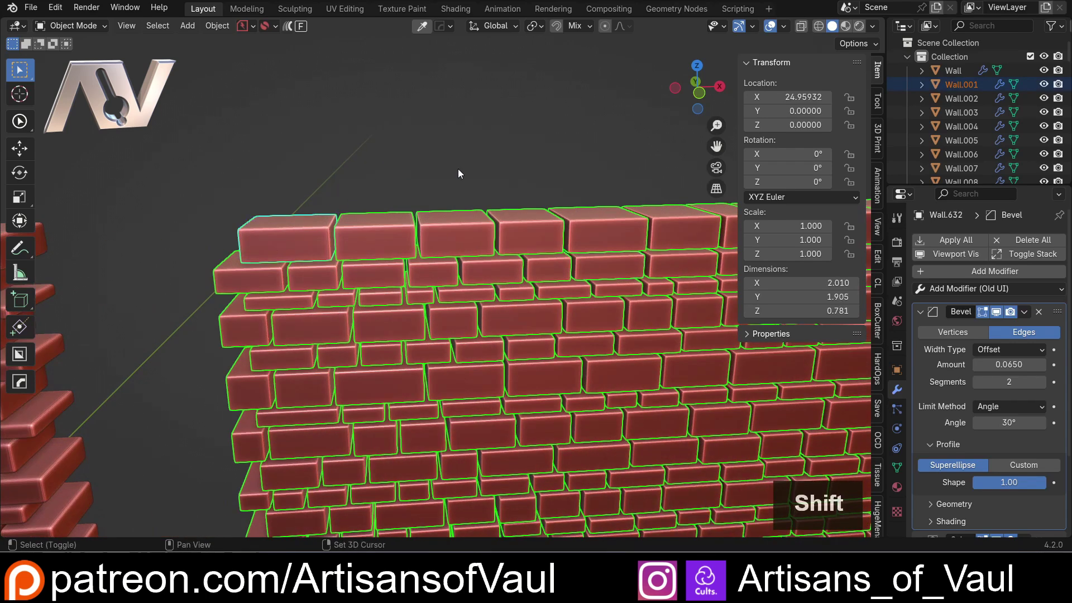
key(shift+2)
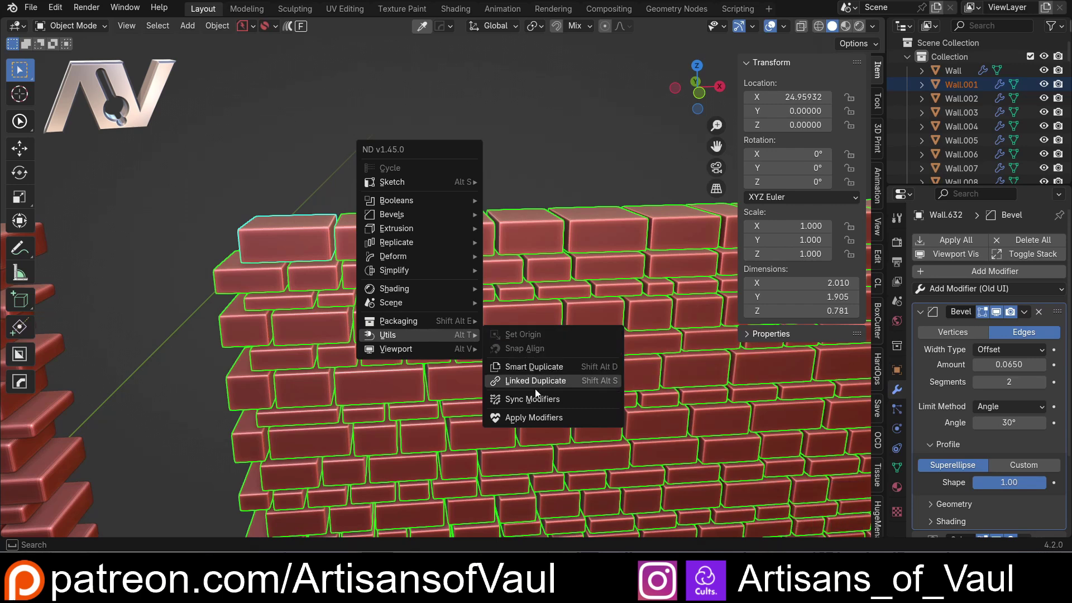
click(540, 404)
scroll(down, 3)
click(506, 311)
click(560, 269)
click(926, 318)
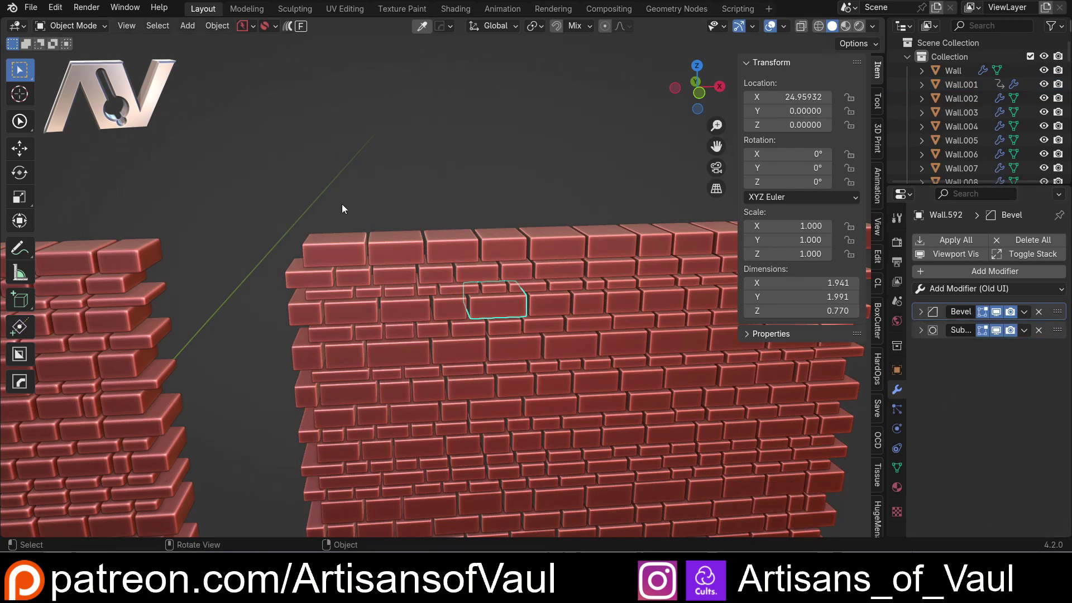
Step: Set the control block's Bevel Amount to 0.0640, propagating to the synced bricks
click(333, 246)
scroll(up, 3)
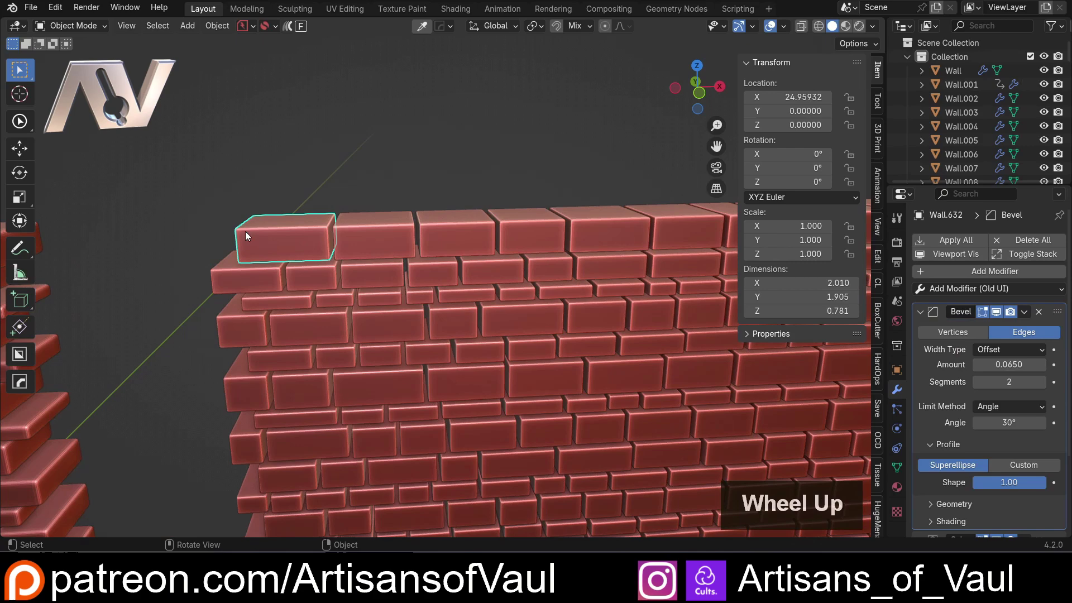
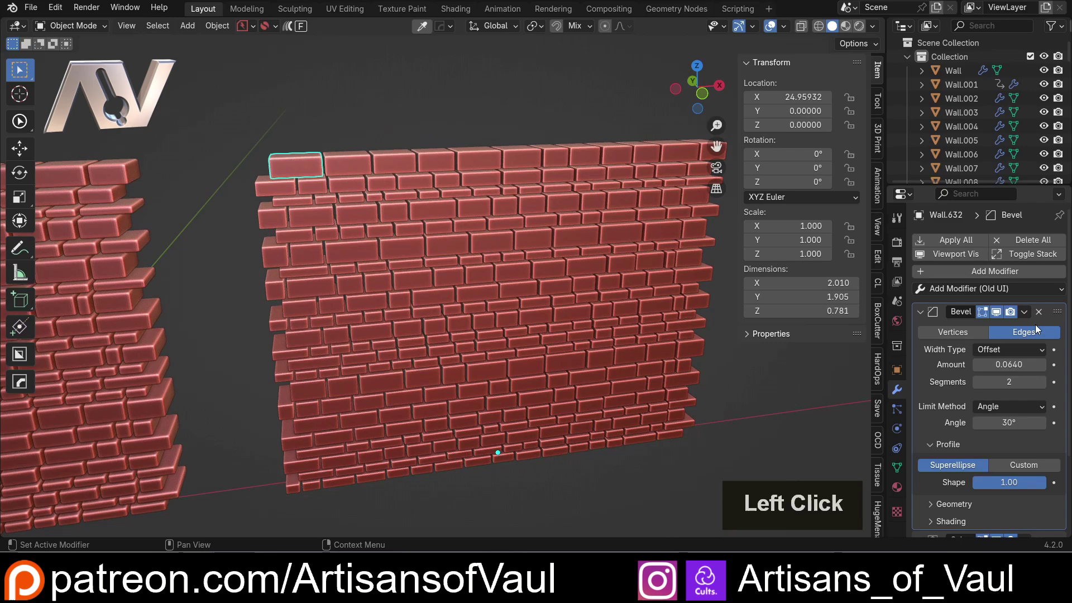
scroll(down, 3)
scroll(up, 3)
click(325, 151)
click(358, 157)
double_click(358, 157)
Step: Orbit to inspect the result, search the add-on preferences for 'modi', then close Preferences
middle_click(450, 185)
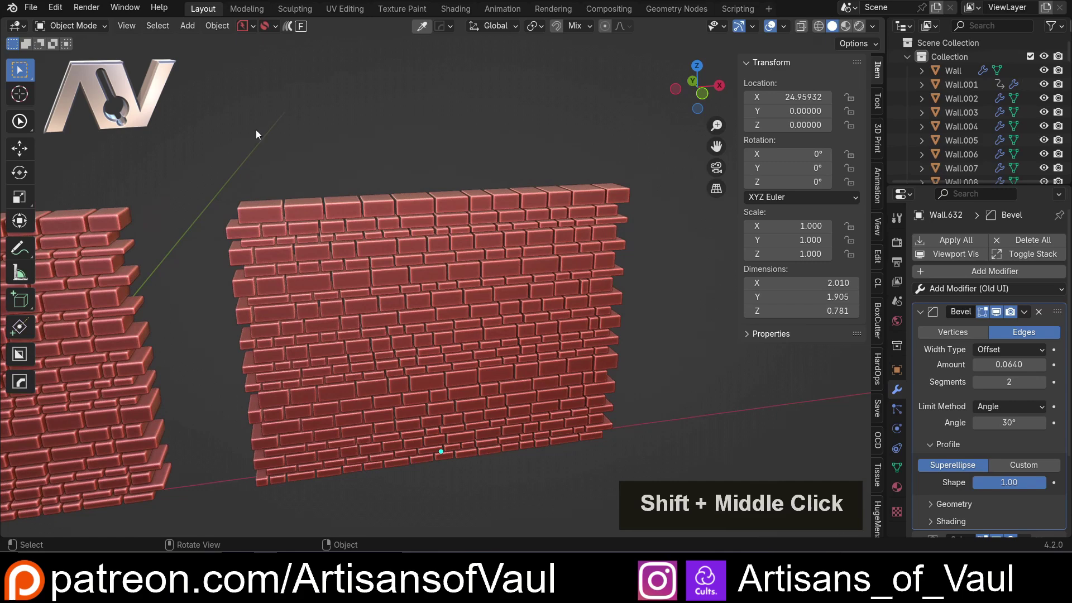
middle_click(292, 189)
middle_click(272, 122)
middle_click(188, 105)
middle_click(222, 130)
middle_click(221, 146)
middle_click(235, 180)
scroll(up, 3)
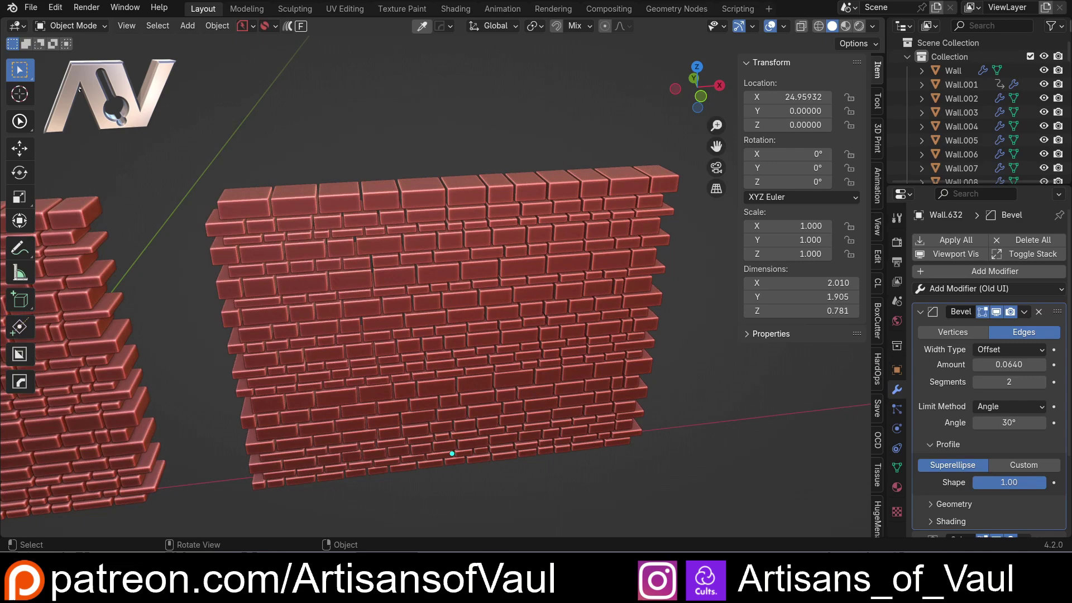
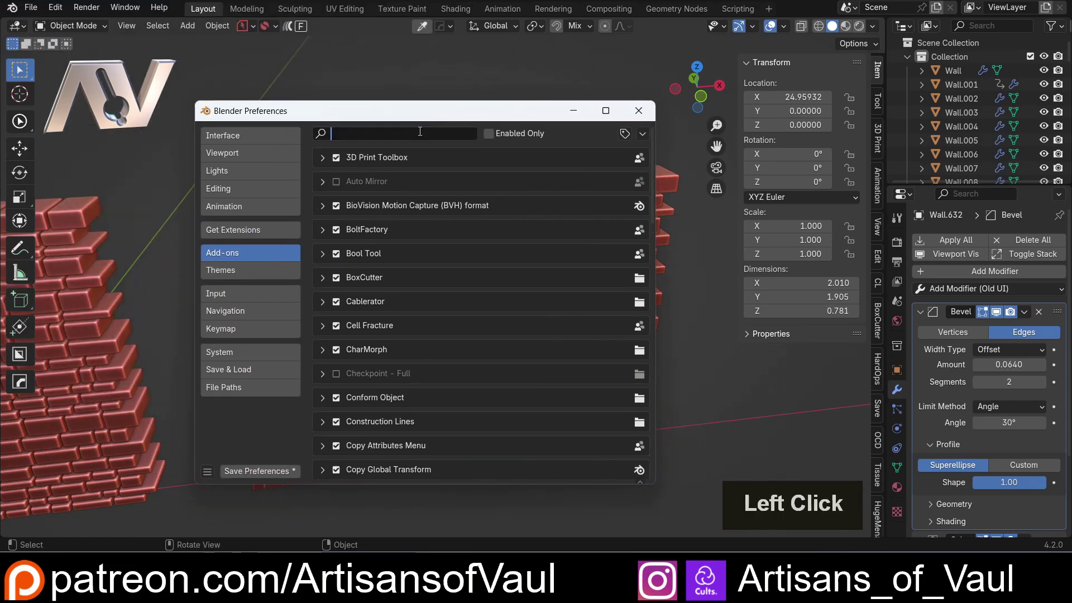
key(m)
key(o)
key(d)
key(i)
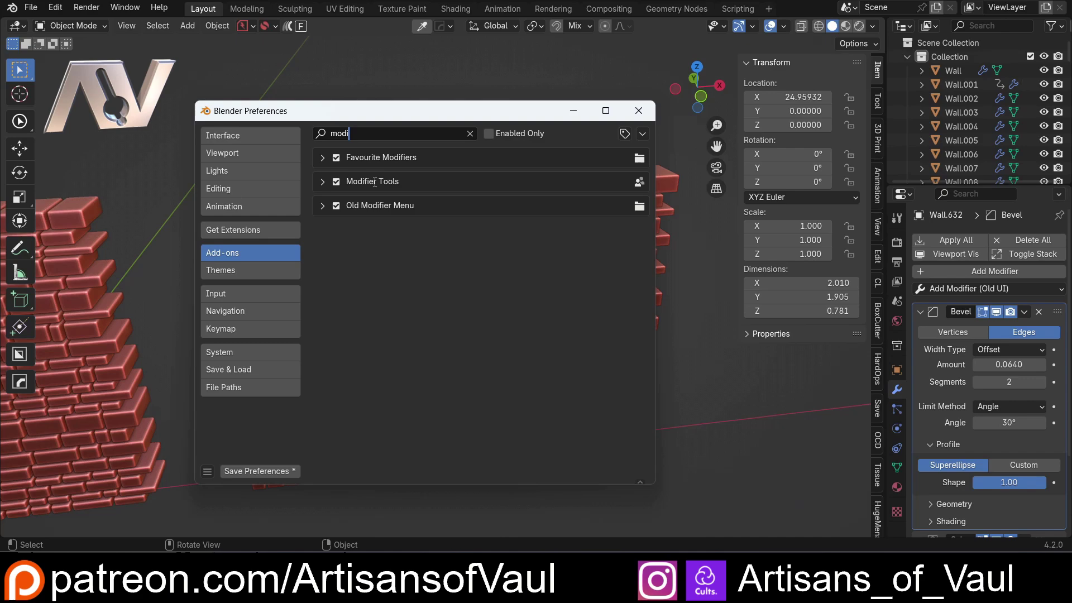
click(641, 121)
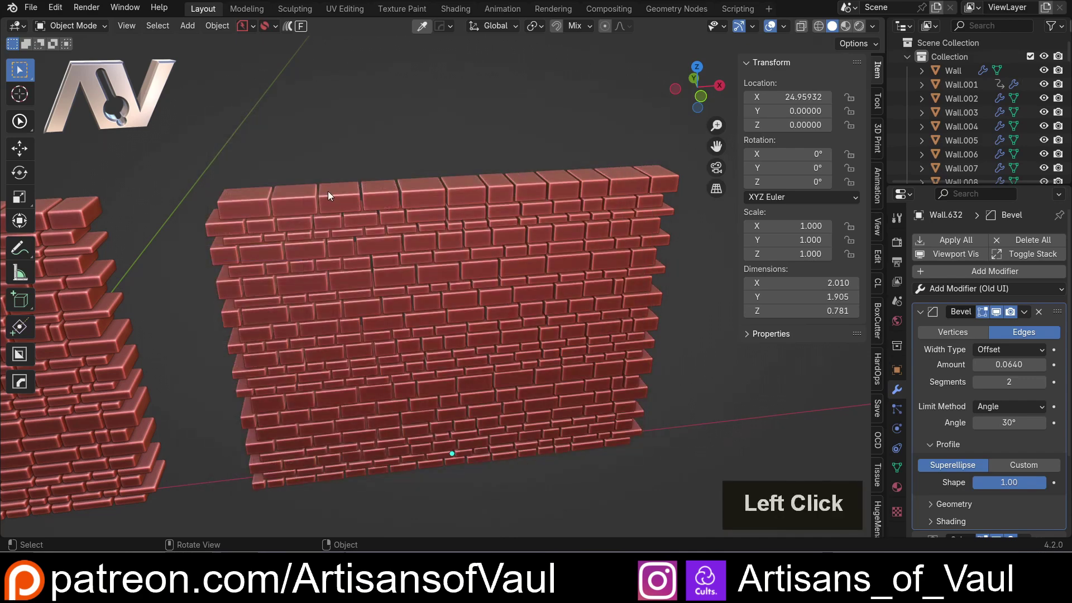
middle_click(281, 190)
middle_click(300, 207)
middle_click(368, 264)
scroll(up, 3)
middle_click(449, 236)
middle_click(426, 236)
middle_click(395, 232)
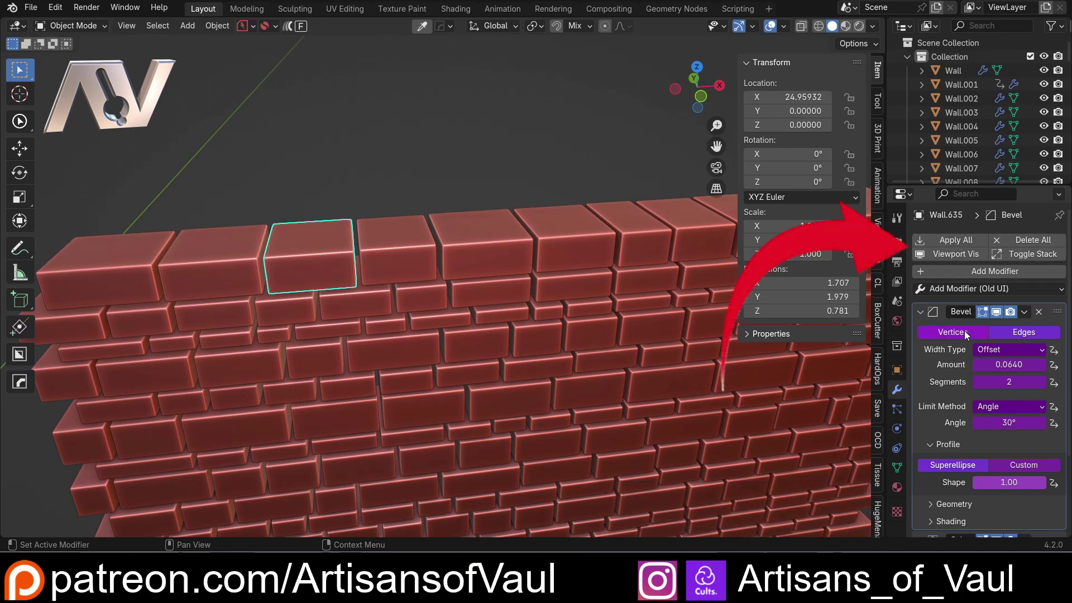
click(1028, 318)
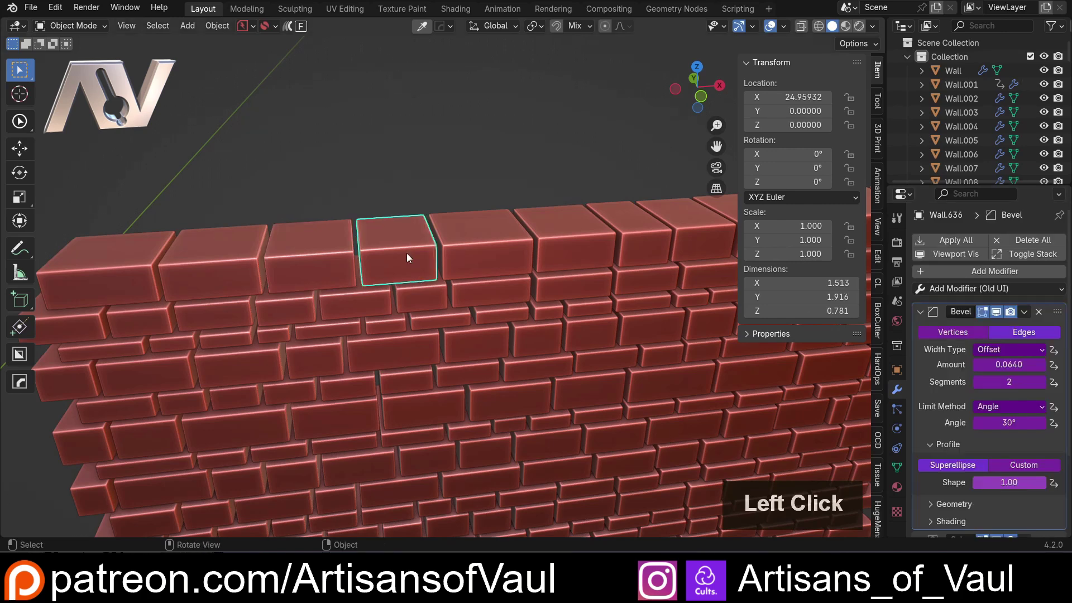
click(959, 245)
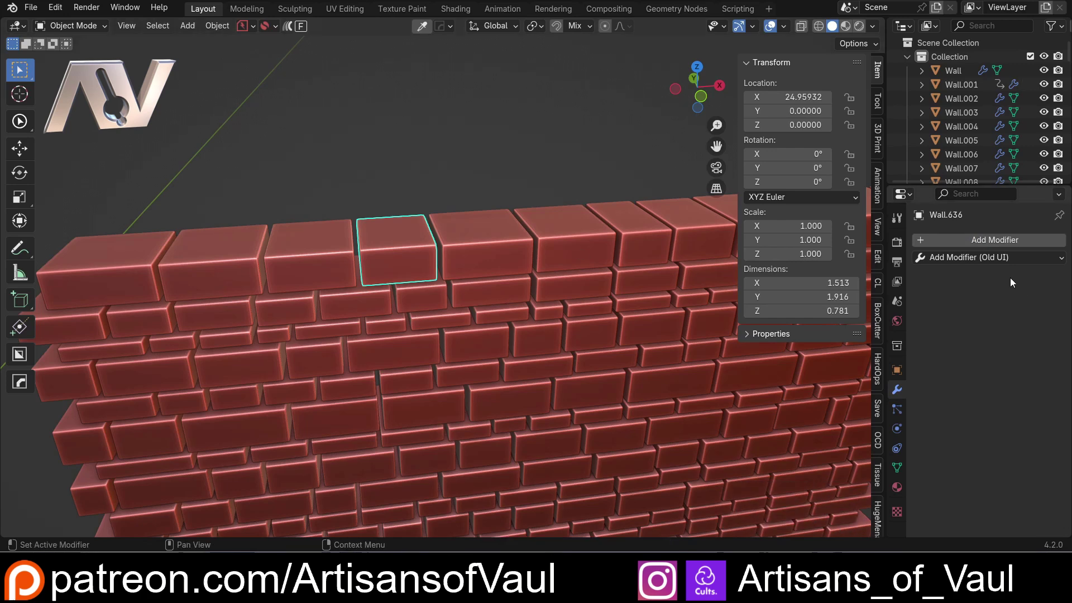
click(453, 238)
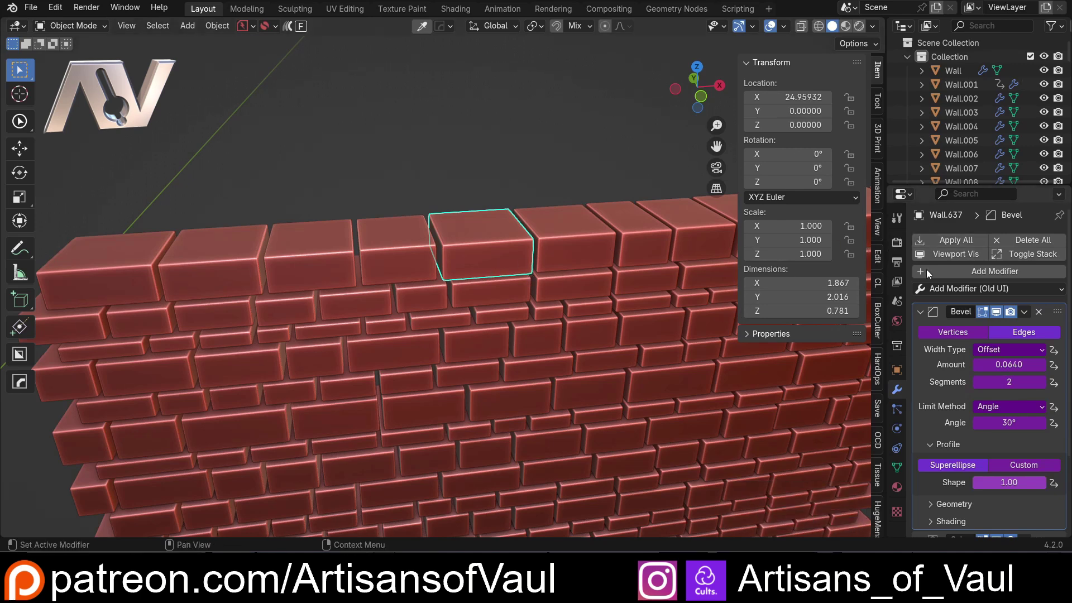
click(1003, 255)
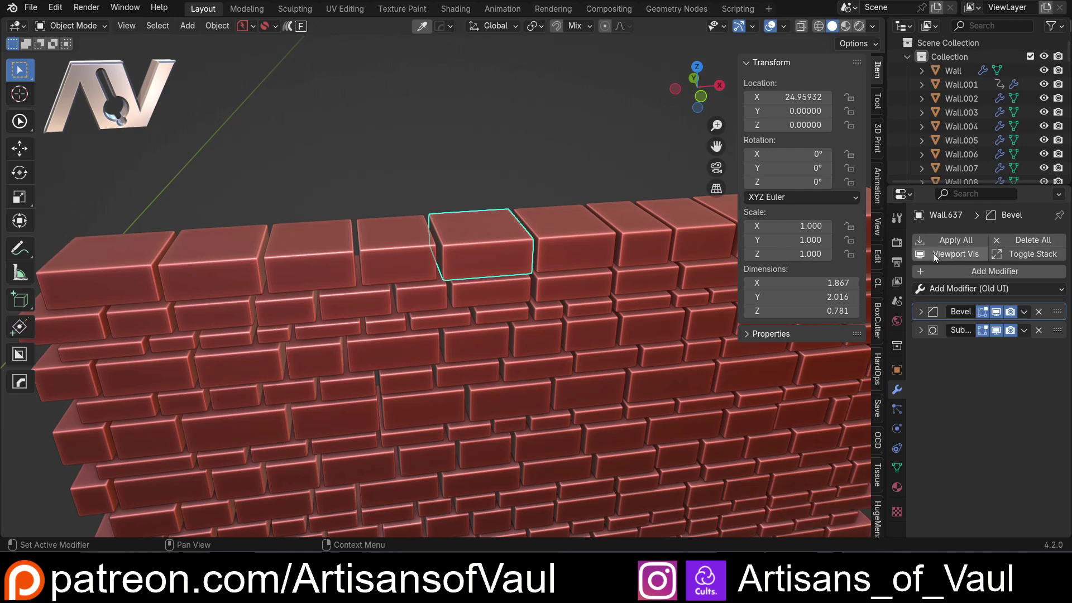
click(926, 257)
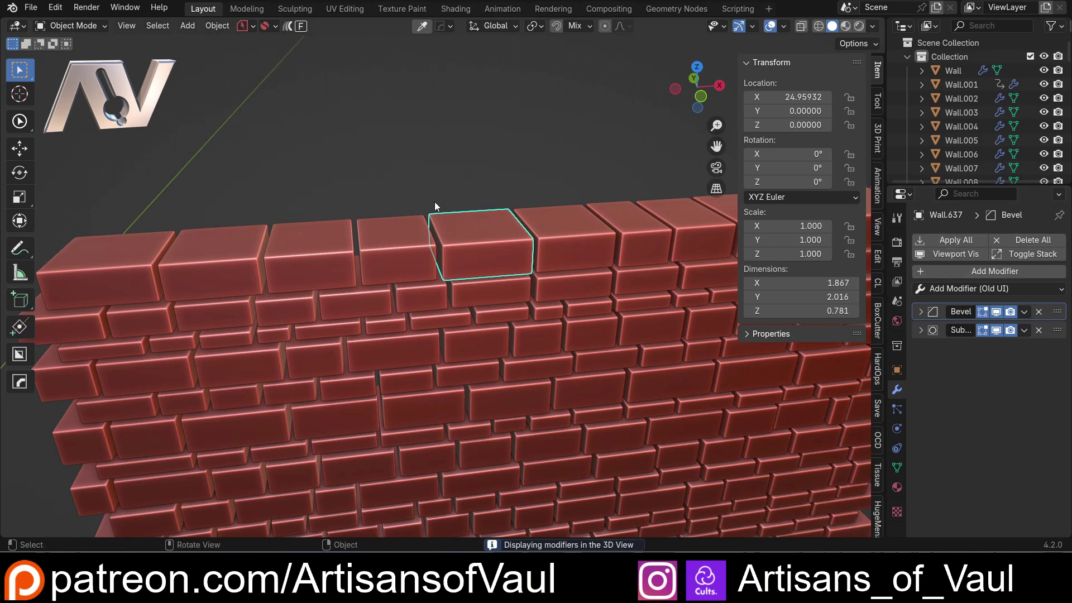
scroll(down, 3)
middle_click(464, 151)
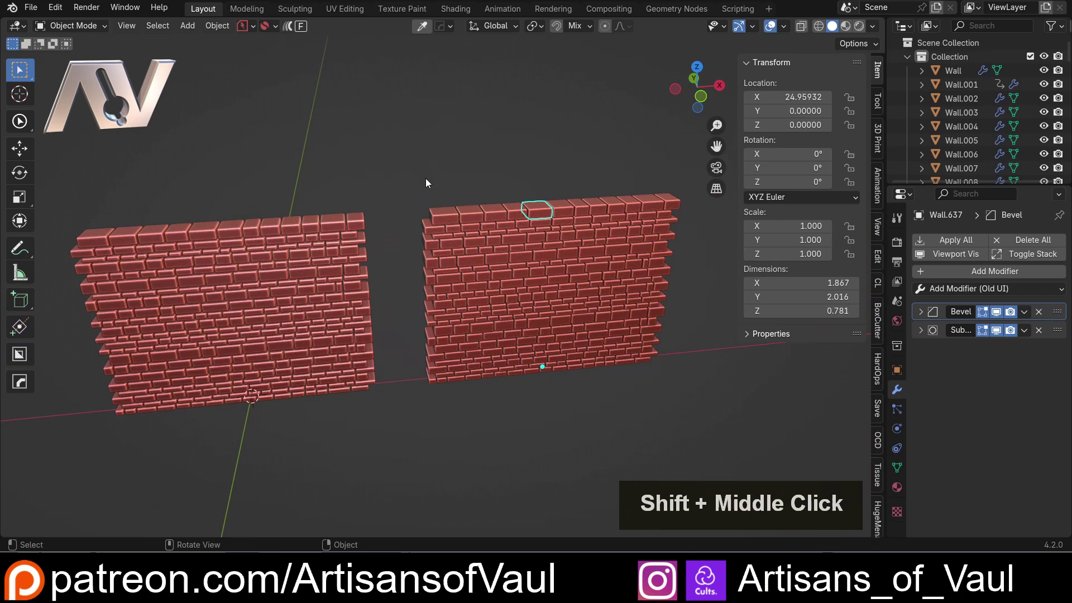